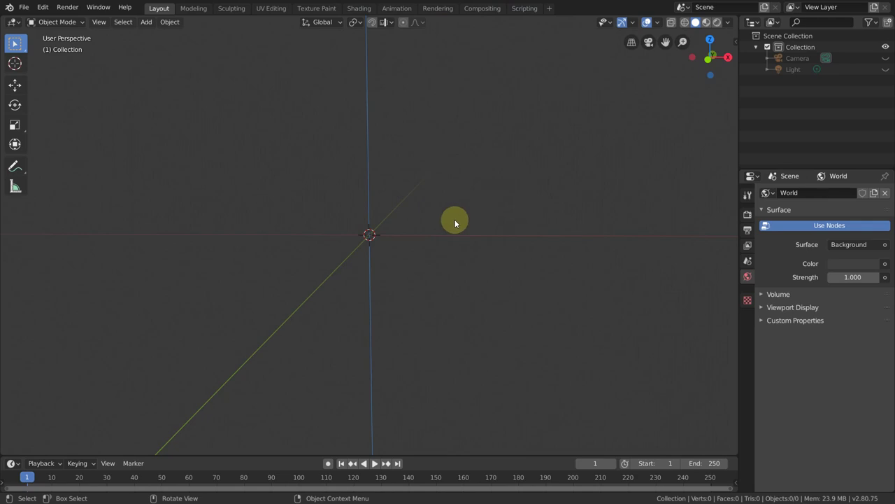
# - Switch to top orthographic view and bring up the Add menu for a reference image
pyautogui.press('KP_7')
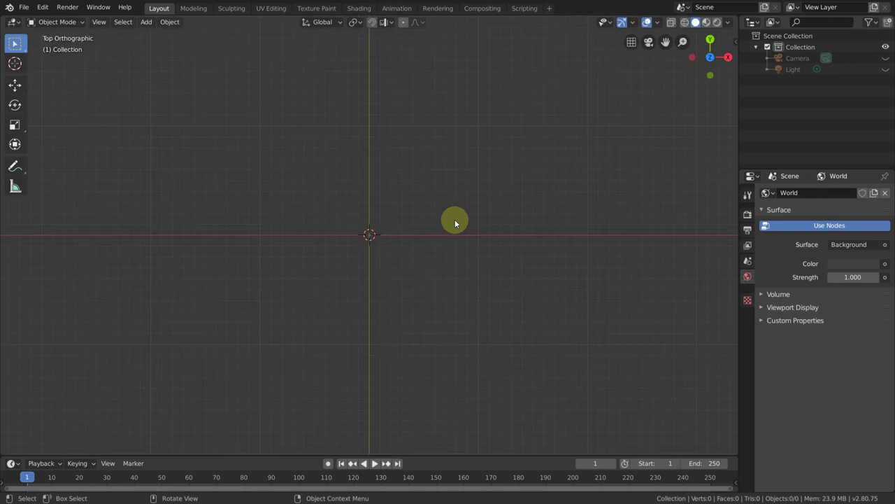
pyautogui.press('shift+a')
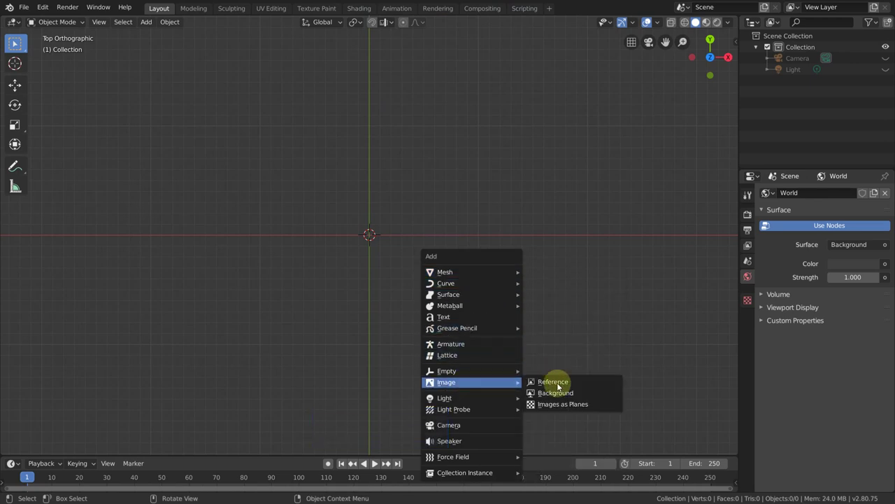
# - Load Antique-Padlock.png from drive D's tutorials folder as a background reference
pyautogui.click(558, 398)
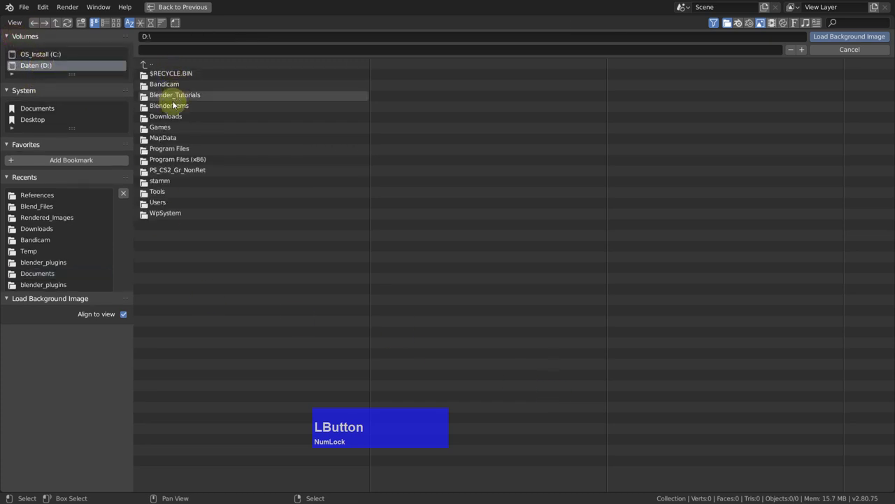
pyautogui.click(174, 107)
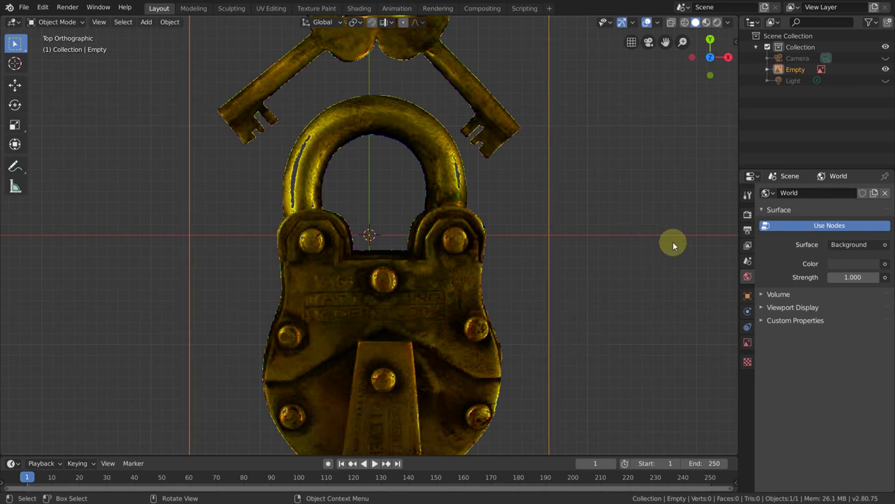
# - Enable Use Alpha on the reference, fade Transparency to 0.669, and add a plane at the origin
pyautogui.click(750, 343)
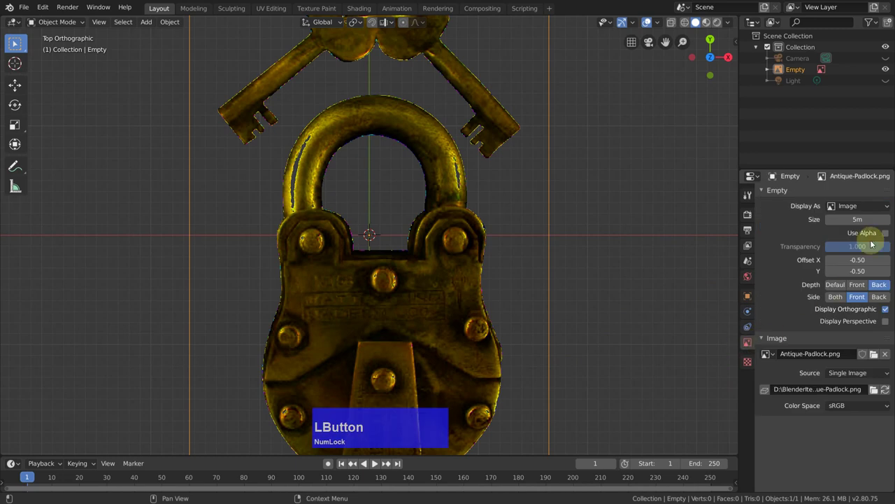
pyautogui.click(887, 235)
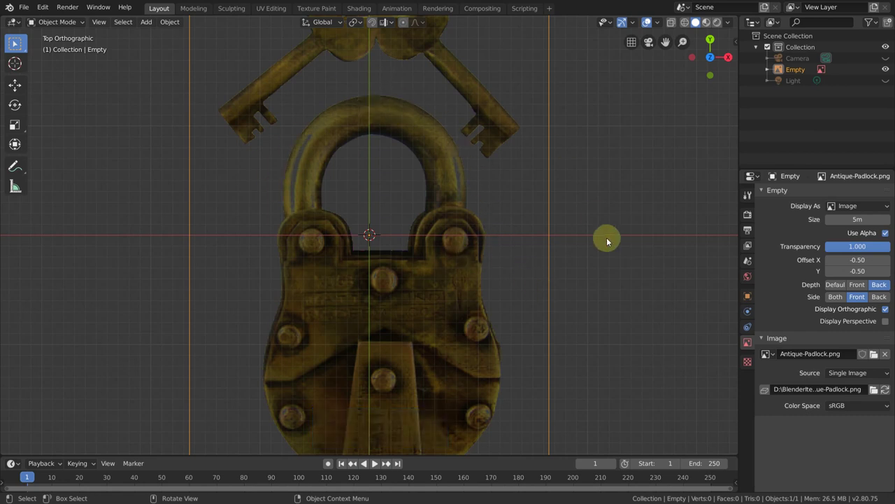
pyautogui.click(863, 252)
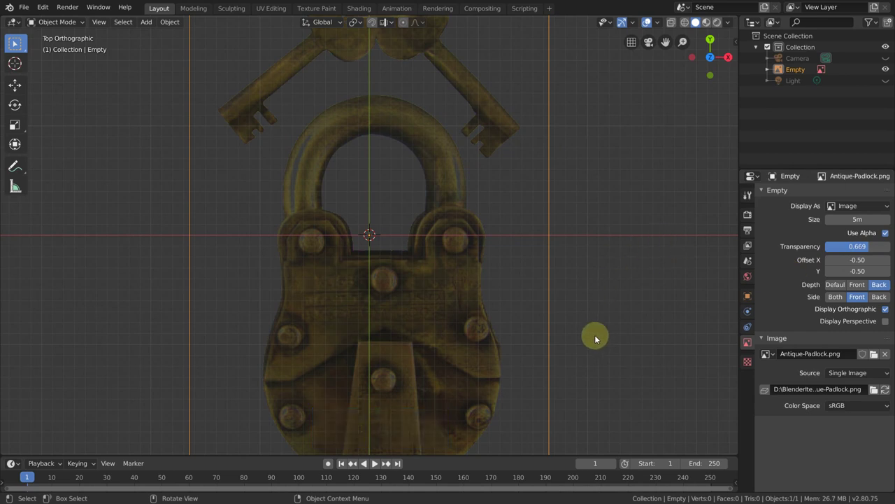
pyautogui.middleClick(596, 329)
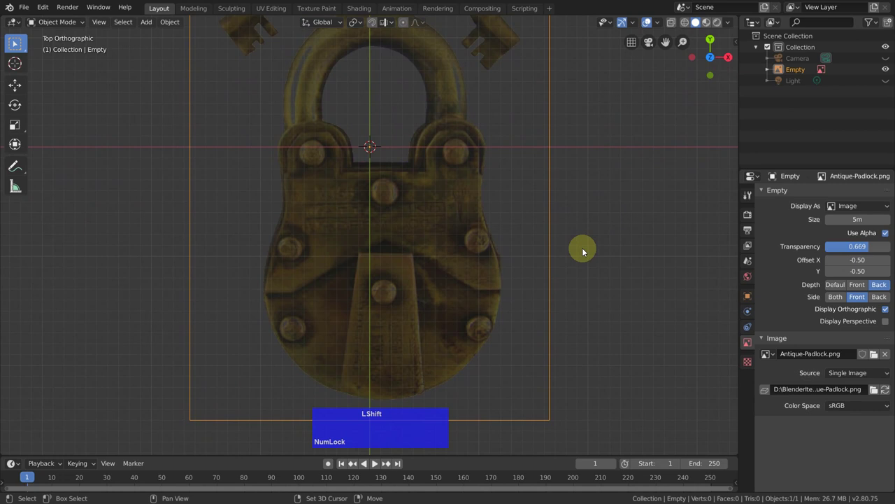
pyautogui.press('a')
# - Set the padlock reference's Depth to Front so it draws in front of objects
pyautogui.click(637, 133)
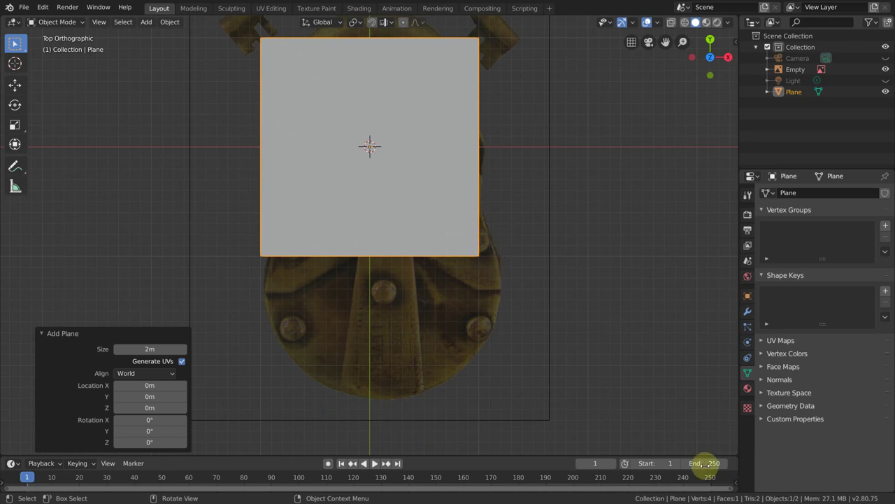
pyautogui.click(552, 347)
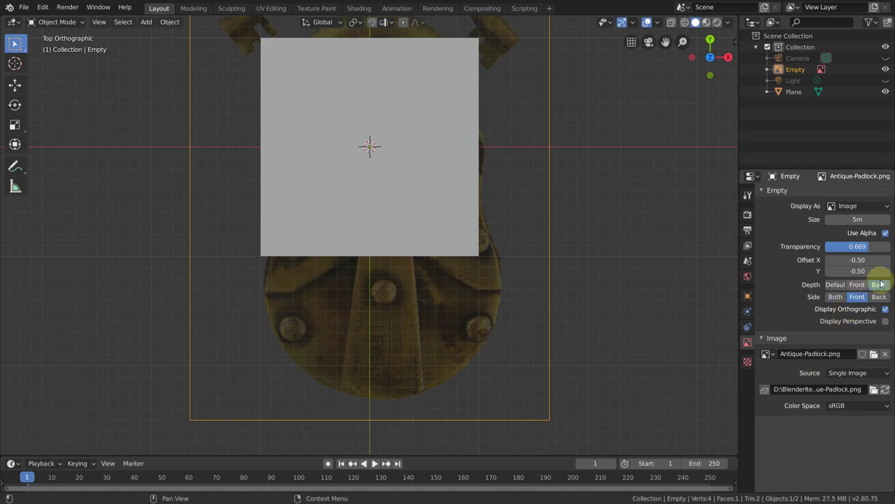
pyautogui.click(856, 289)
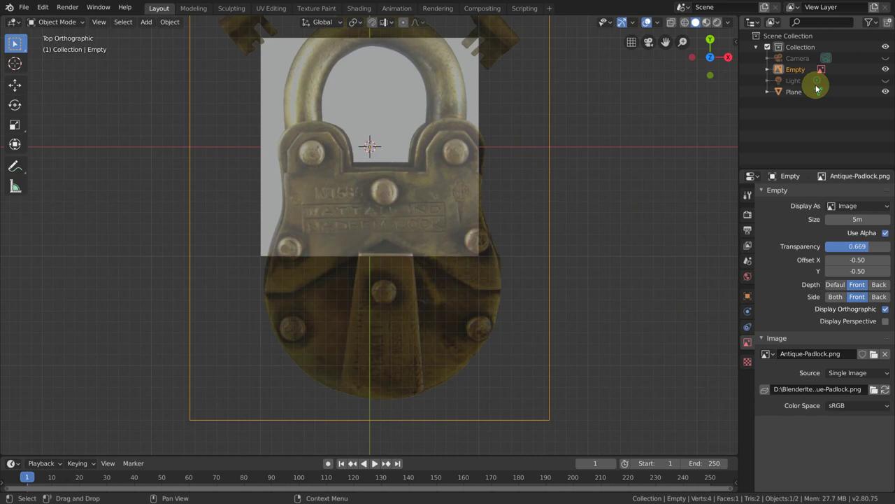
pyautogui.click(796, 93)
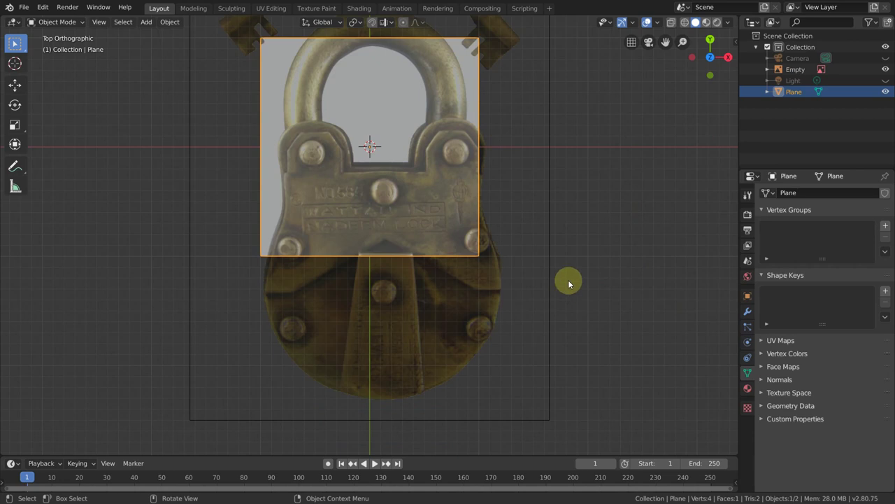
pyautogui.click(552, 238)
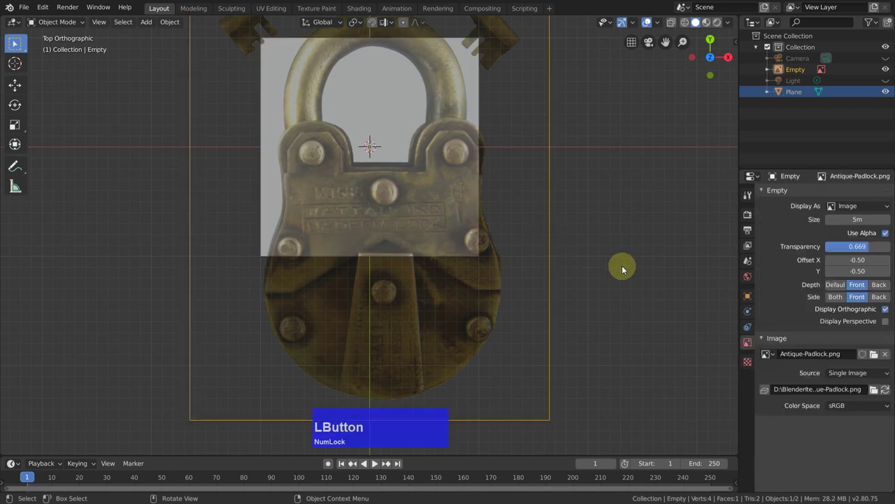
# - Move the reference -0.13 m along X to centre it, then delete the plane
pyautogui.press('g')
pyautogui.write('gx')
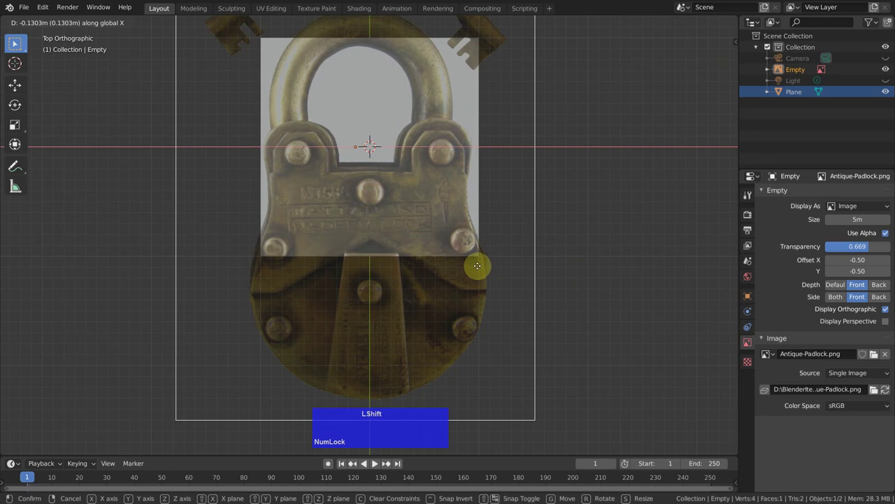
pyautogui.click(480, 268)
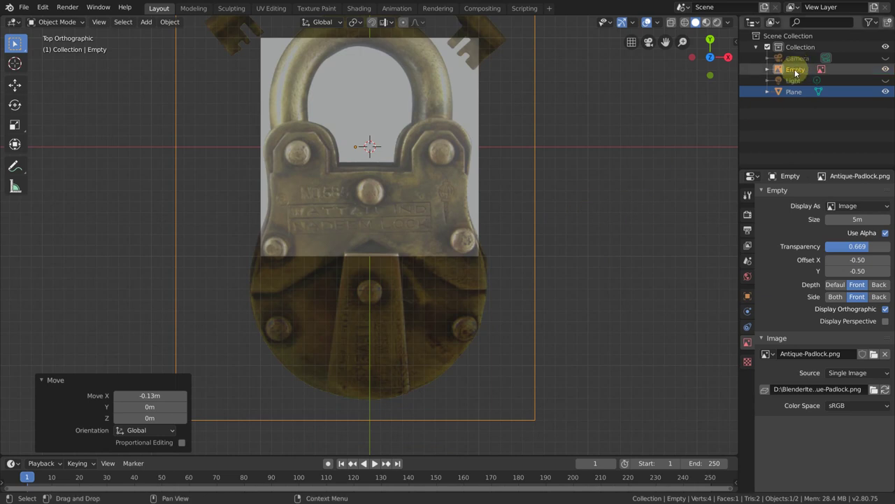
pyautogui.click(799, 92)
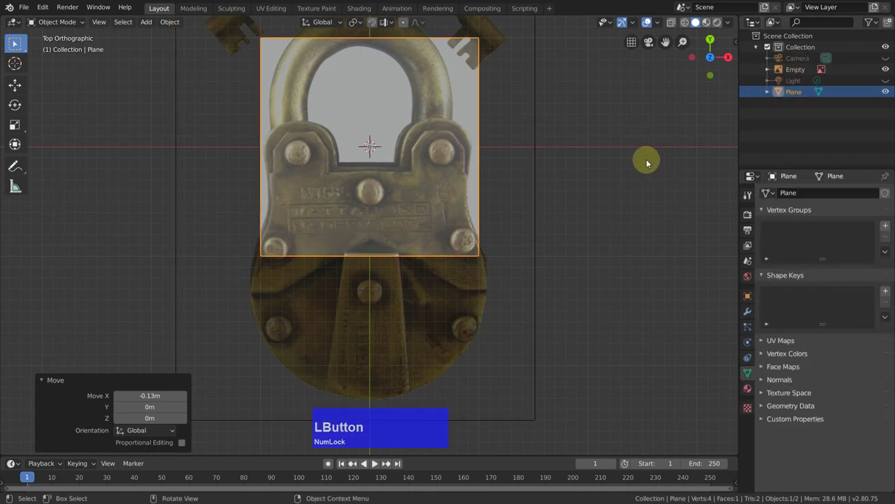
pyautogui.write('x')
pyautogui.write('d')
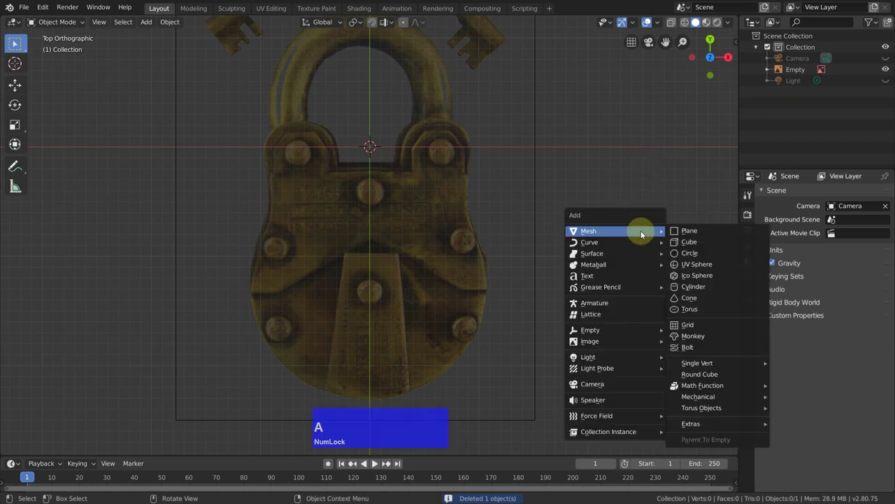
# - Add a 48-vertex circle mesh at the origin over the reference
pyautogui.click(704, 252)
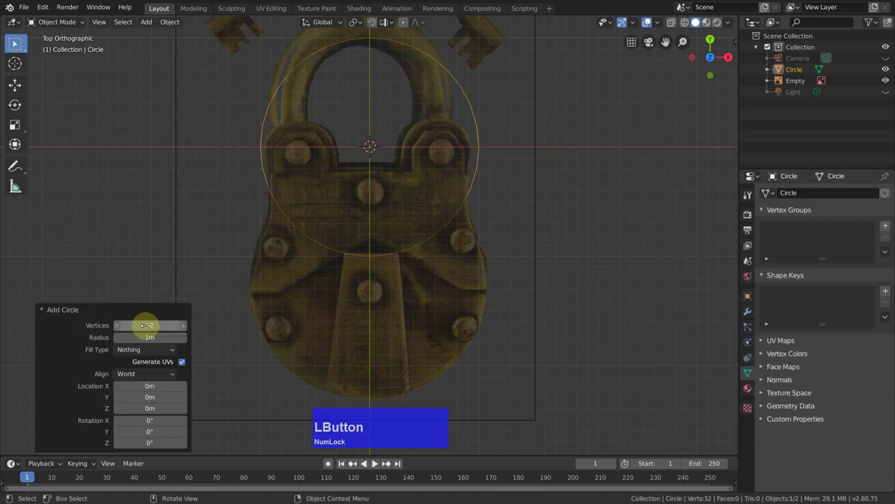
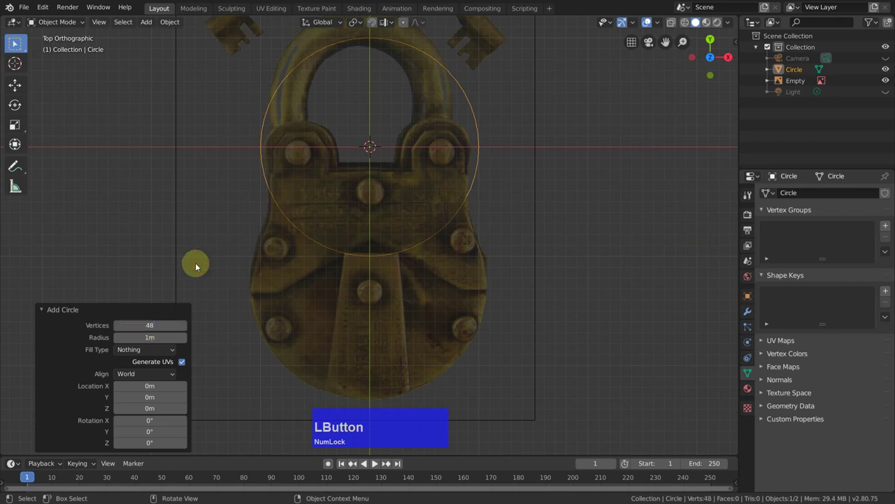
# - Move the circle down in Y, delete its right-half vertices, and extrude the outline up toward the shackle
pyautogui.press('Tab')
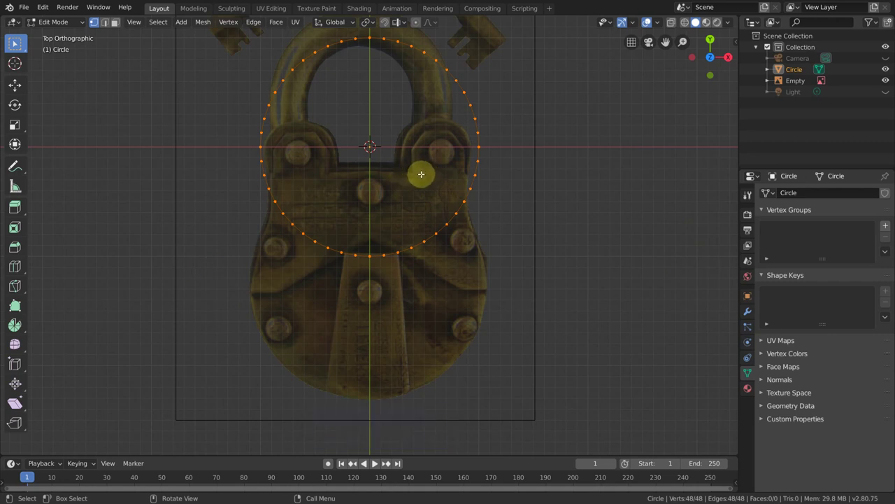
pyautogui.press('g')
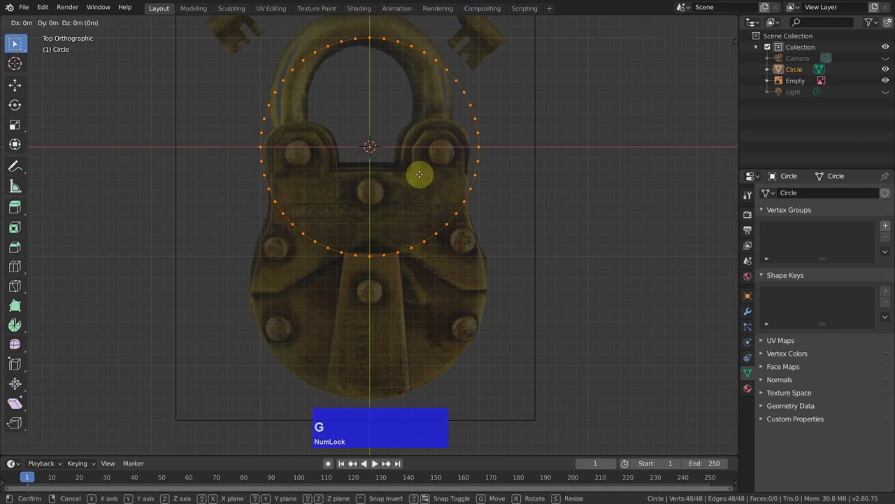
pyautogui.write('gy')
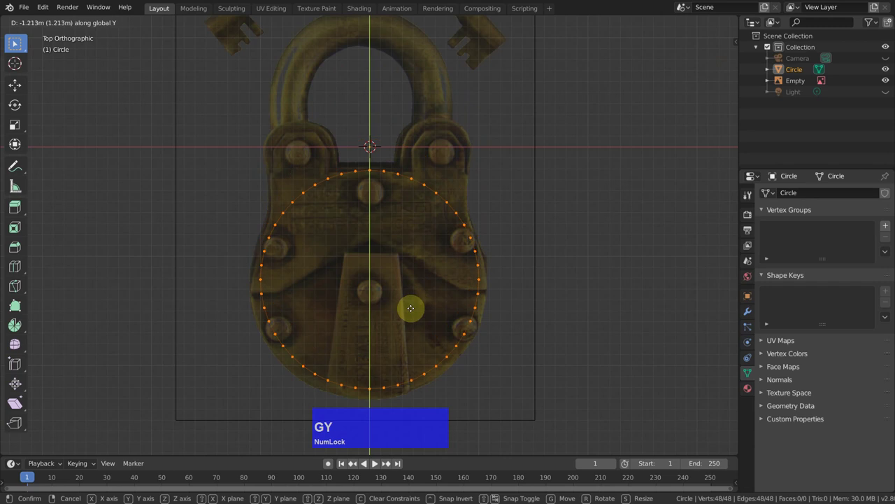
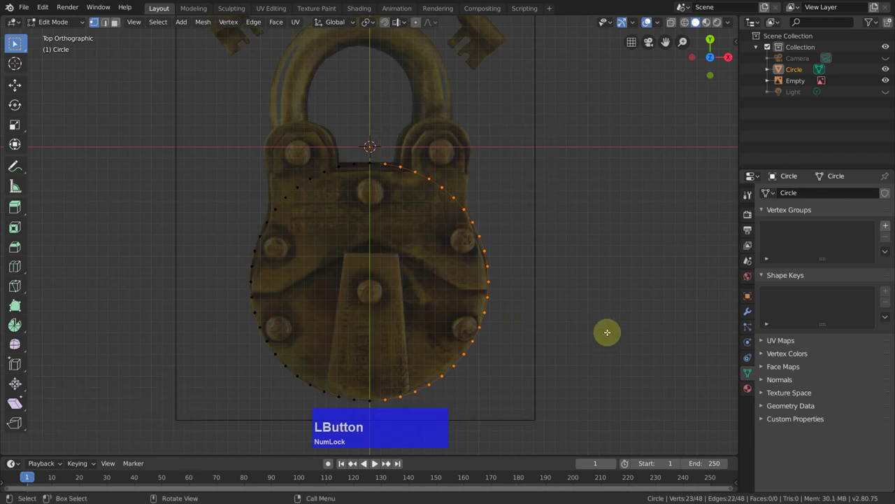
pyautogui.press('x')
pyautogui.click(611, 333)
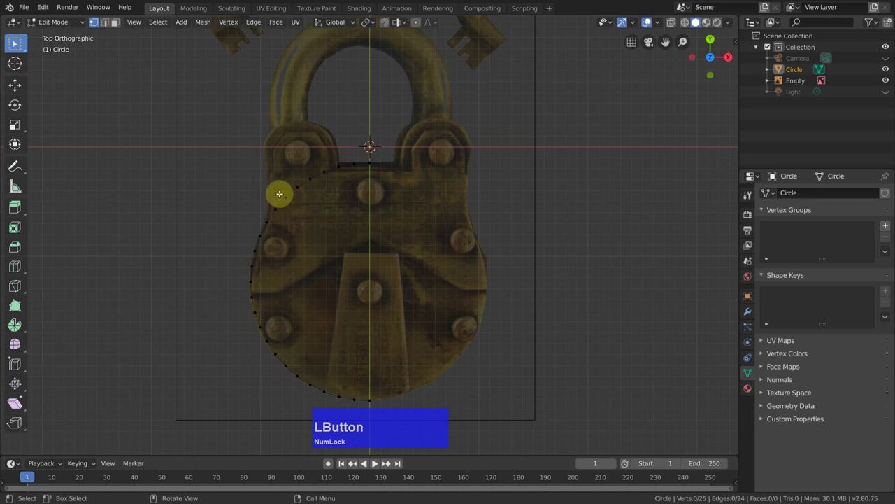
pyautogui.scroll(3)
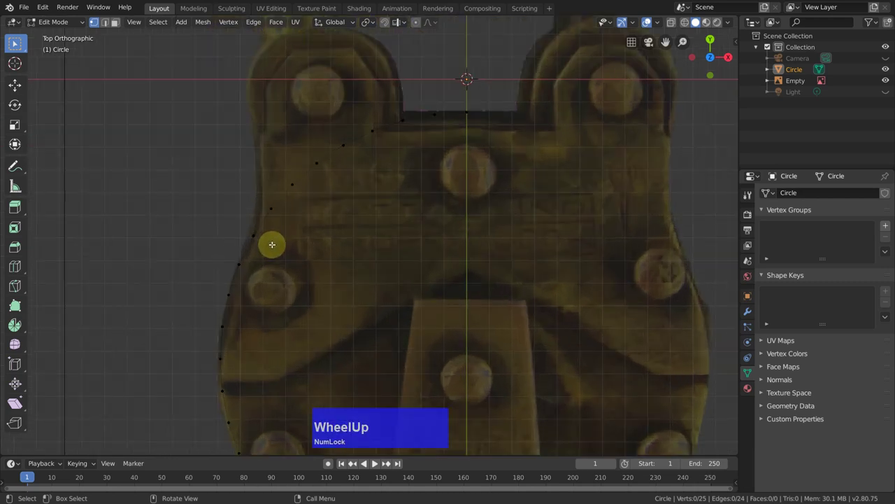
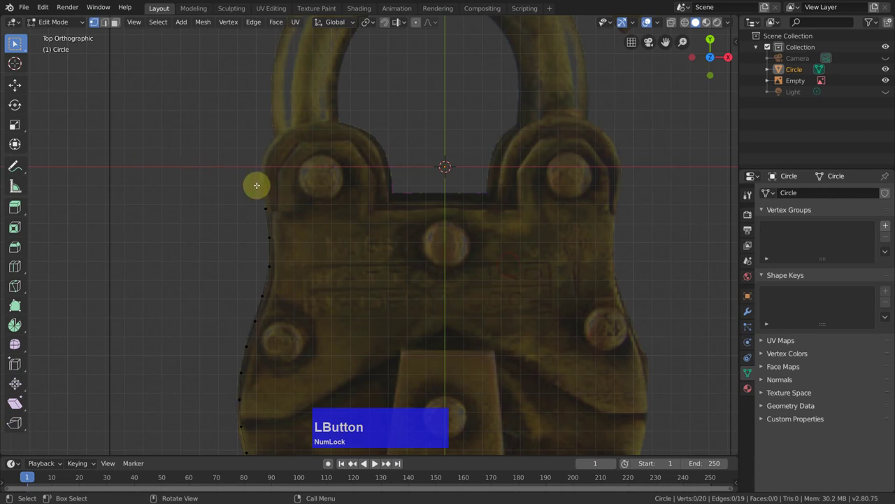
pyautogui.press('e')
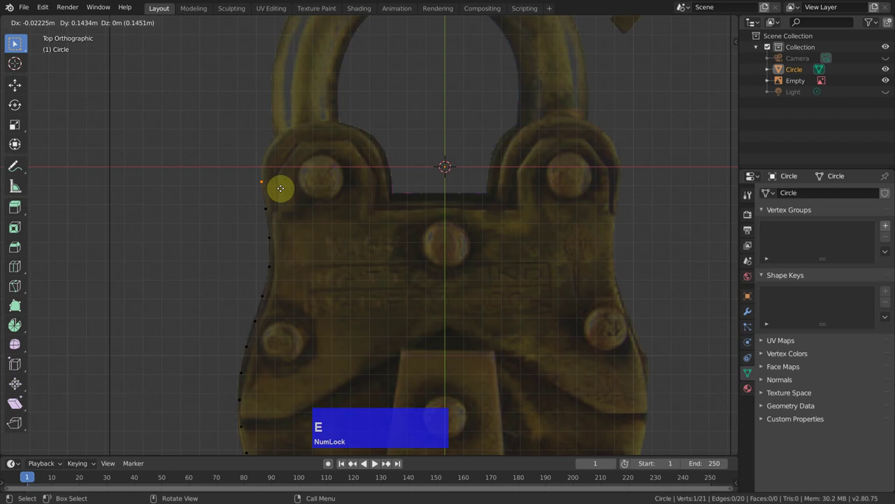
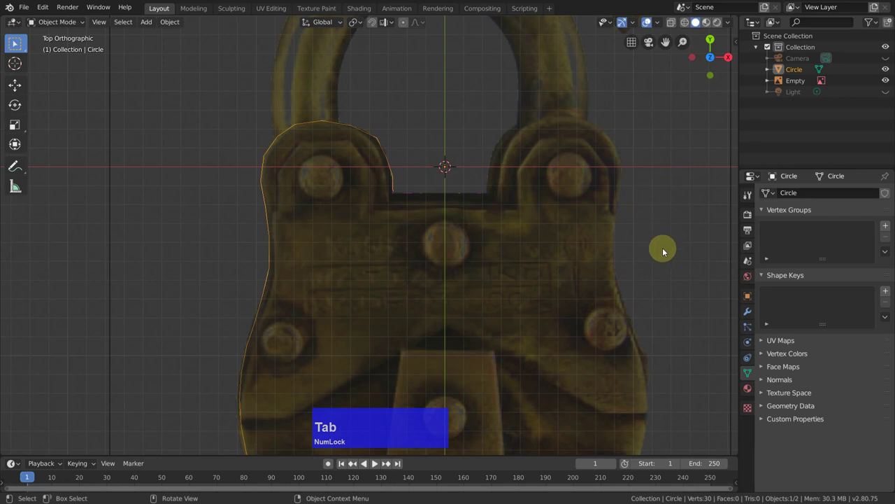
# - Add a Mirror modifier so the half outline covers the whole lock body
pyautogui.click(750, 313)
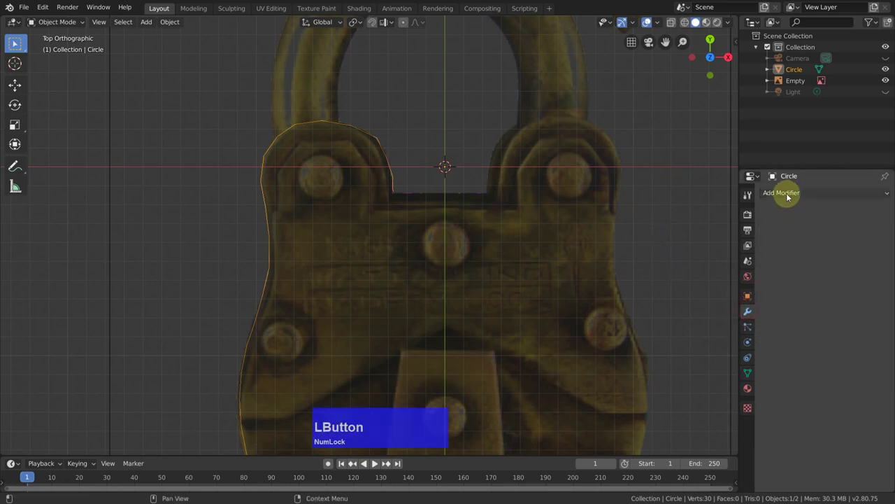
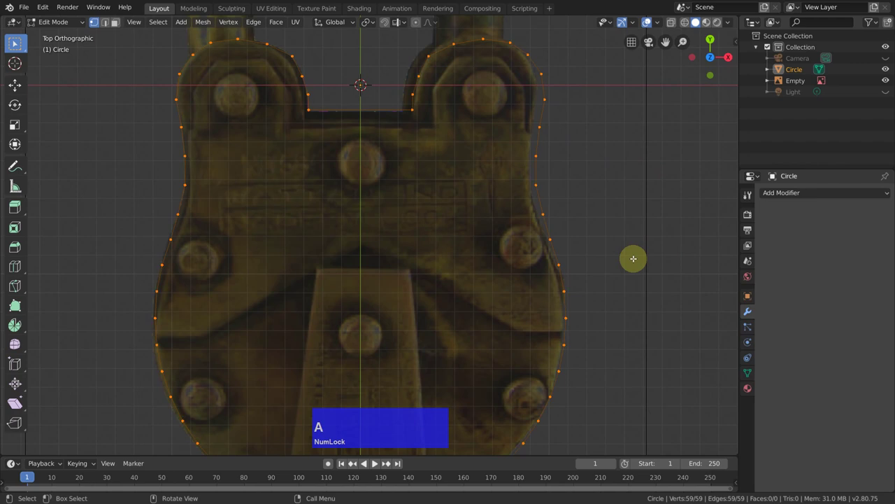
# - Select all and fill the outline into a face, then pick the left-side edge loop
pyautogui.write('af')
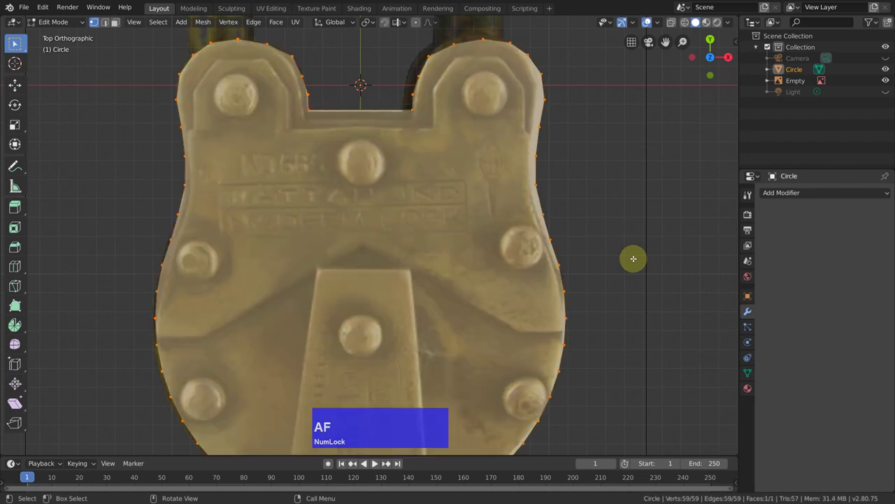
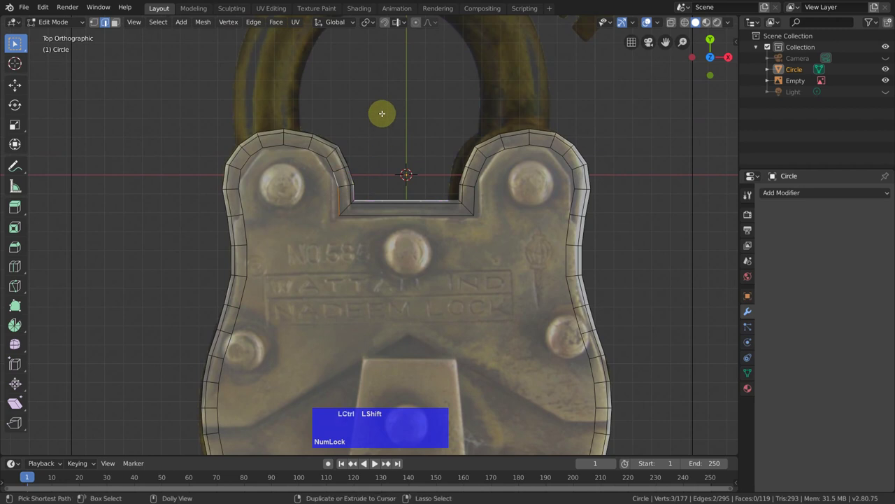
pyautogui.press('ctrl+shift+KP_Add')
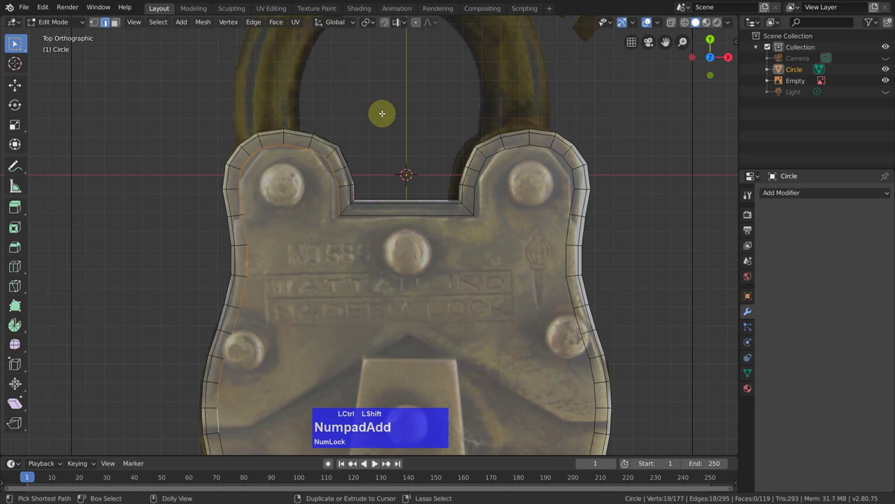
# - Separate the copied edge by selection, leave Edit Mode and make Circle.001 active
pyautogui.press('p')
pyautogui.click(405, 80)
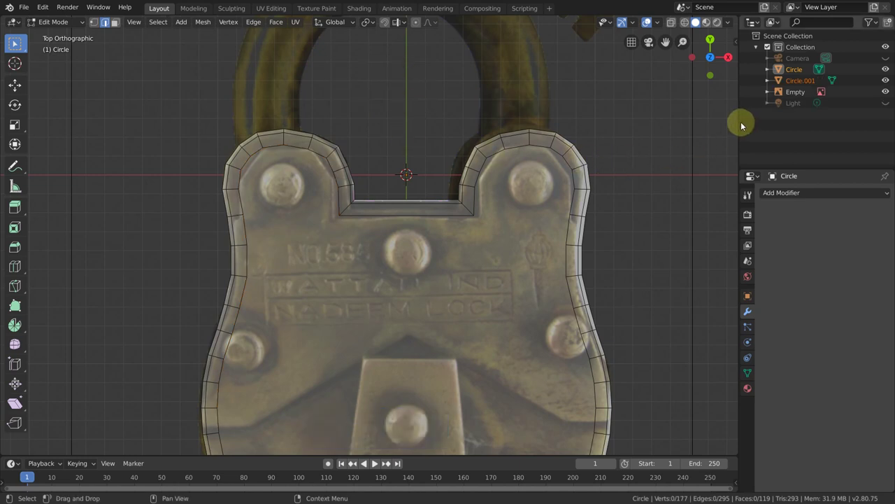
pyautogui.press('Tab')
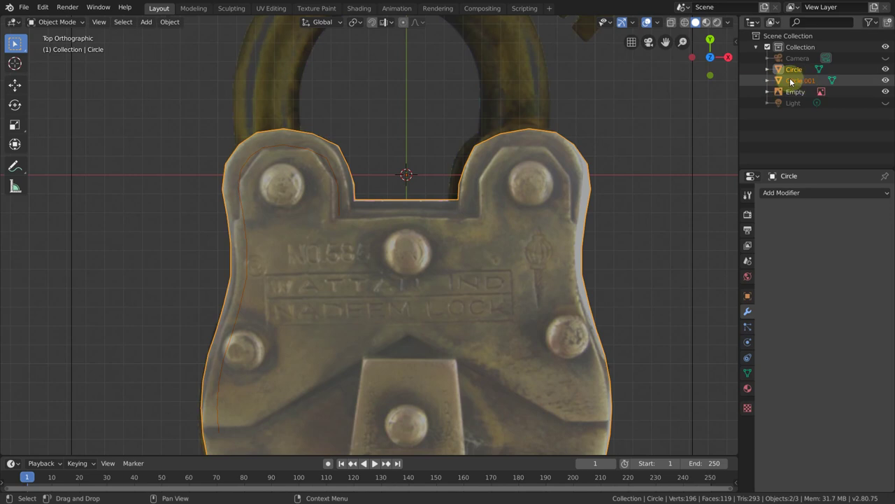
pyautogui.click(799, 83)
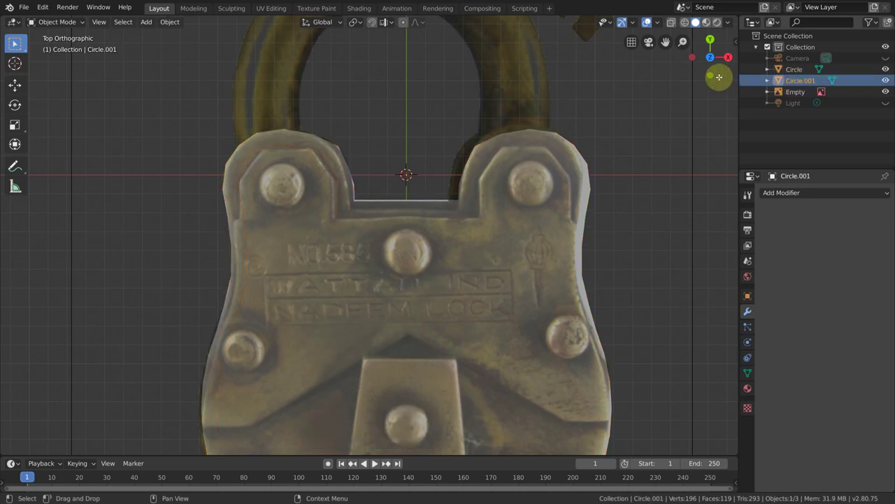
# - Grab Circle.001's vertices one by one onto the inner corner, top curve, left side and bottom of the body outline
pyautogui.press('Tab')
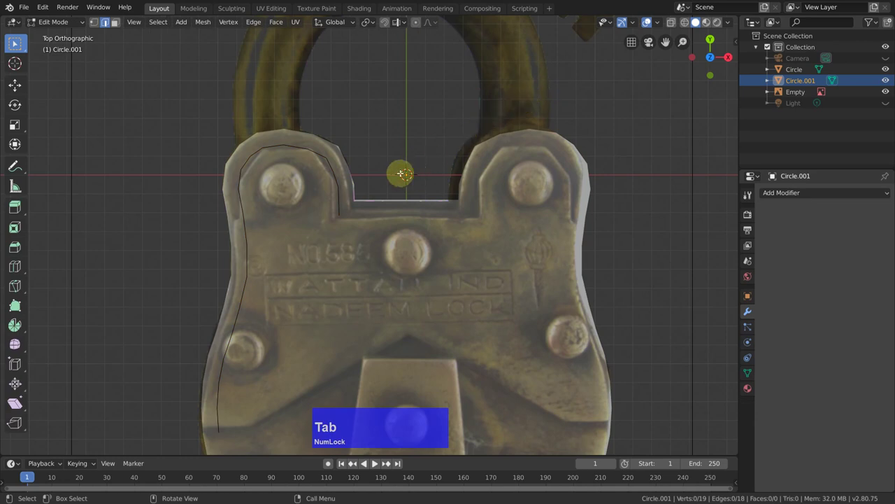
pyautogui.press('1')
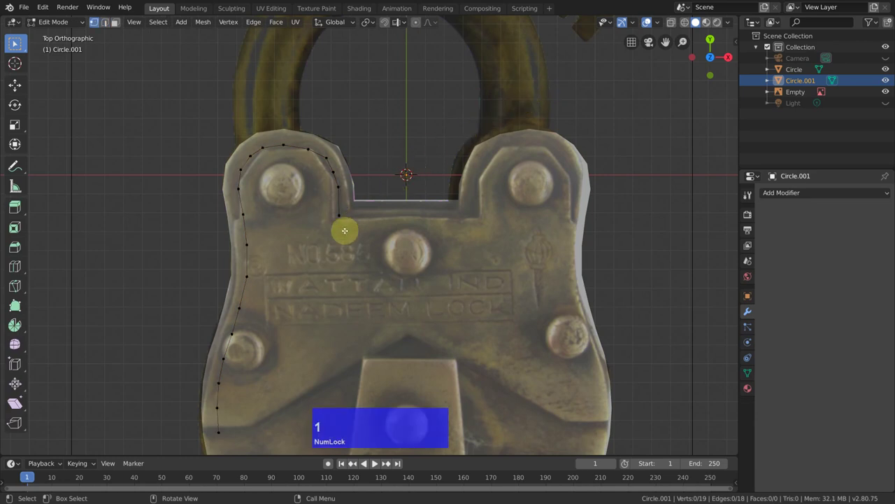
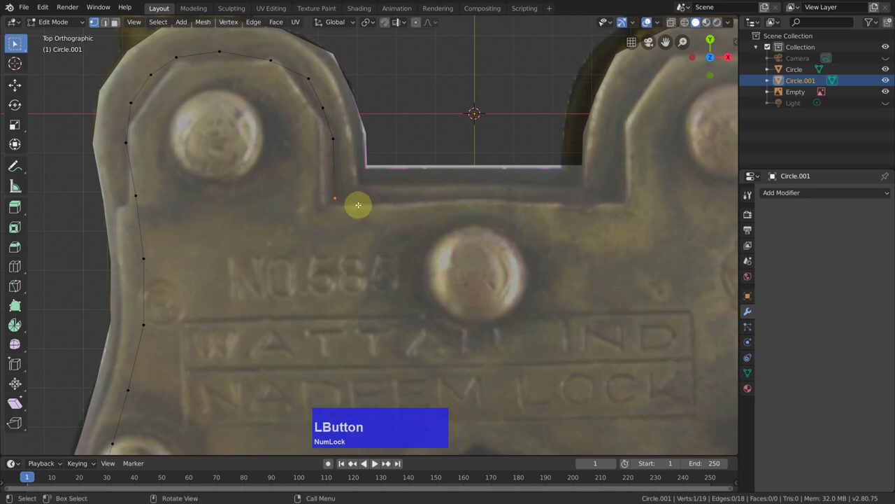
pyautogui.press('g')
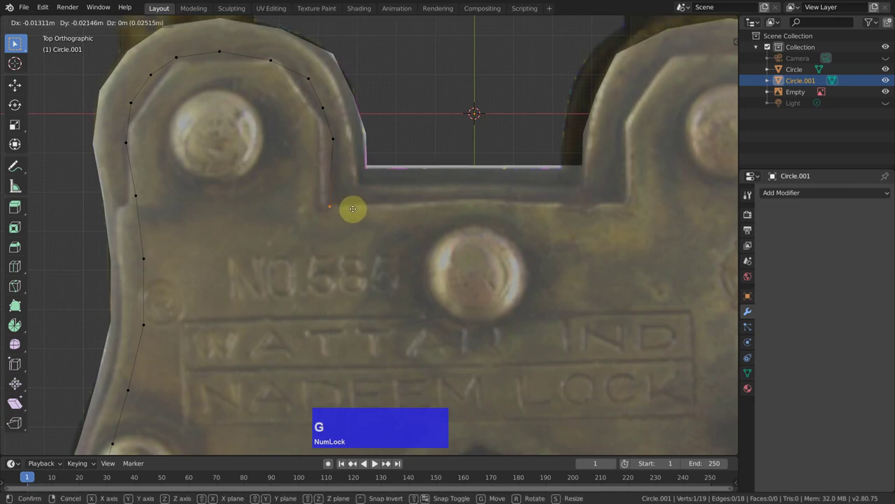
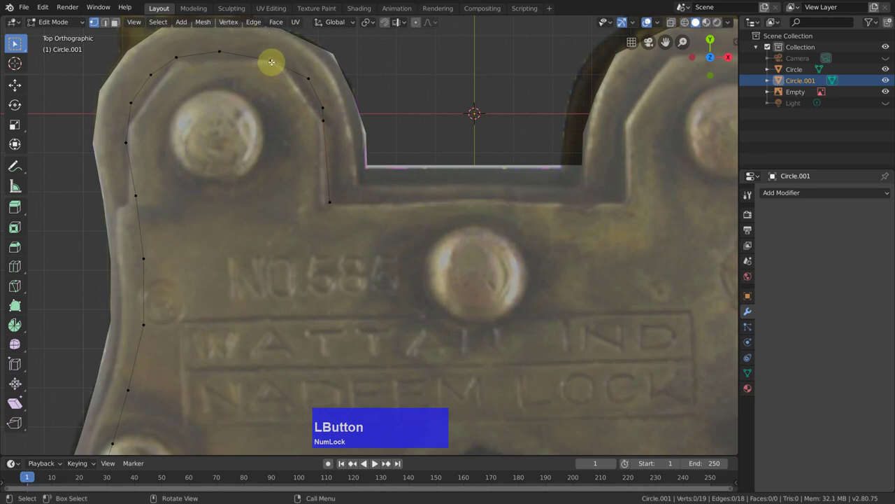
pyautogui.press('g')
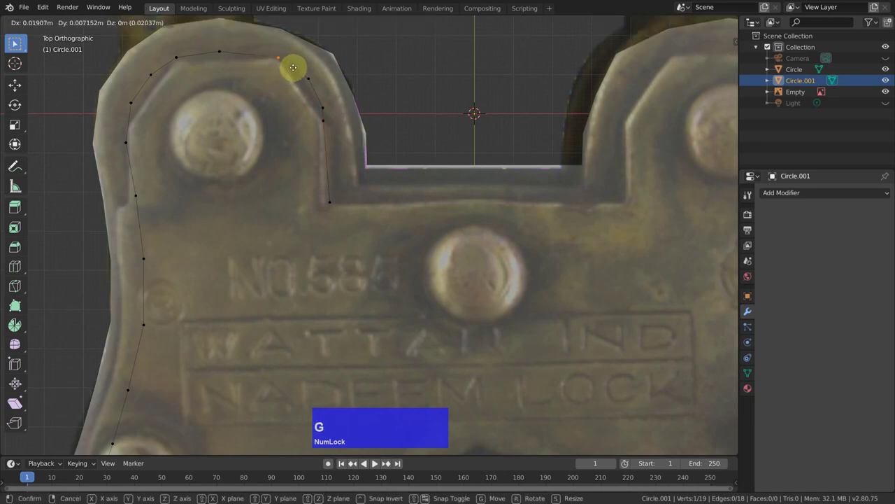
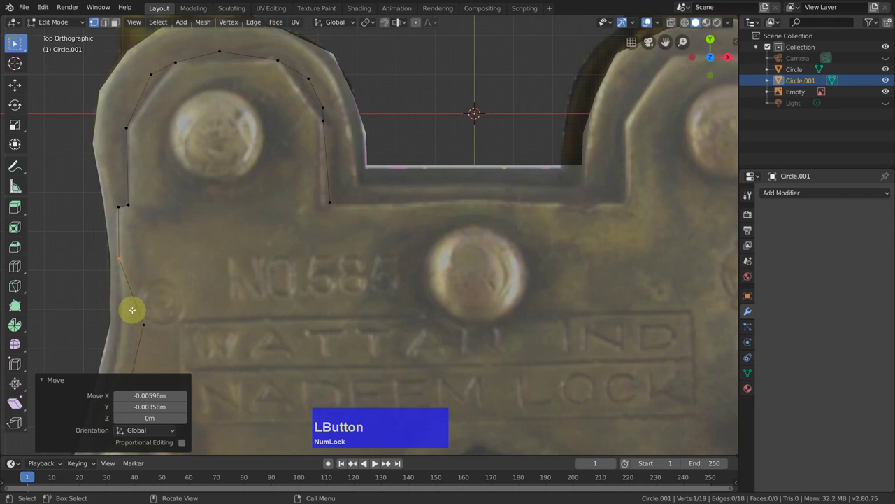
pyautogui.press('g')
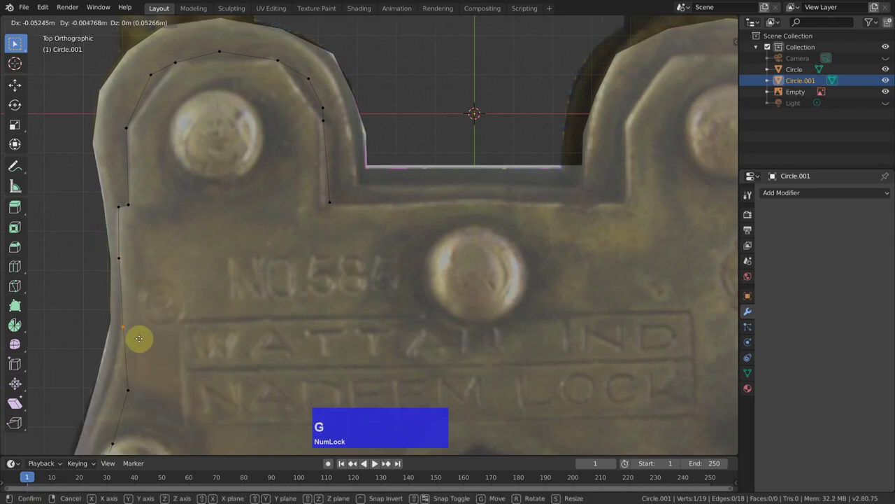
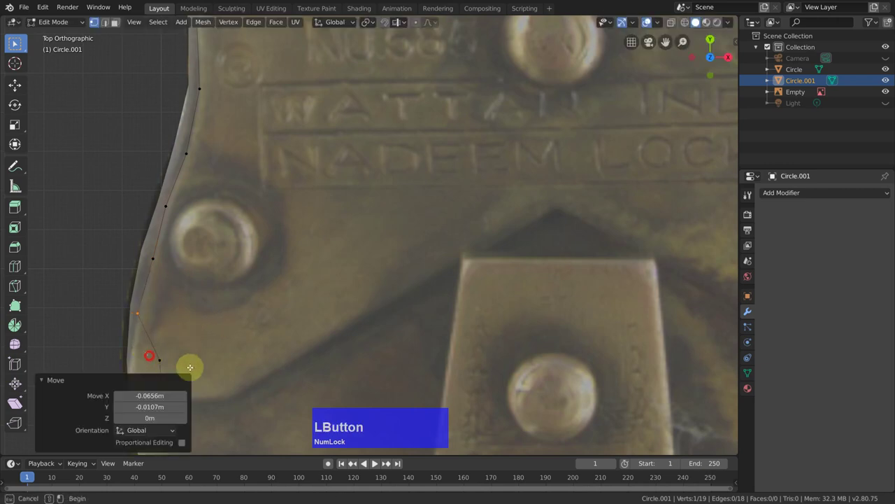
pyautogui.press('g')
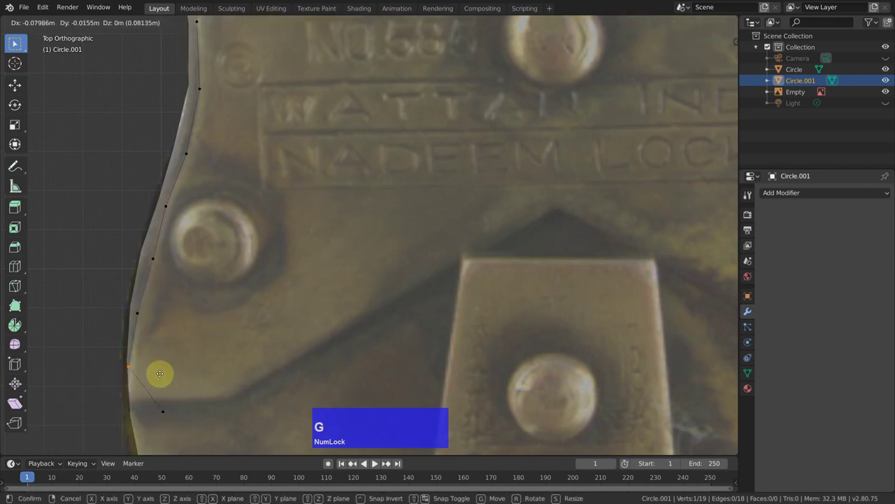
pyautogui.click(163, 376)
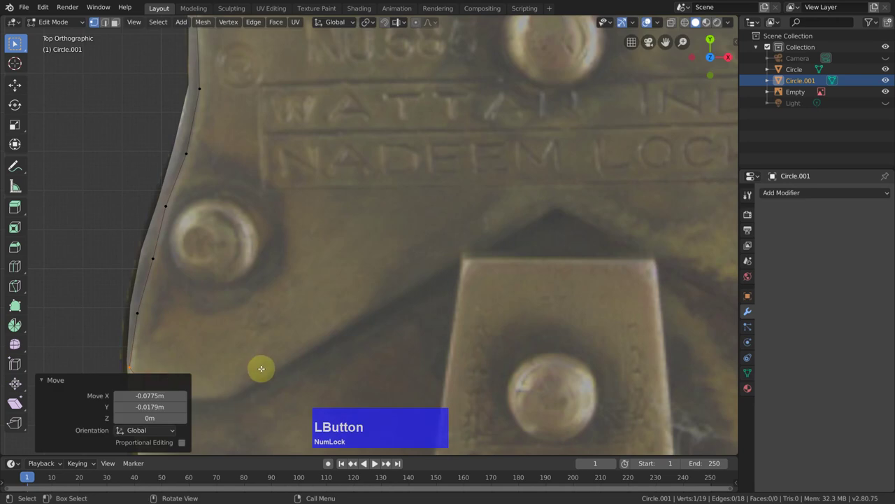
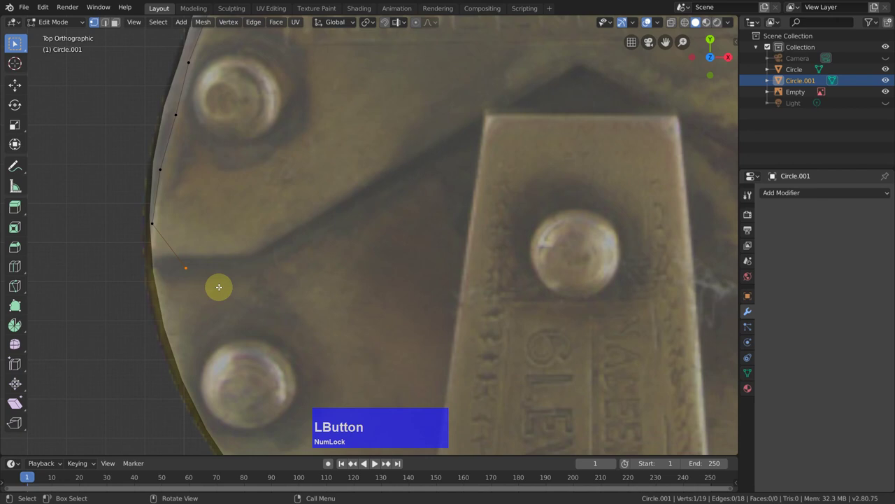
pyautogui.press('g')
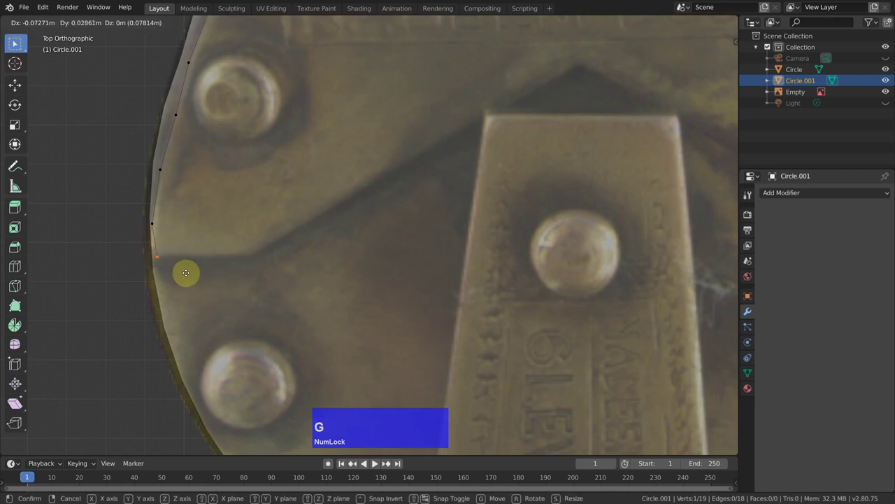
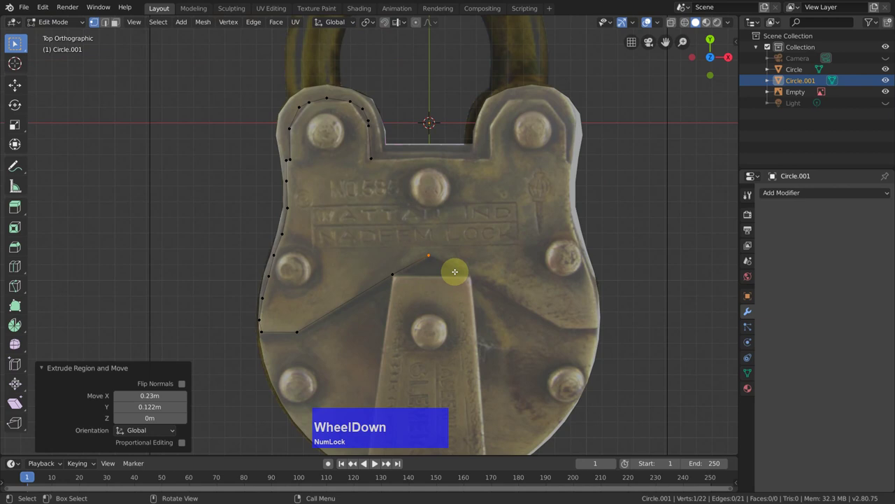
pyautogui.press('Tab')
# - Mirror the half outline to the right and merge the two middle points at their centre
pyautogui.click(789, 191)
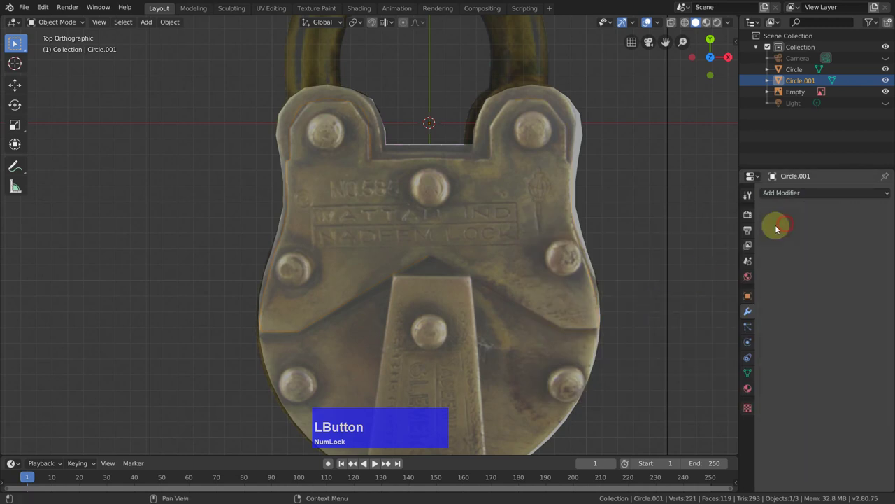
pyautogui.press('Tab')
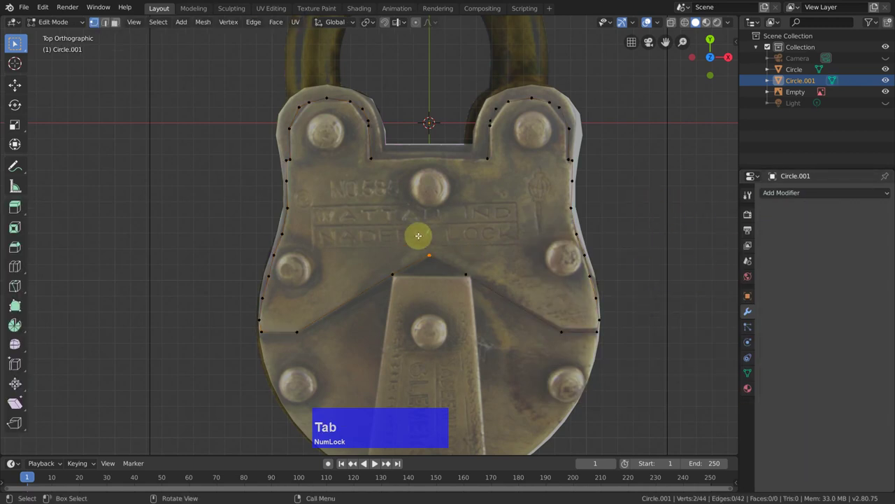
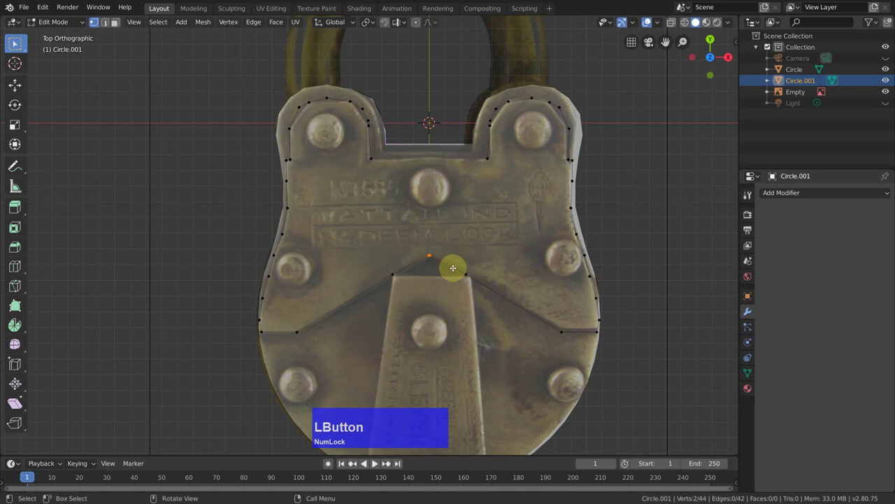
pyautogui.press('q')
pyautogui.click(433, 303)
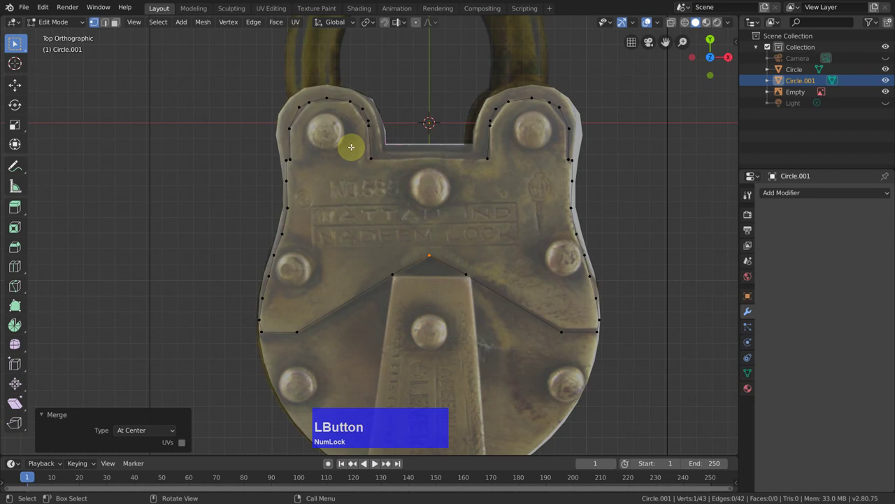
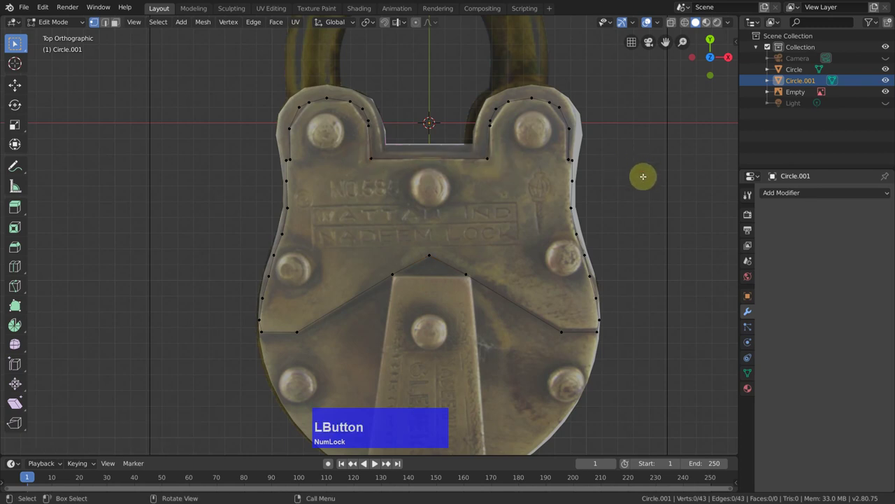
# - Select every point of the full outline to check the closed loop
pyautogui.press('a')
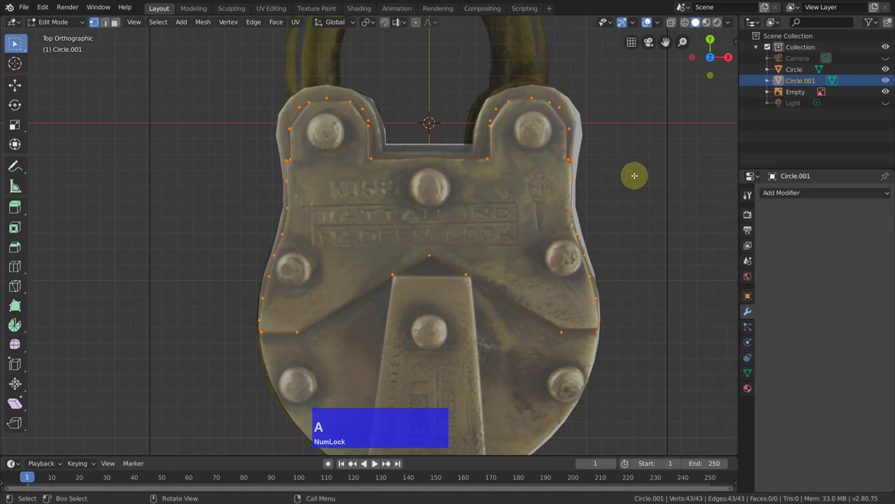
pyautogui.scroll(3)
pyautogui.scroll(-3)
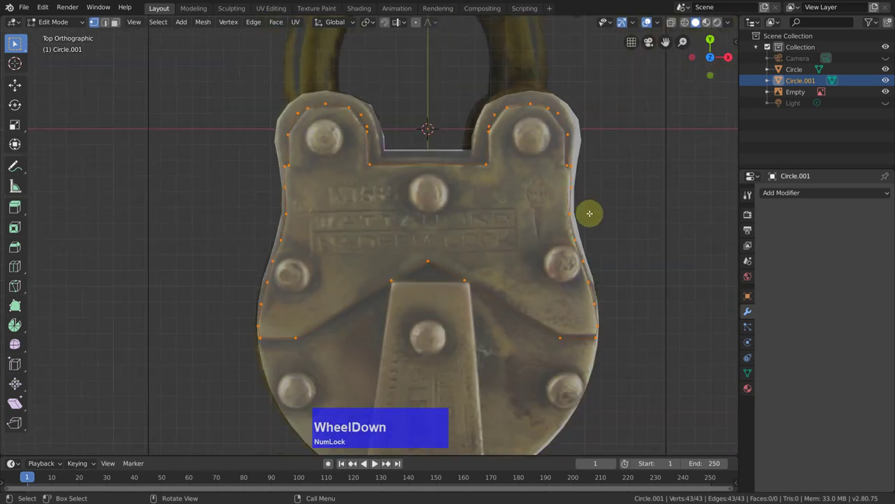
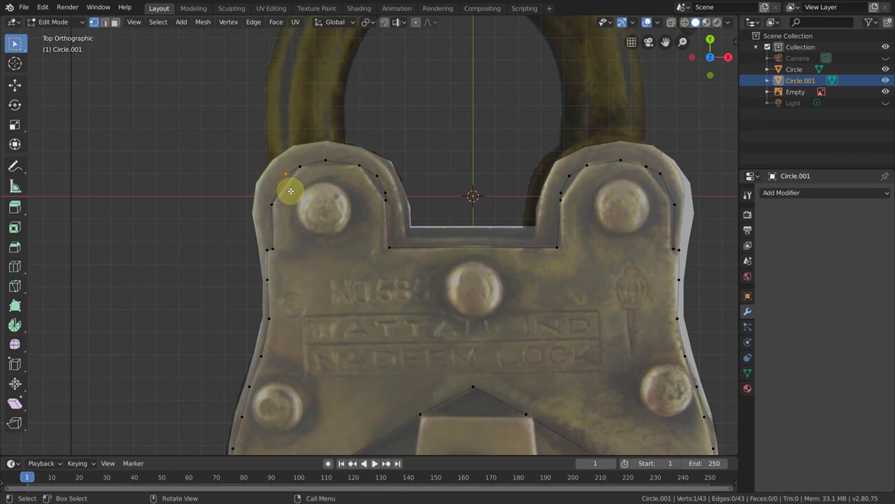
# - Dissolve the redundant corner vertices around the left shackle opening
pyautogui.press('x')
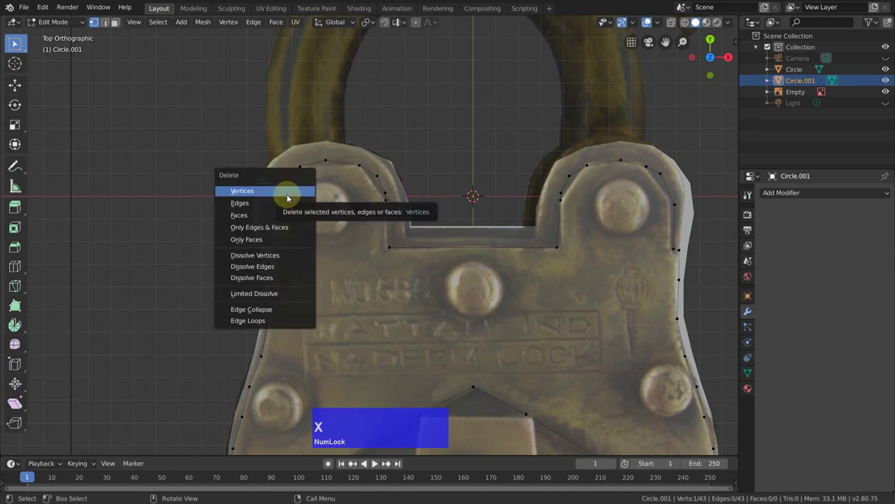
pyautogui.click(278, 258)
pyautogui.press('x')
pyautogui.click(322, 187)
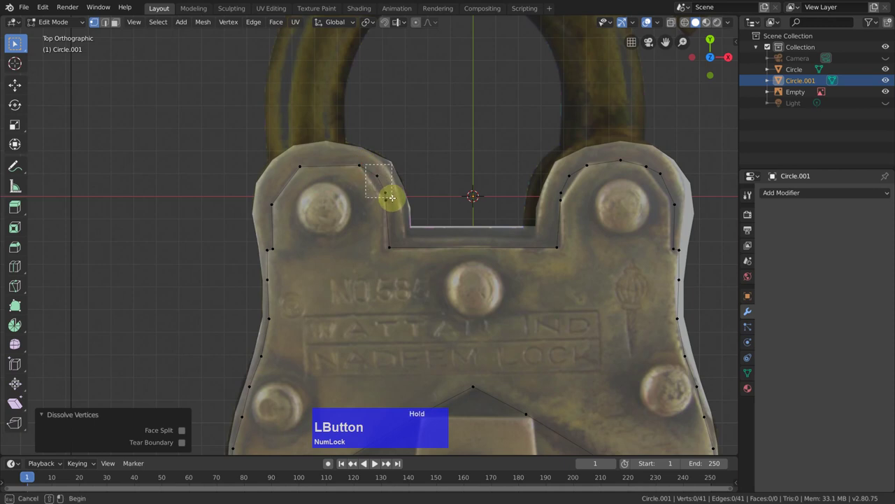
pyautogui.press('x')
pyautogui.click(376, 200)
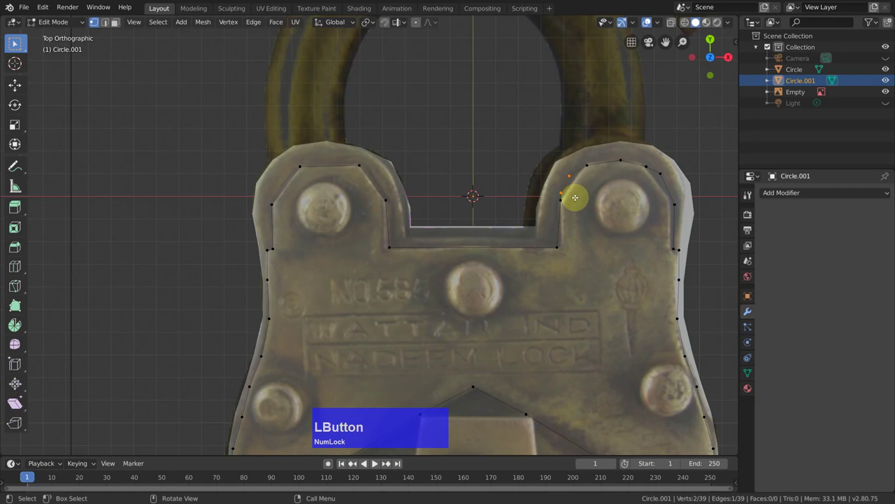
# - Dissolve the remaining redundant vertices along the right top of the outline
pyautogui.press('x')
pyautogui.click(525, 204)
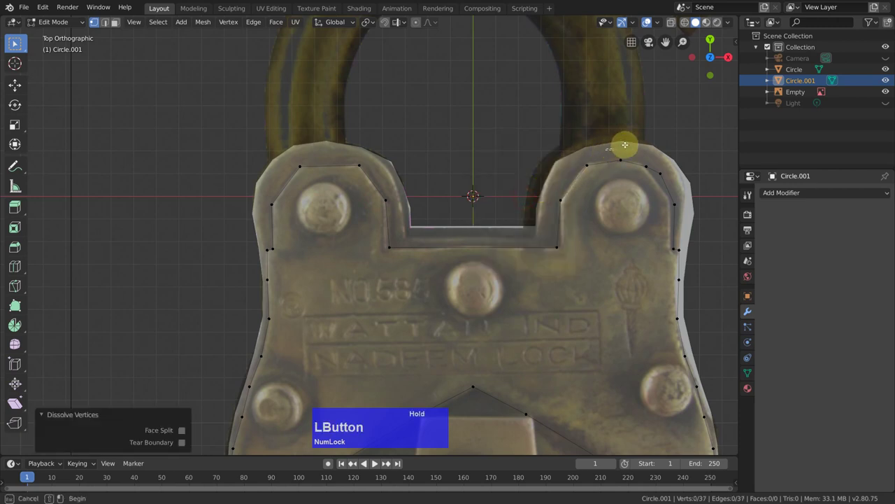
pyautogui.press('x')
pyautogui.click(592, 196)
pyautogui.press('x')
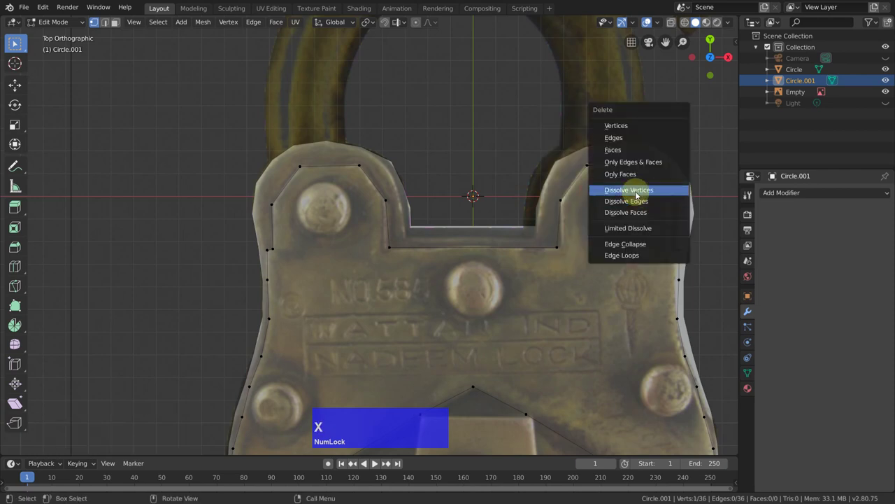
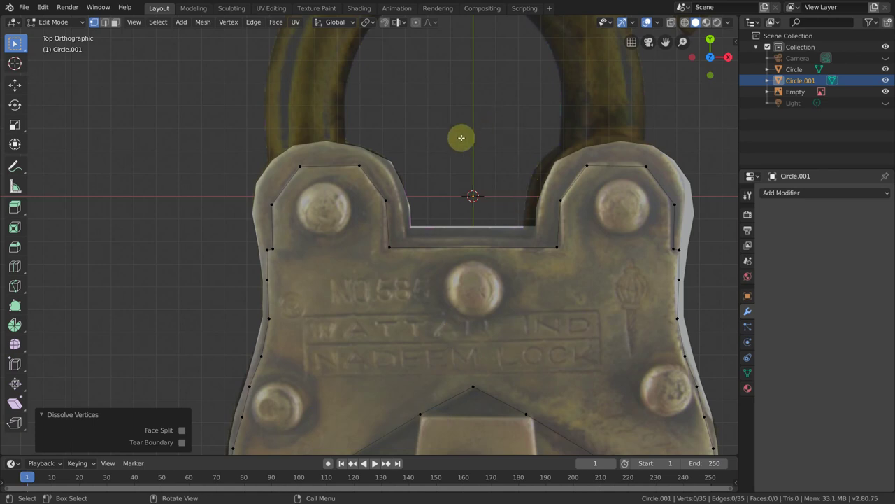
# - Fill the whole outline with a face and inset it slightly to leave a narrow rim
pyautogui.write('a')
pyautogui.write('f')
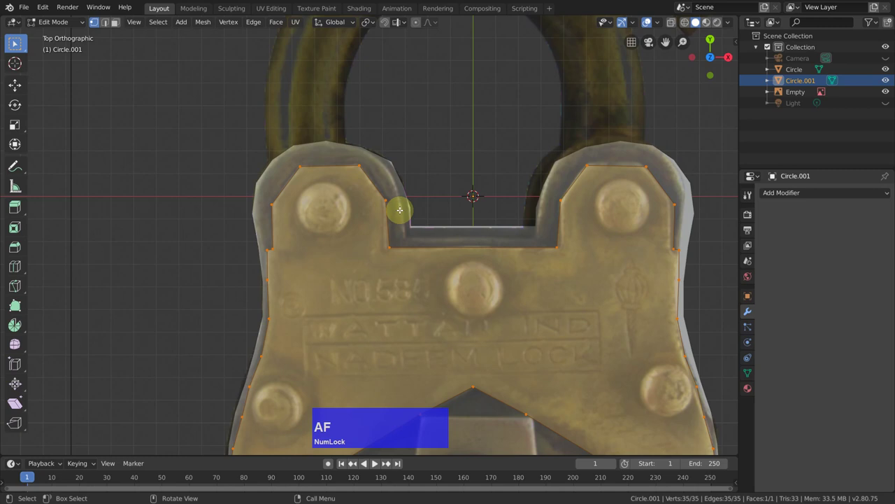
pyautogui.press('i')
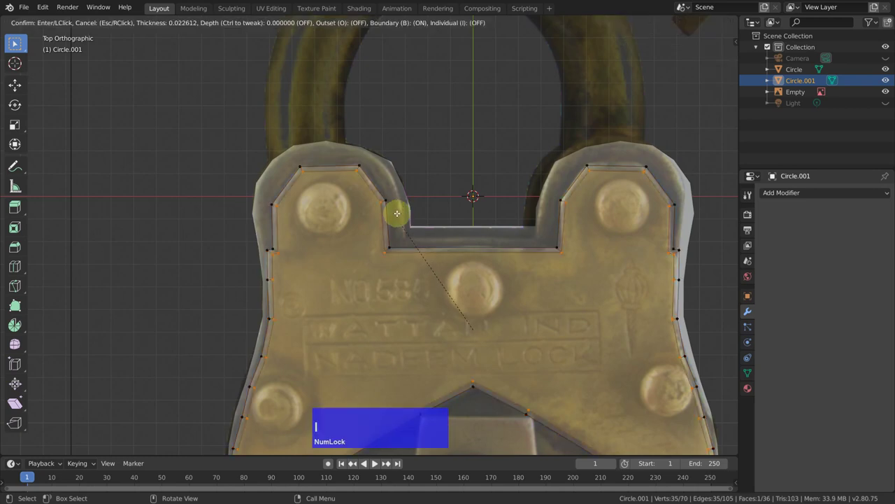
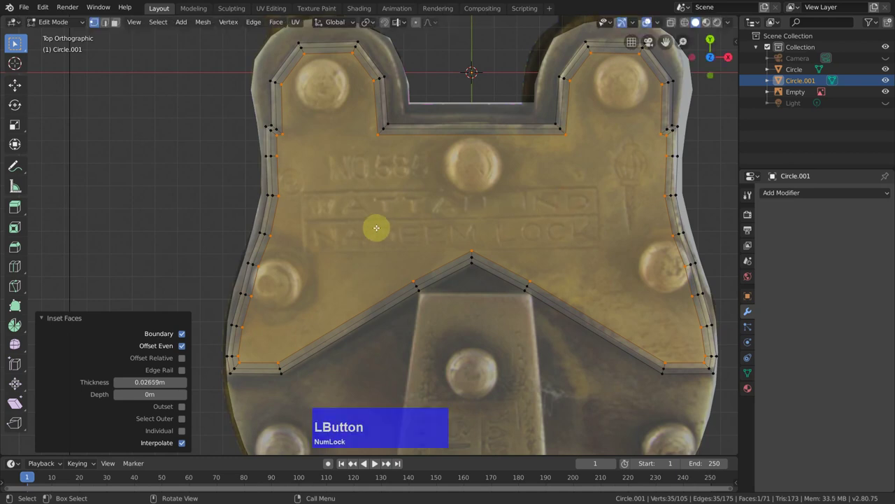
# - Create Collection 2, move the circle objects into it, and rename Circle to Lock
pyautogui.rightClick(786, 118)
pyautogui.click(773, 118)
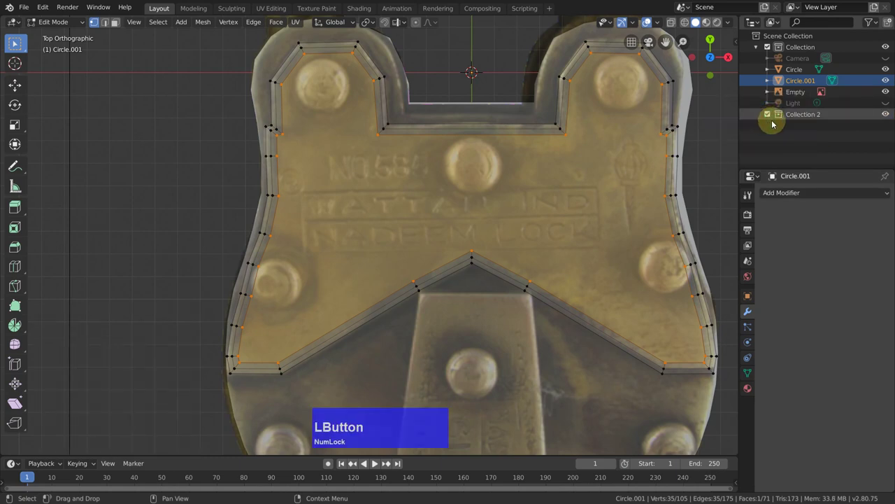
pyautogui.click(781, 68)
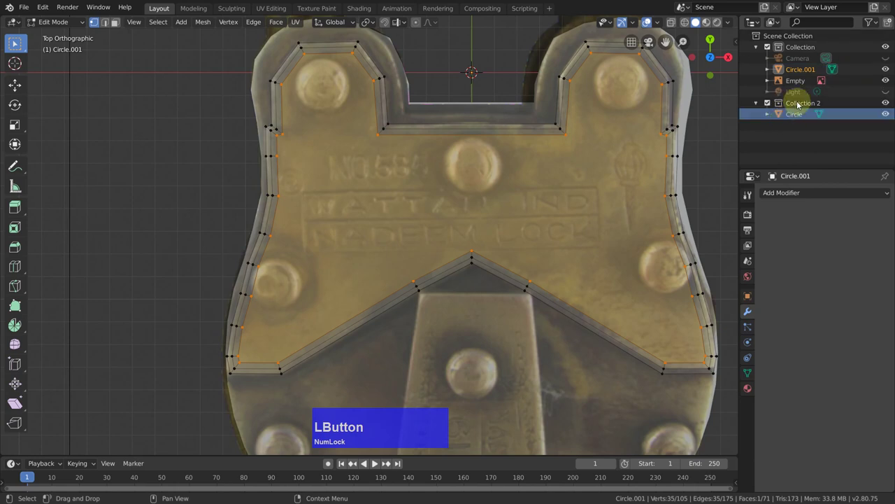
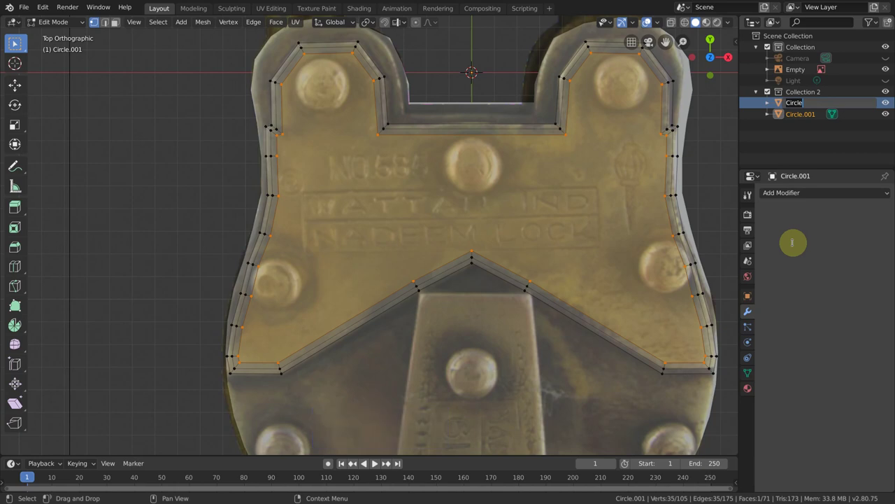
pyautogui.press('l')
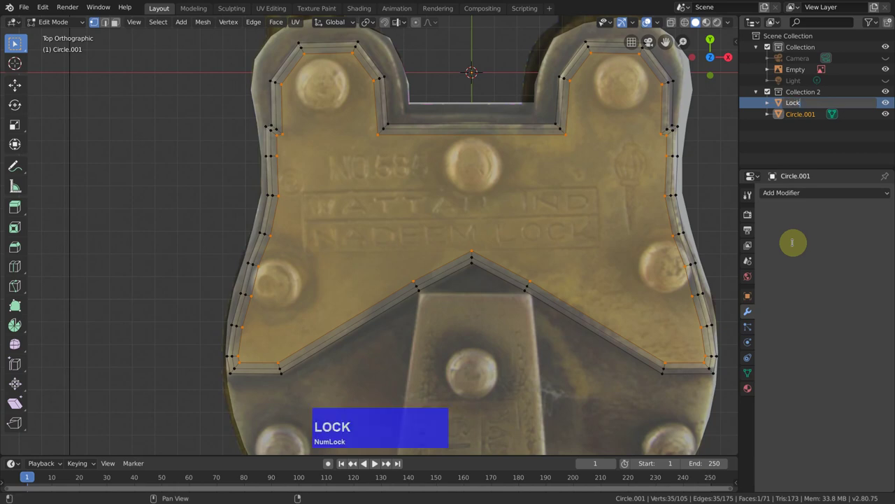
pyautogui.press('Return')
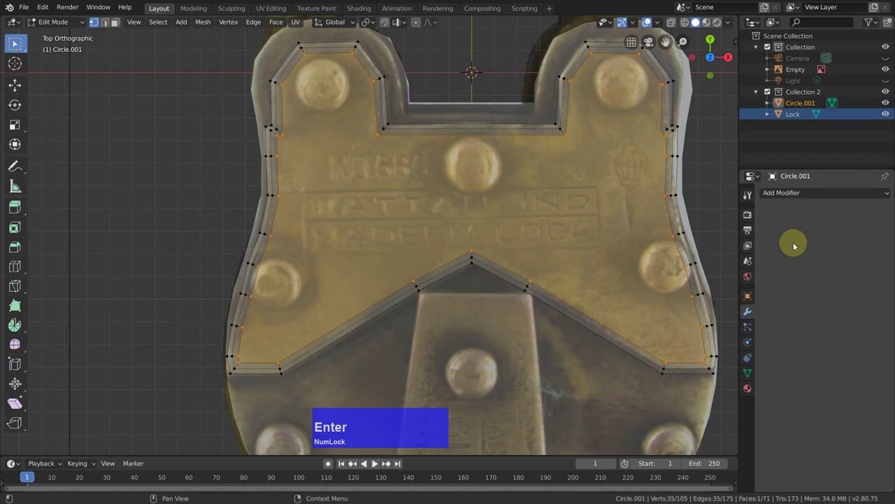
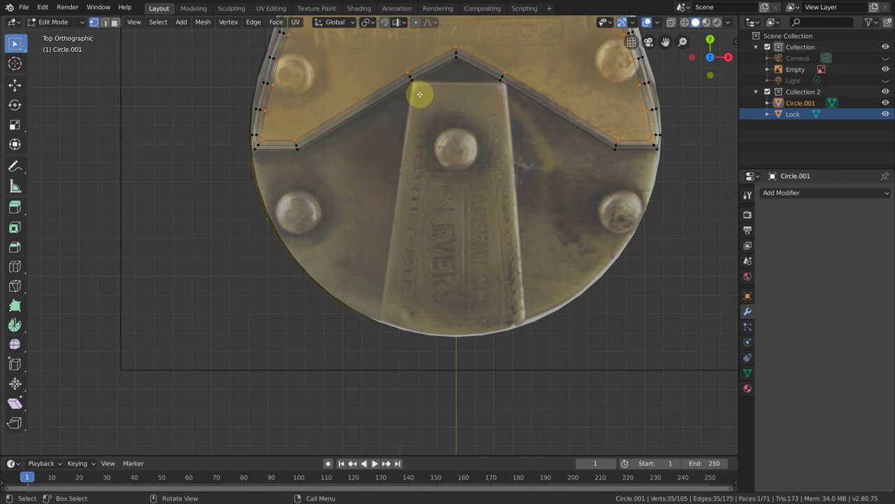
# - Add a single-vertex Vert object at the plate corner and trace its left edge and lower curve
pyautogui.press('Tab')
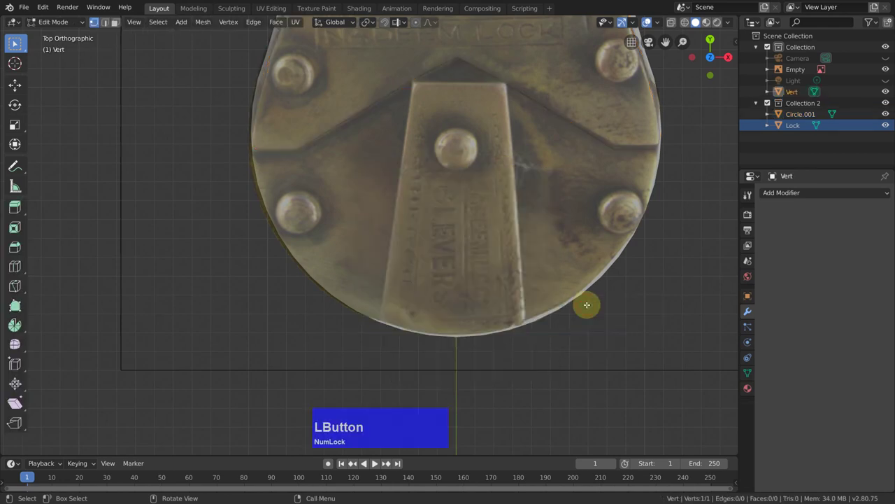
pyautogui.press('g')
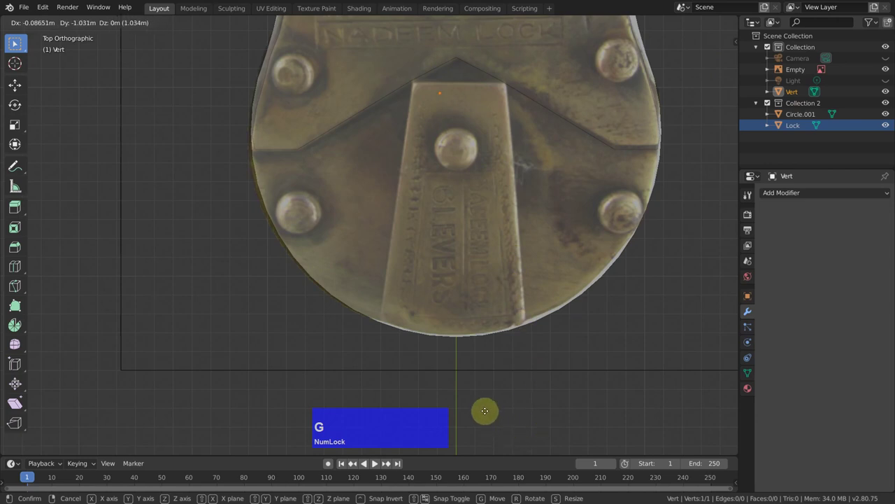
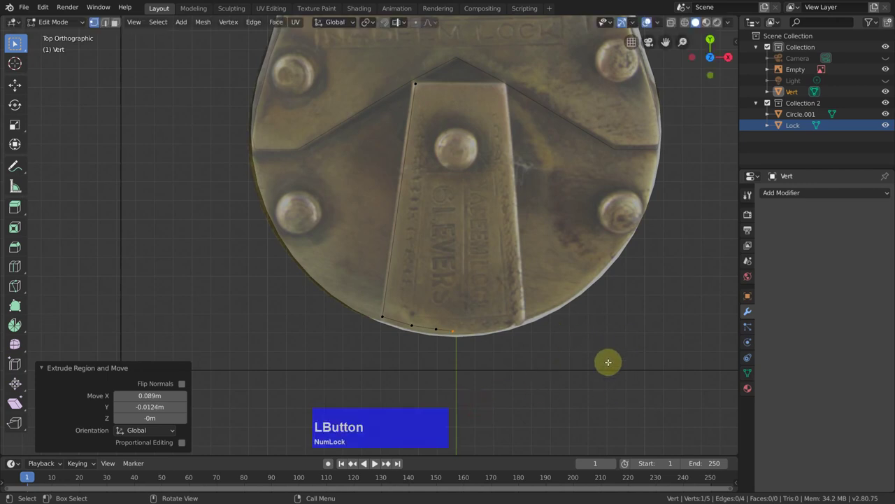
pyautogui.press('Tab')
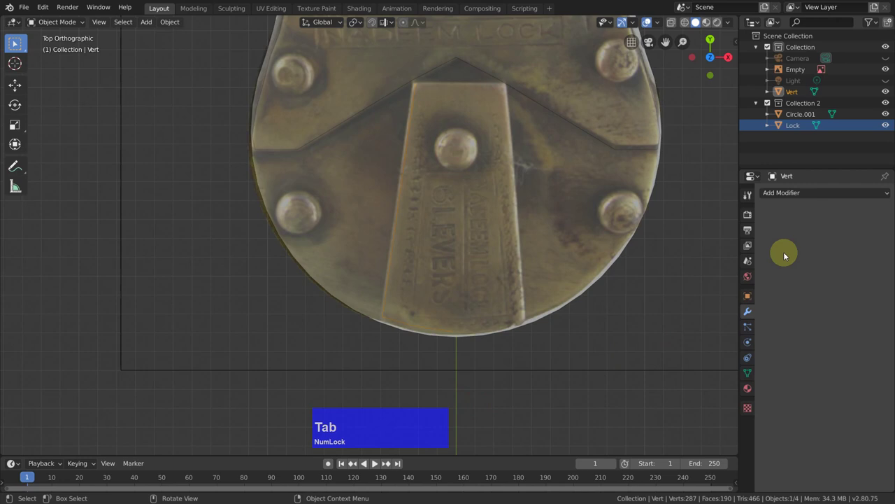
# - Bring up the modifier list for the new Vert object
pyautogui.click(784, 195)
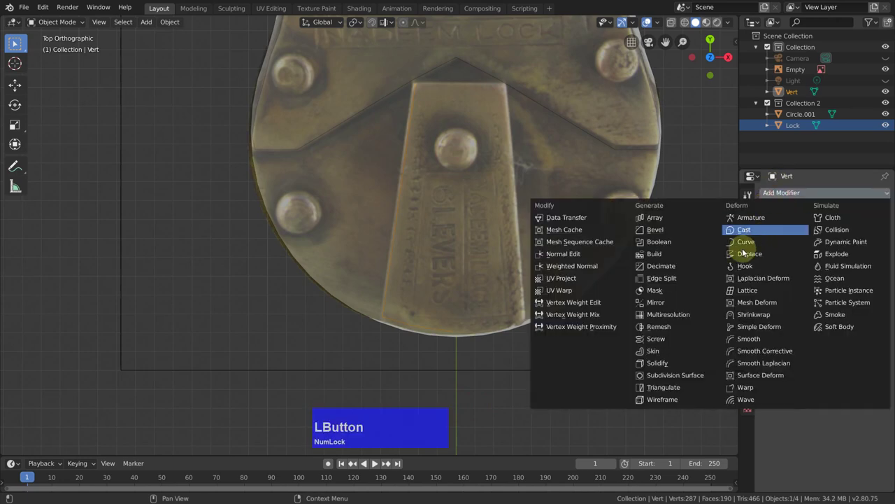
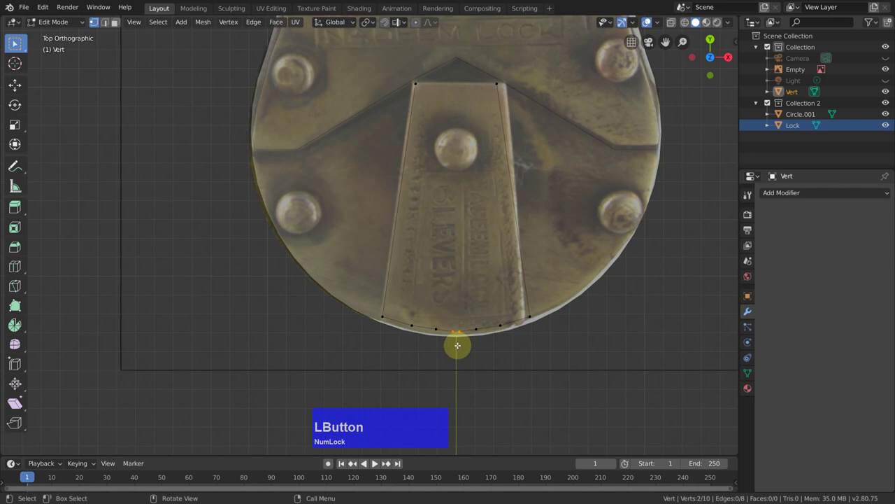
# - Merge the plate outline's end vertices, fill it with a face, and inset it twice for a double border
pyautogui.press('q')
pyautogui.click(454, 348)
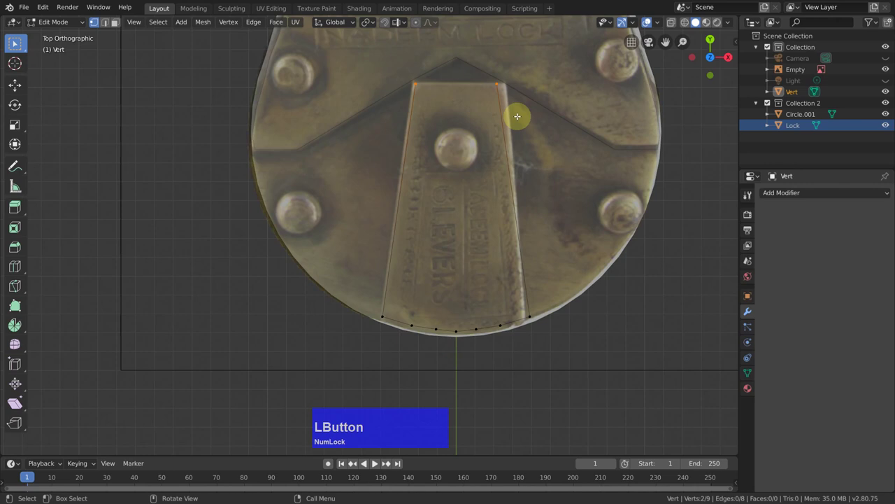
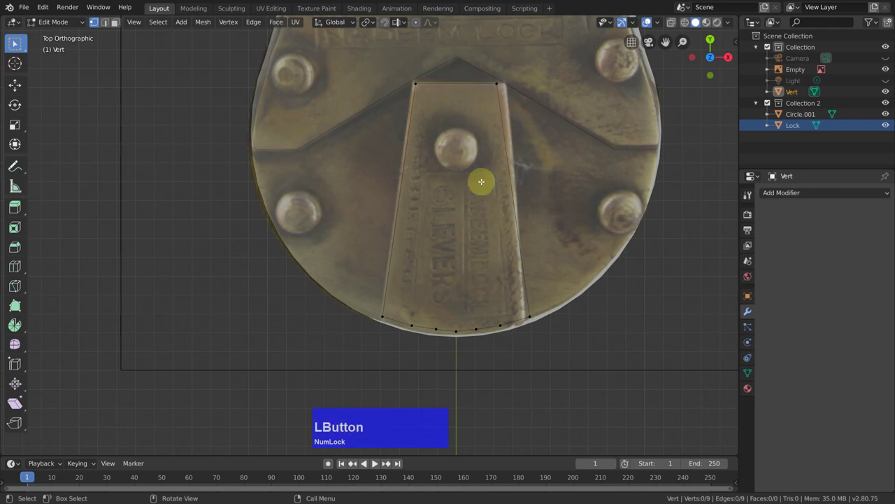
pyautogui.press('a')
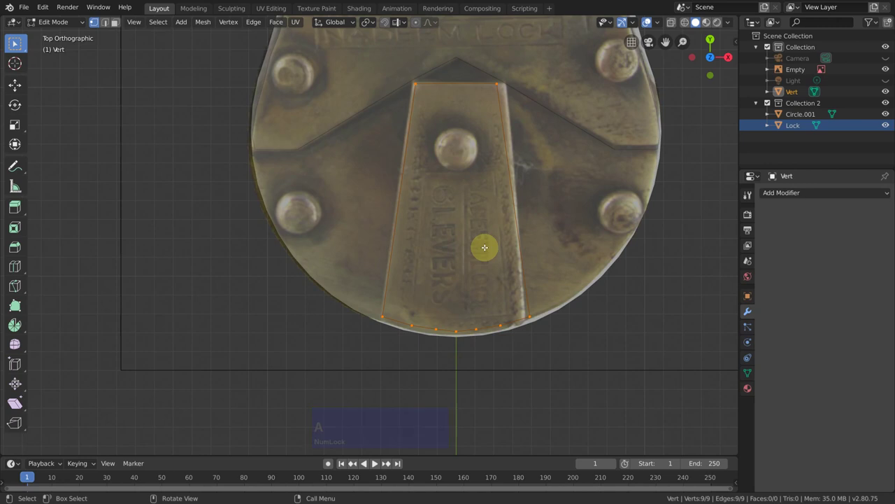
pyautogui.press('f')
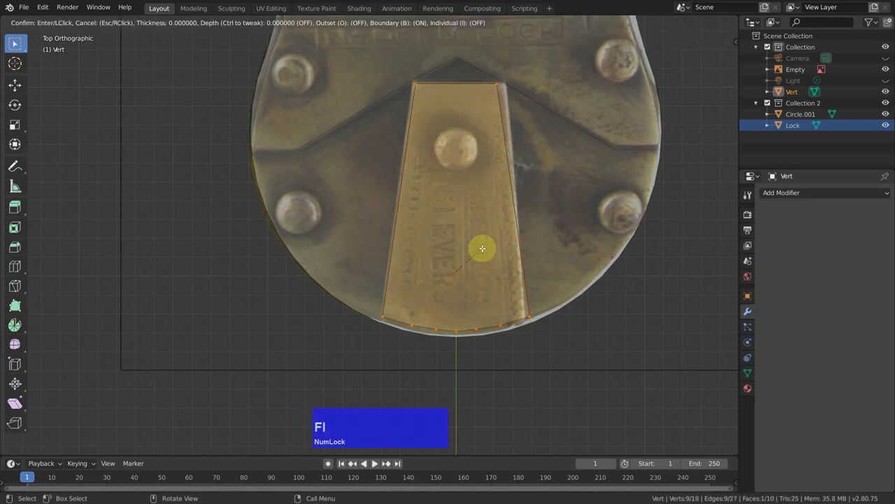
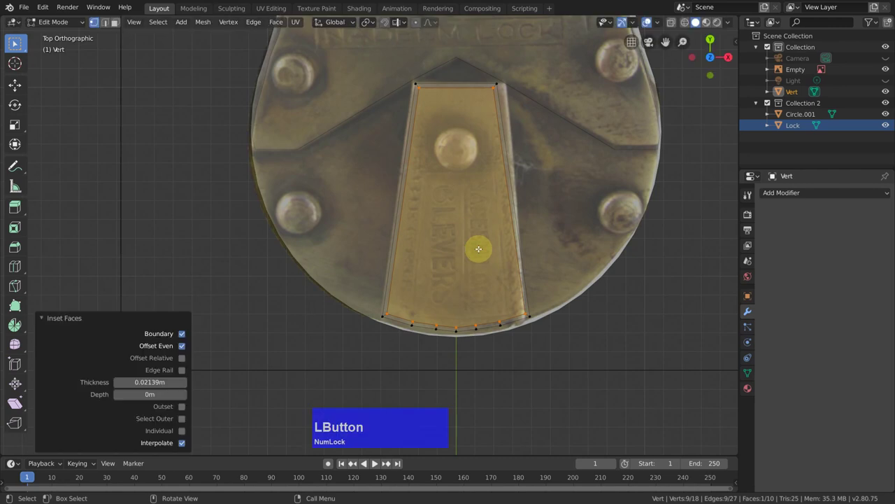
pyautogui.press('i')
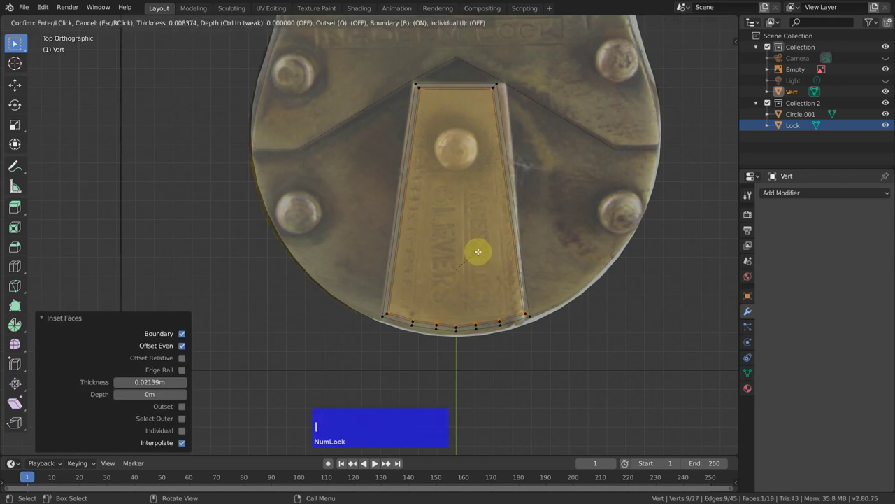
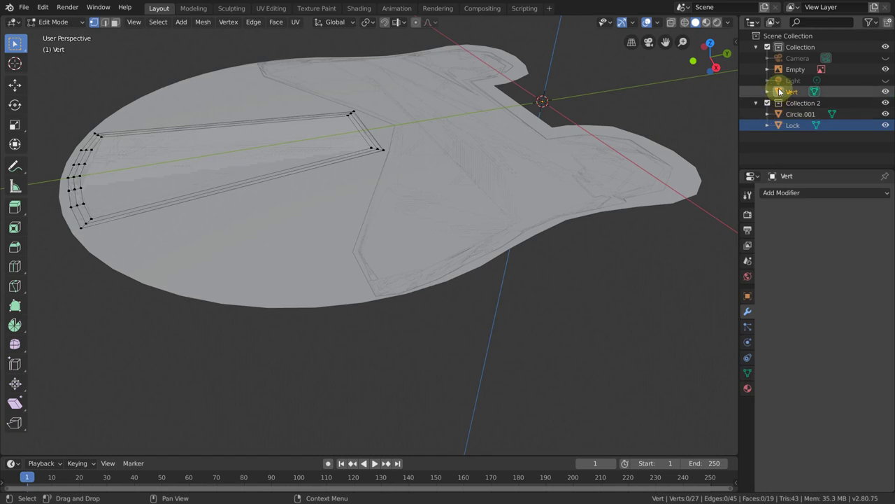
# - Join the Vert plate into Circle.001 with Ctrl+J and start editing the merged mesh
pyautogui.click(783, 91)
pyautogui.click(779, 113)
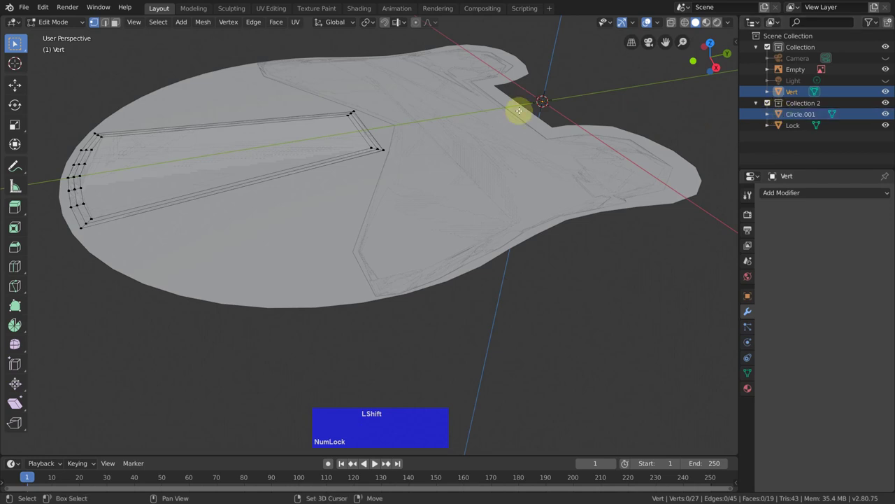
pyautogui.press('Tab')
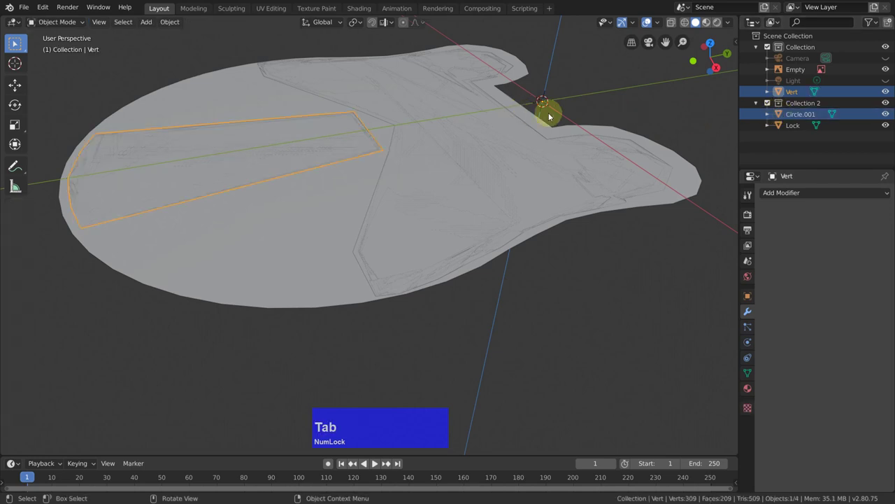
pyautogui.click(779, 93)
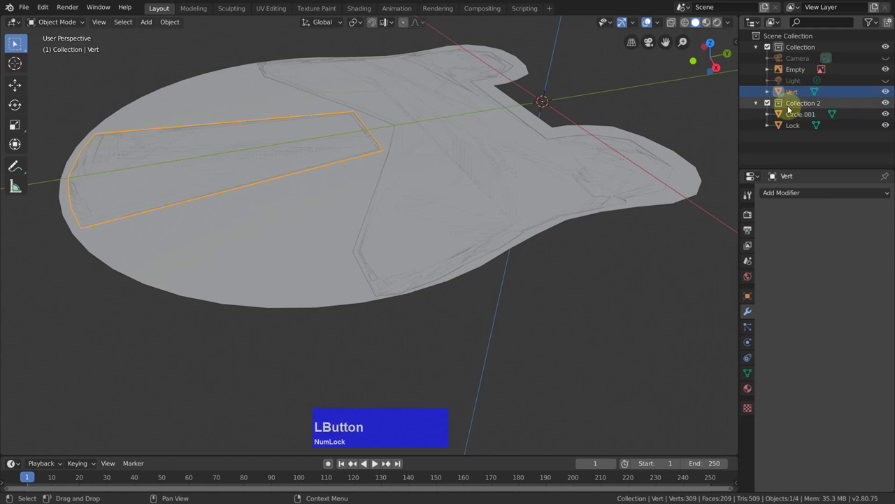
pyautogui.click(785, 116)
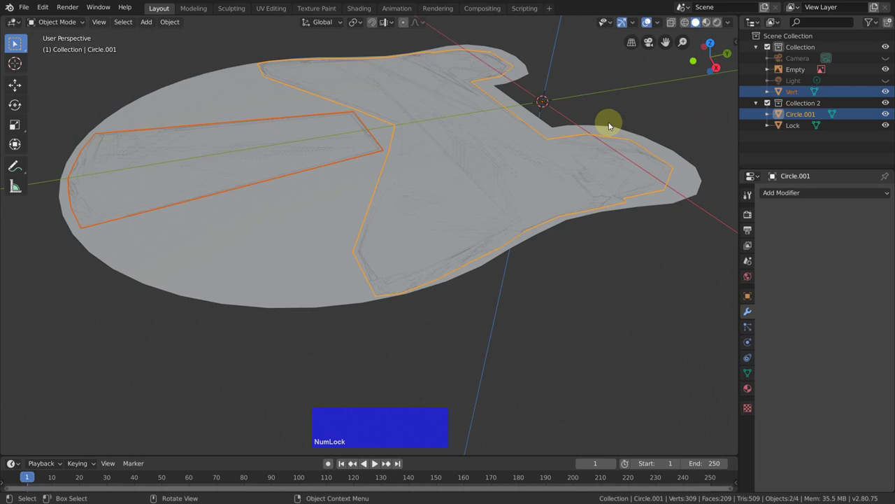
pyautogui.press('ctrl+j')
pyautogui.middleClick(483, 160)
pyautogui.press('Tab')
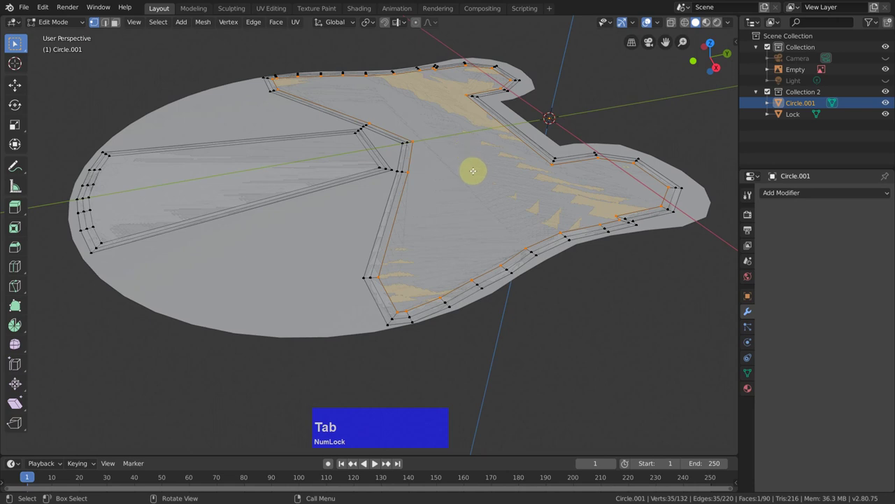
# - Lift the whole merged outline 0.002 m in Z, then extrude it upward into raised walls
pyautogui.press('a')
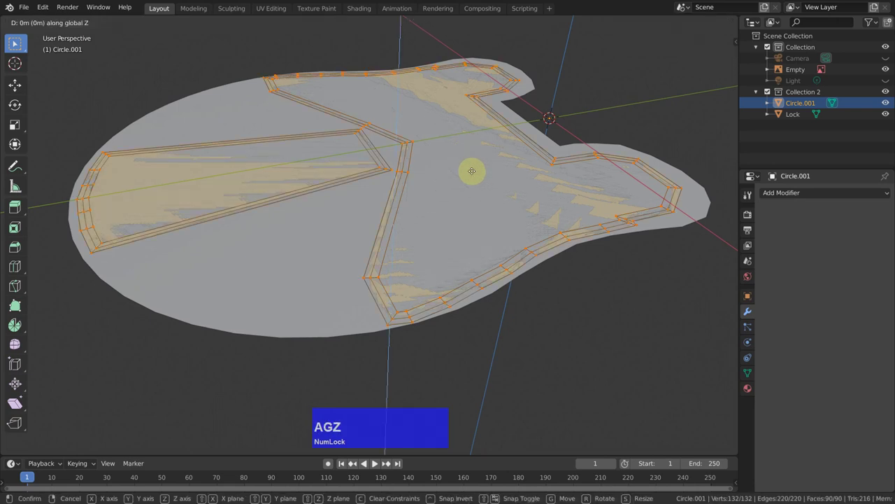
pyautogui.write('agz')
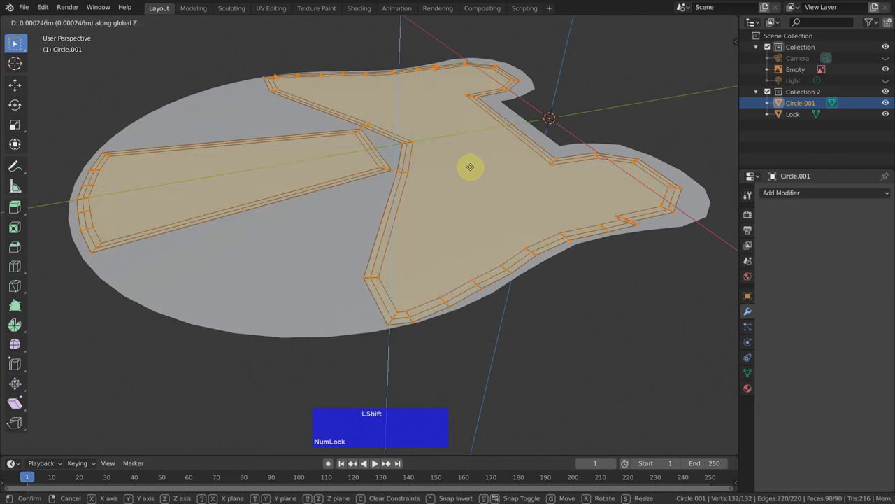
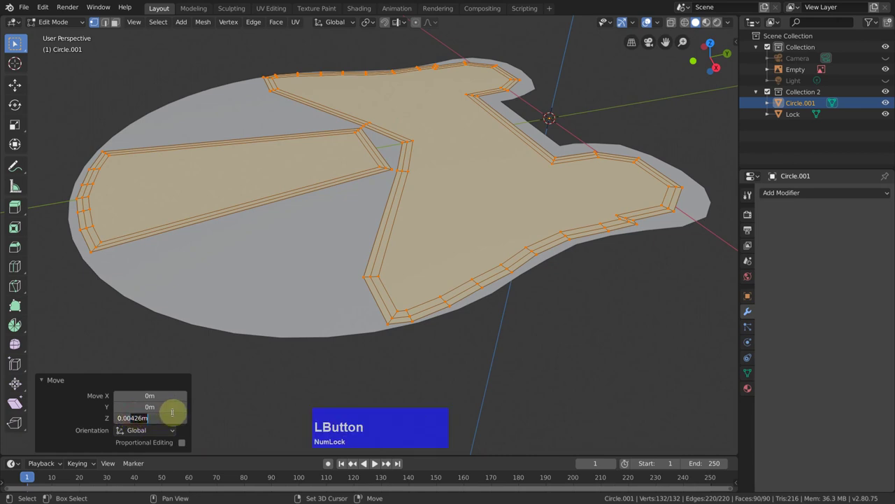
pyautogui.press('2')
pyautogui.press('Return')
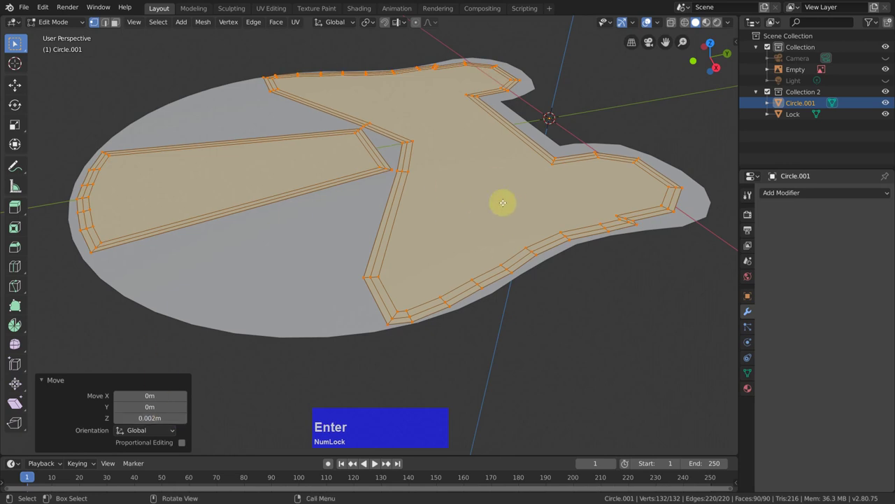
pyautogui.write('ez')
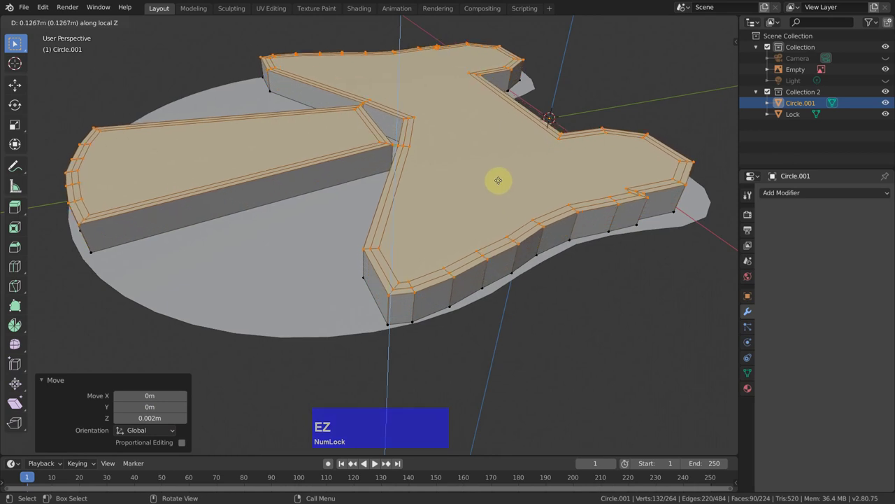
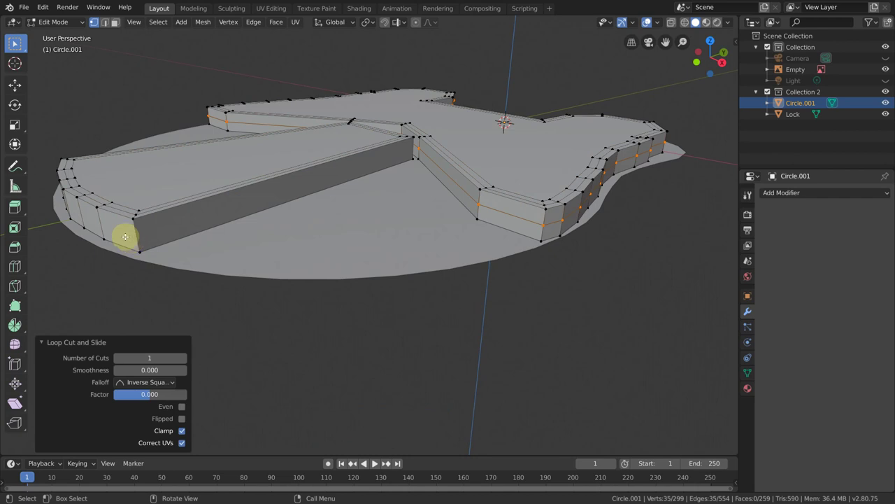
# - Add another edge loop around the long bar's sides and bevel the side loops
pyautogui.press('alt+Num_Lock')
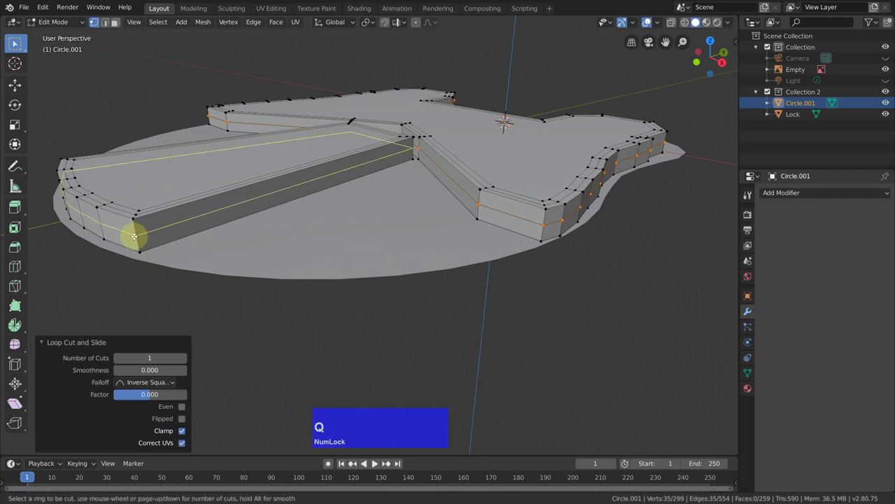
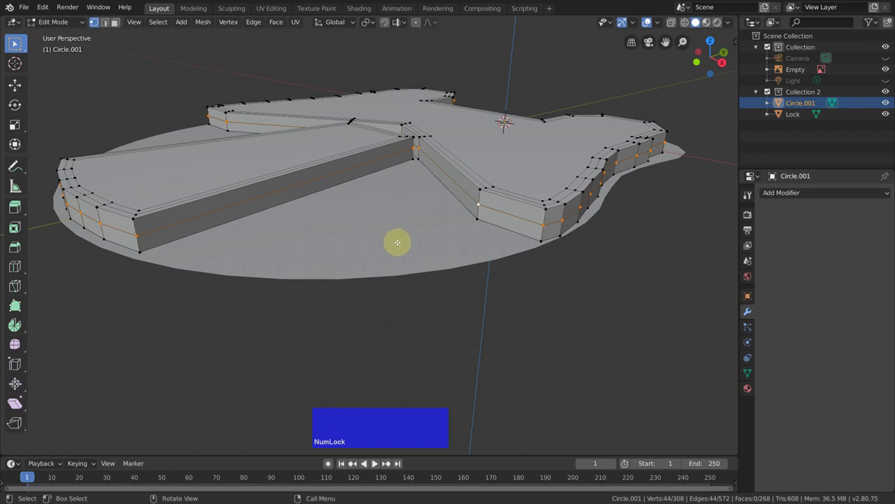
pyautogui.press('ctrl+b')
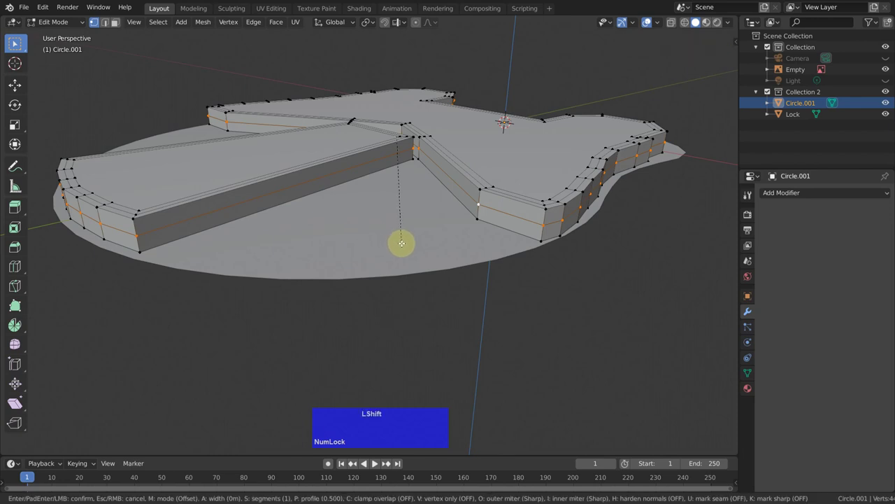
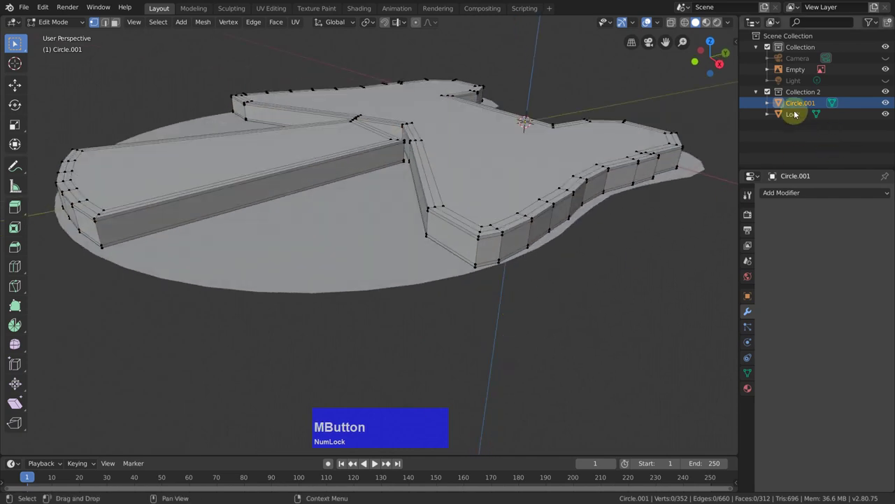
# - Leave edit mode and make the Lock base the active object
pyautogui.click(782, 114)
pyautogui.press('Tab')
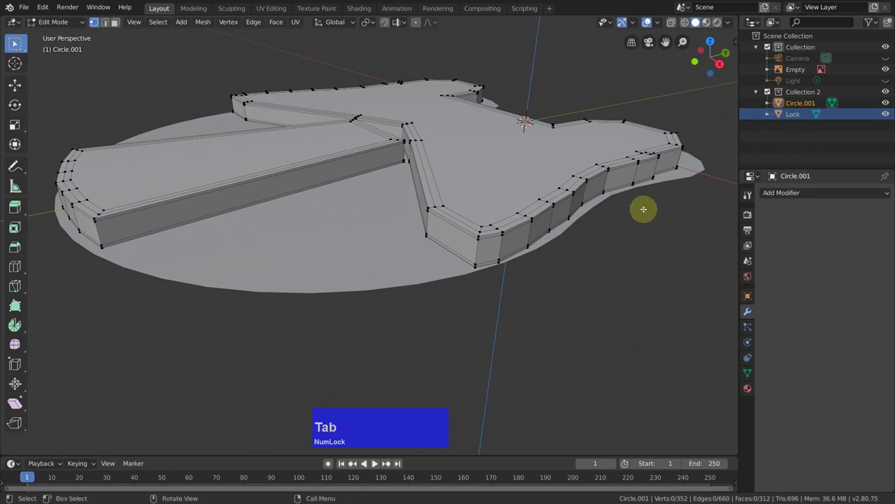
pyautogui.press('Tab')
pyautogui.click(781, 118)
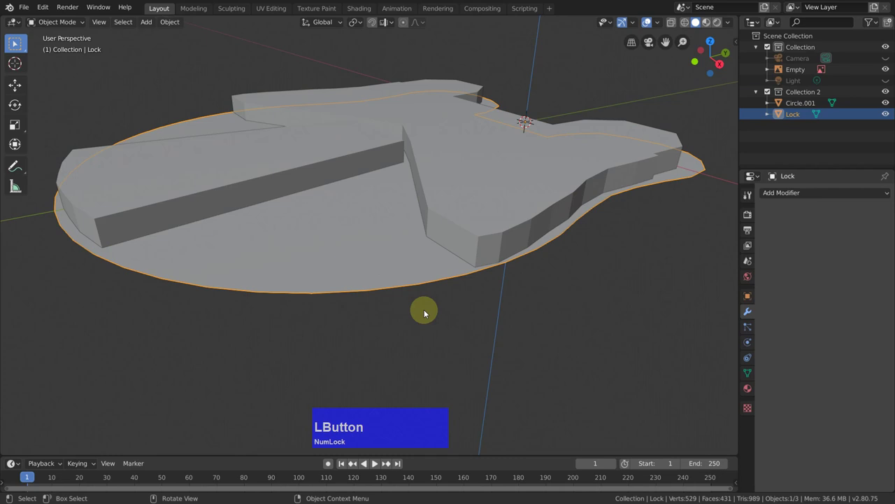
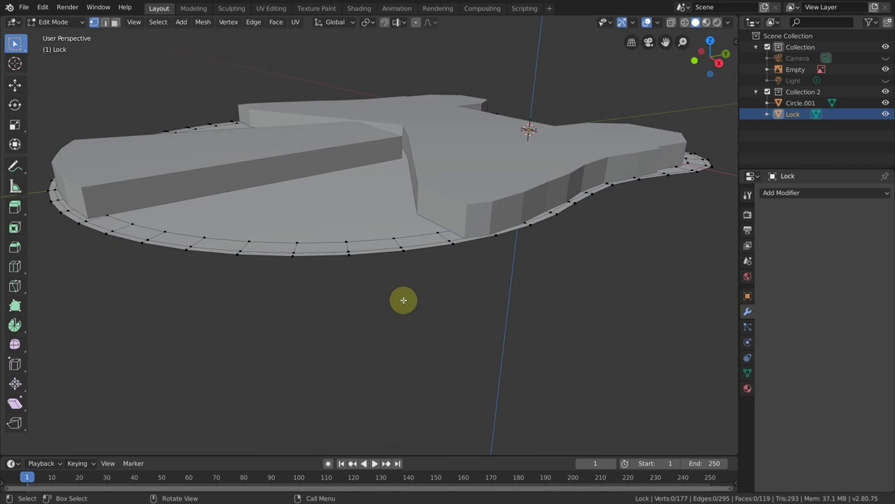
# - Extrude all of the Lock base about 0.22 m downward along Z into a thick slab
pyautogui.write('a')
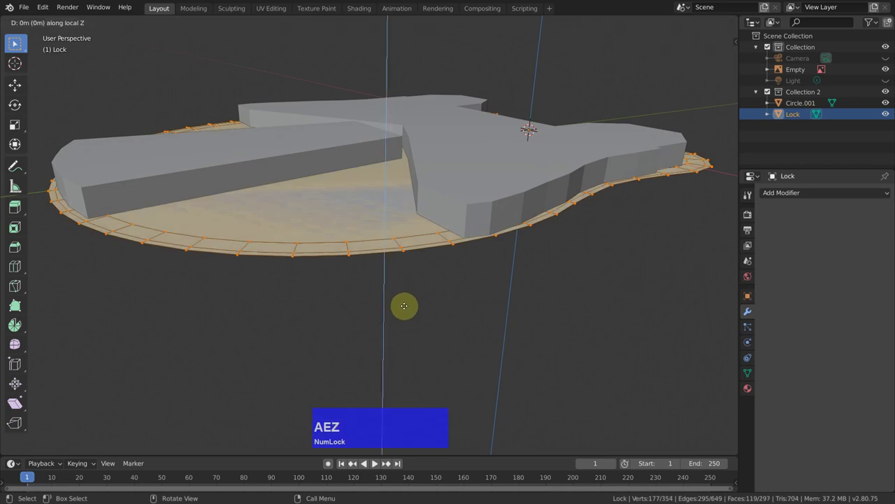
pyautogui.write('ez')
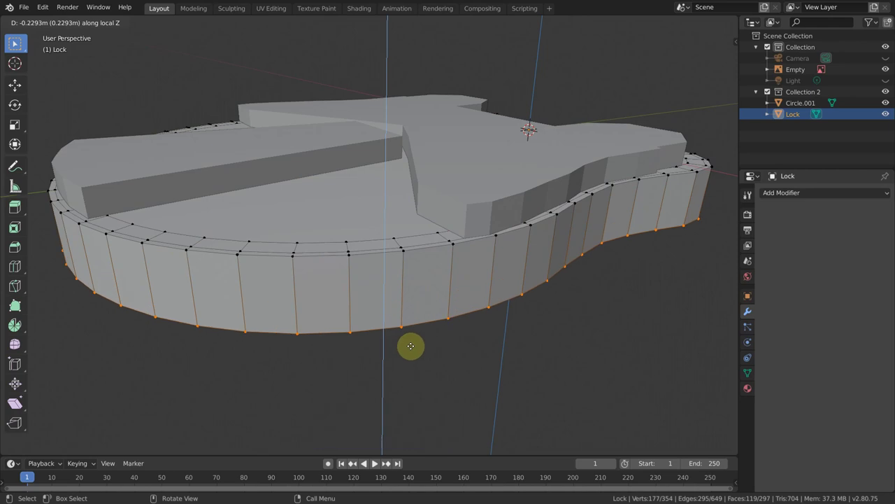
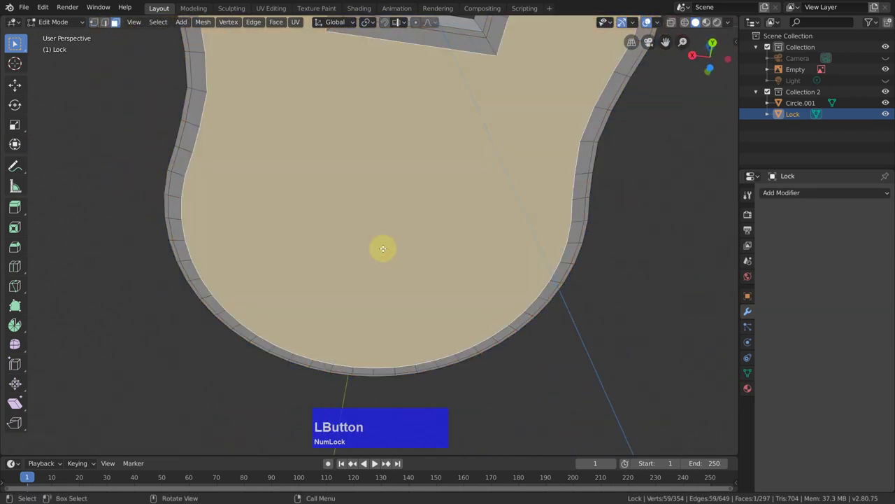
pyautogui.scroll(-3)
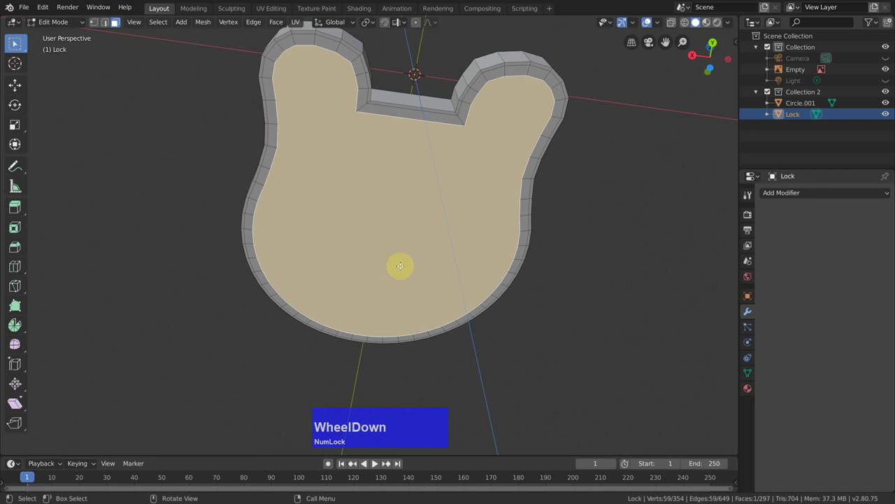
# - Grow the top-face selection out toward the rim and delete those faces
pyautogui.press('ctrl+Num_Lock')
pyautogui.press('ctrl+KP_Add')
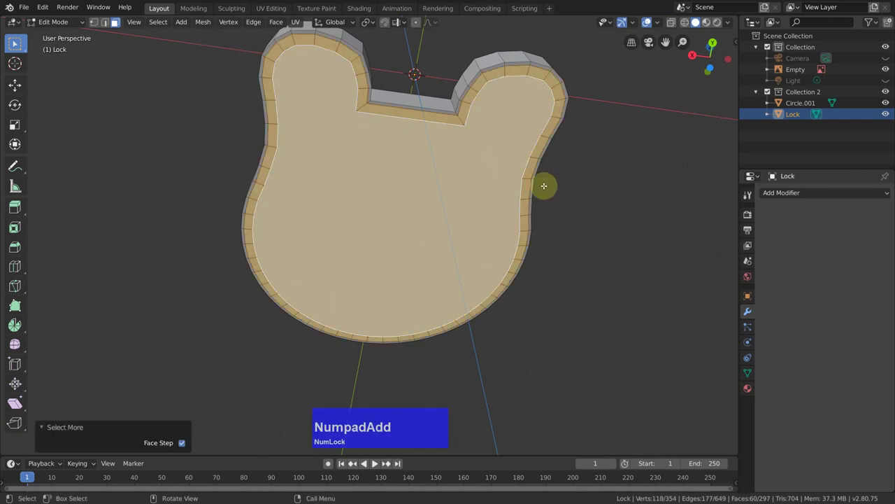
pyautogui.press('x')
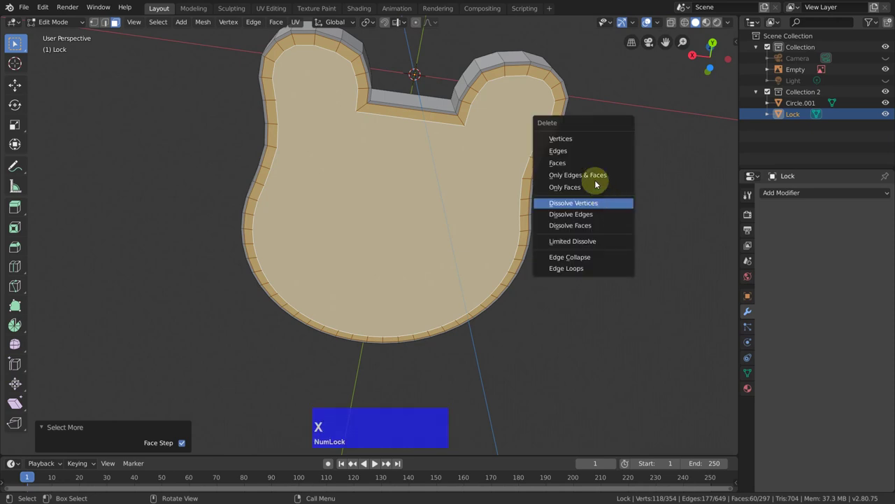
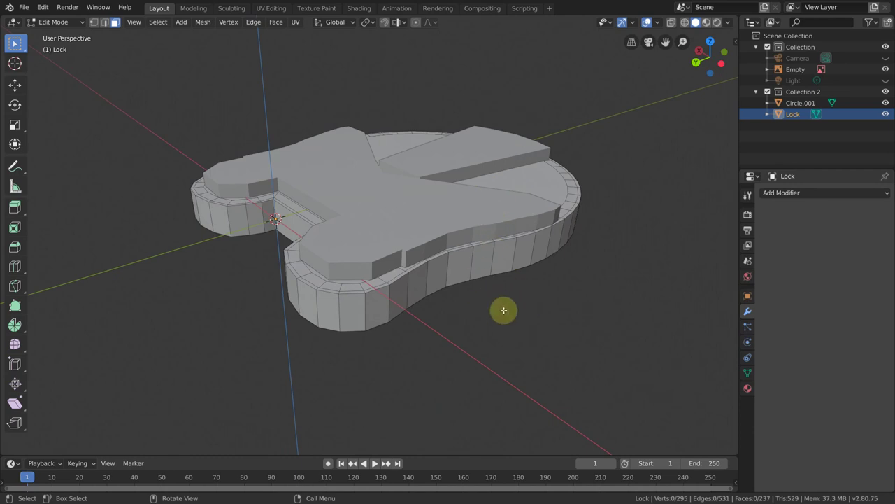
# - Merge the raised outline into the Lock base from Object Mode
pyautogui.press('Tab')
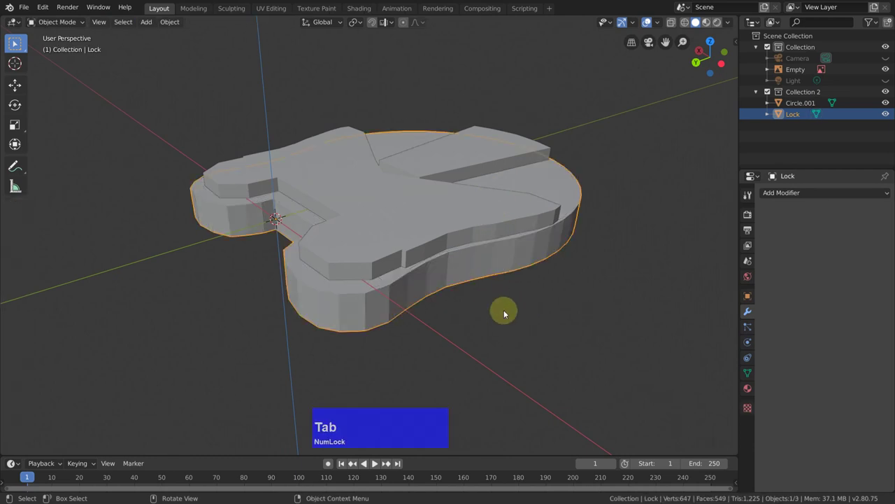
pyautogui.middleClick(501, 279)
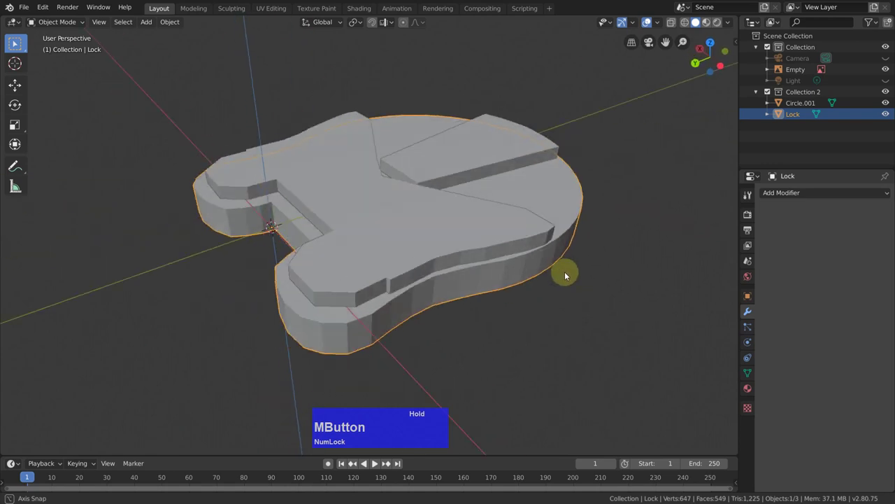
pyautogui.rightClick(619, 155)
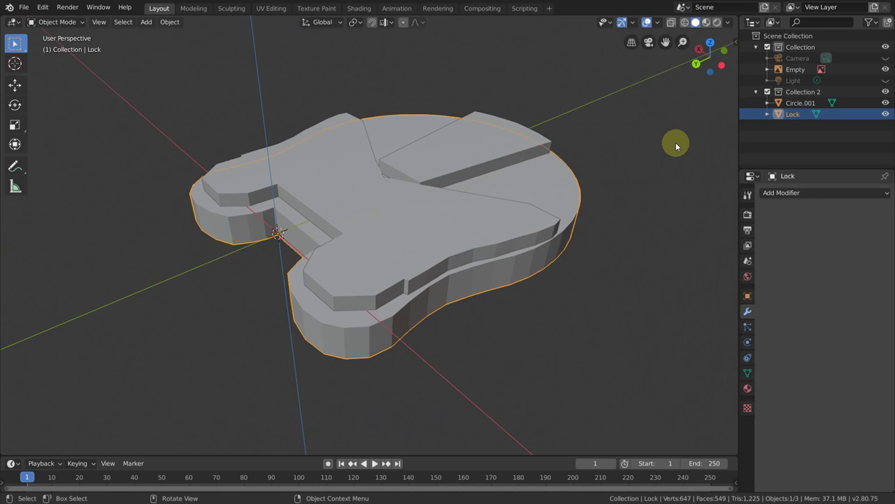
pyautogui.click(783, 103)
pyautogui.click(779, 115)
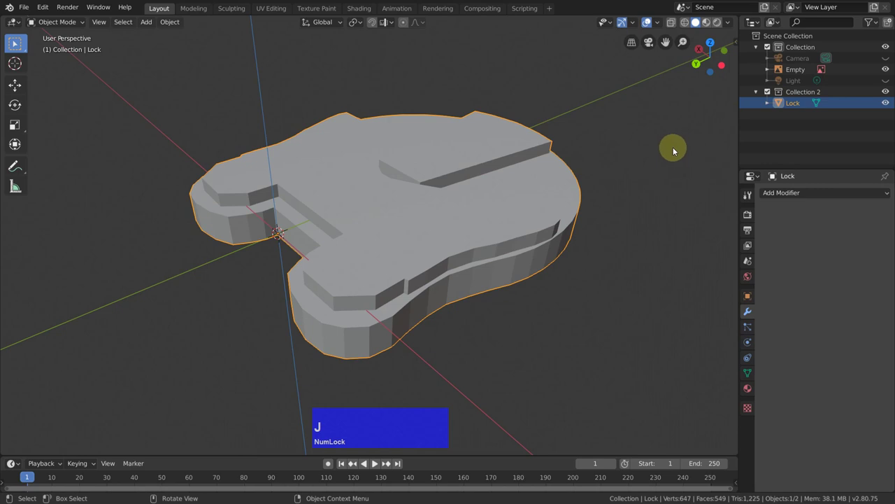
# - Shade the base smooth and start a loop cut around its side walls
pyautogui.rightClick(666, 151)
pyautogui.click(662, 146)
pyautogui.middleClick(634, 166)
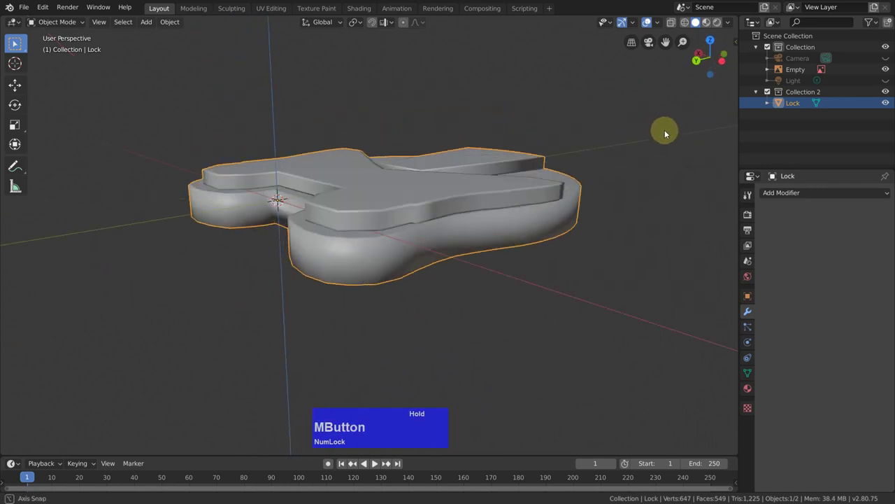
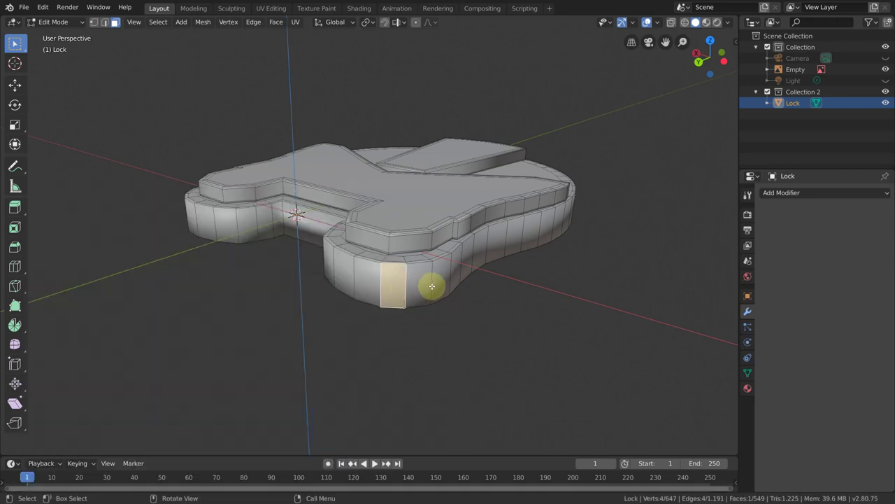
pyautogui.press('alt+Num_Lock')
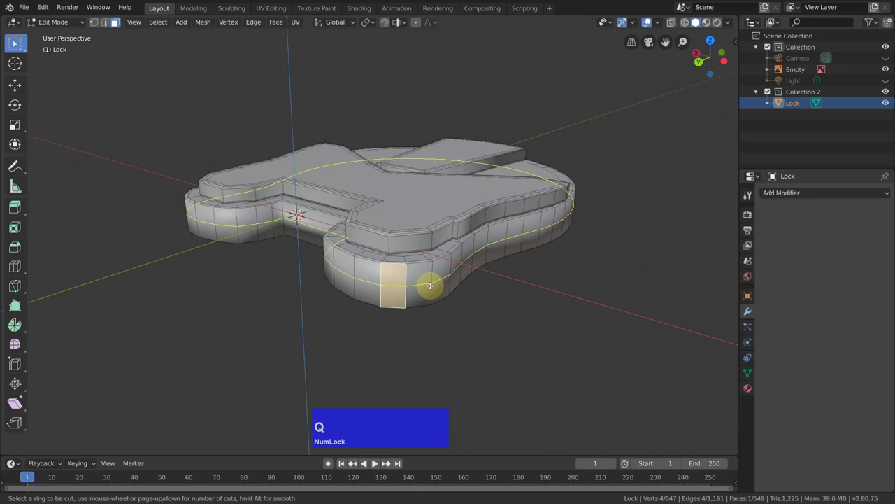
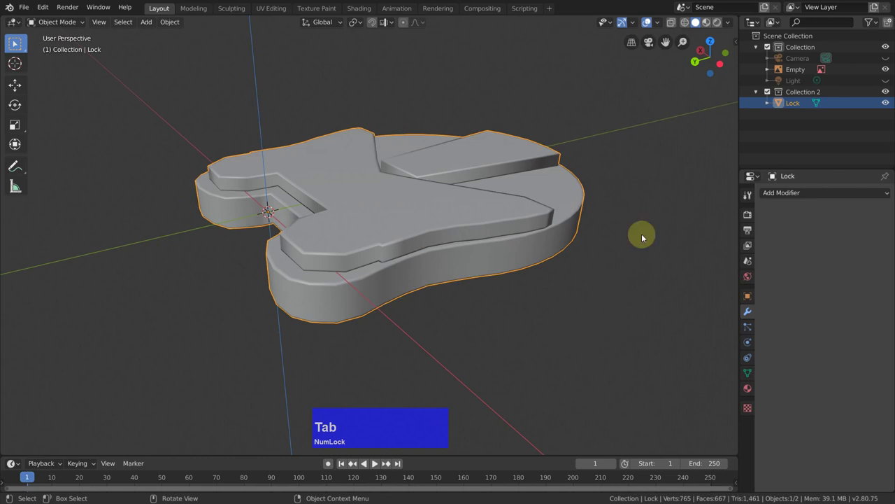
# - Show Face Orientation and select the inward-facing base faces with their linked faces
pyautogui.click(660, 22)
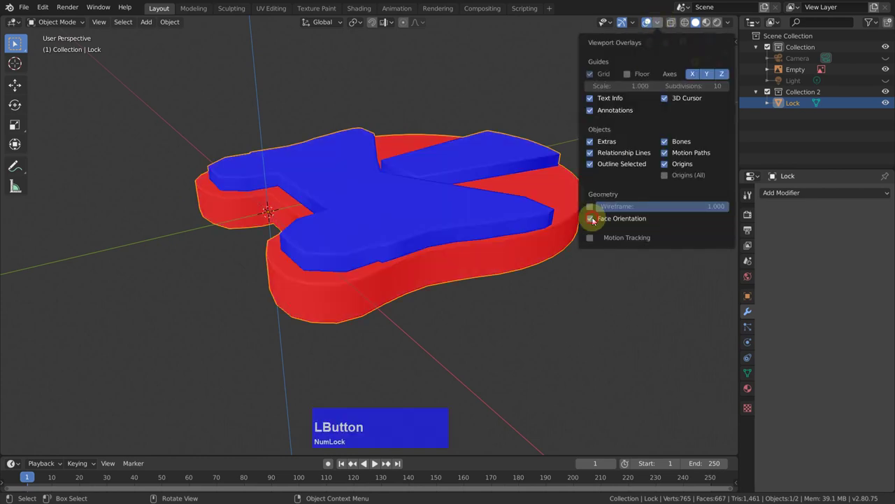
pyautogui.middleClick(464, 318)
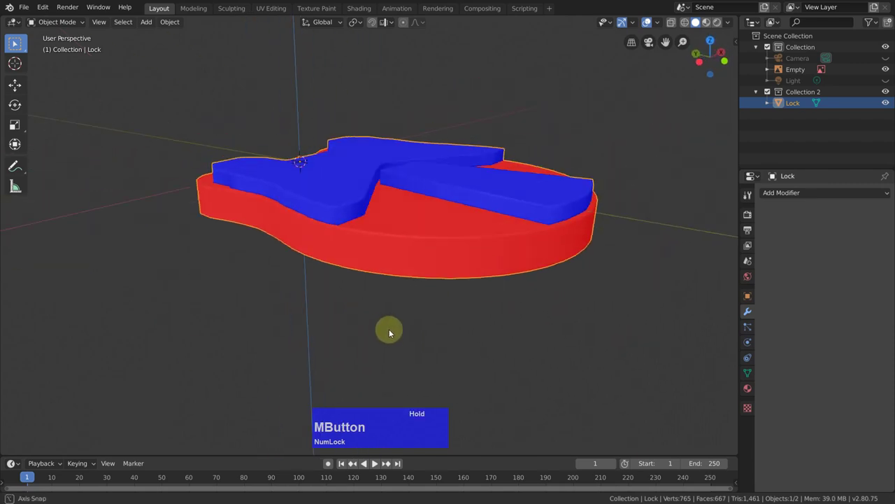
pyautogui.press('Tab')
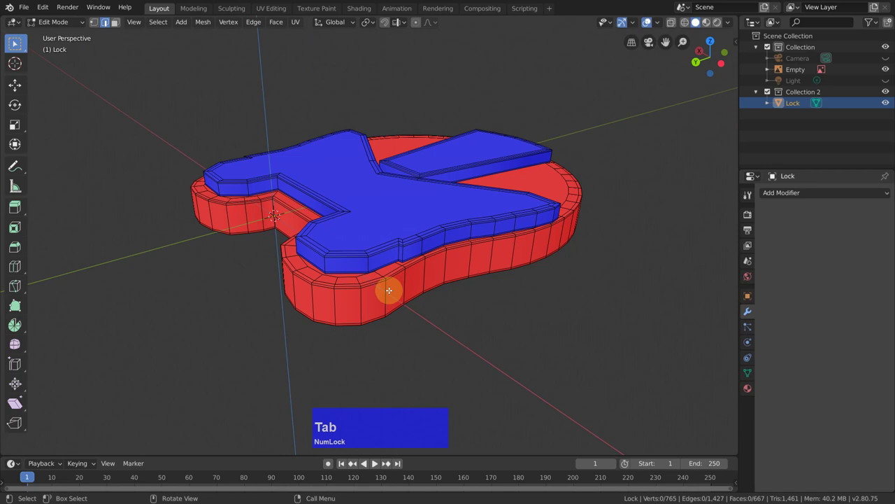
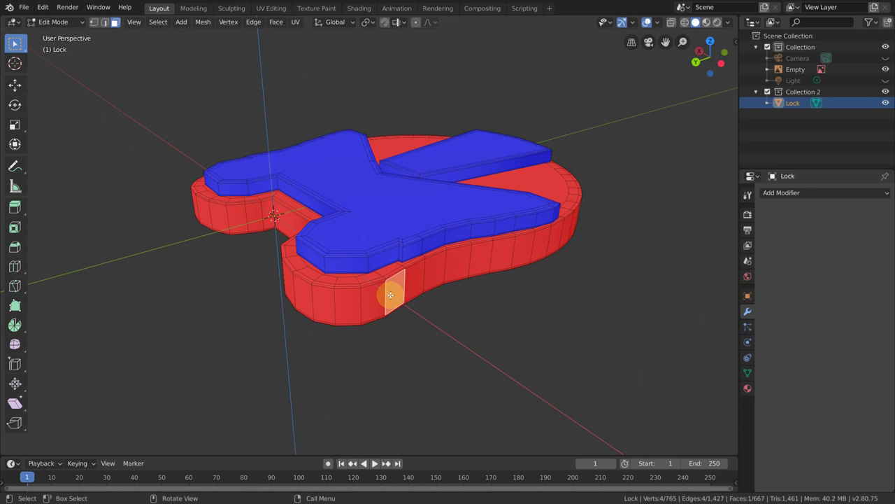
pyautogui.press('l')
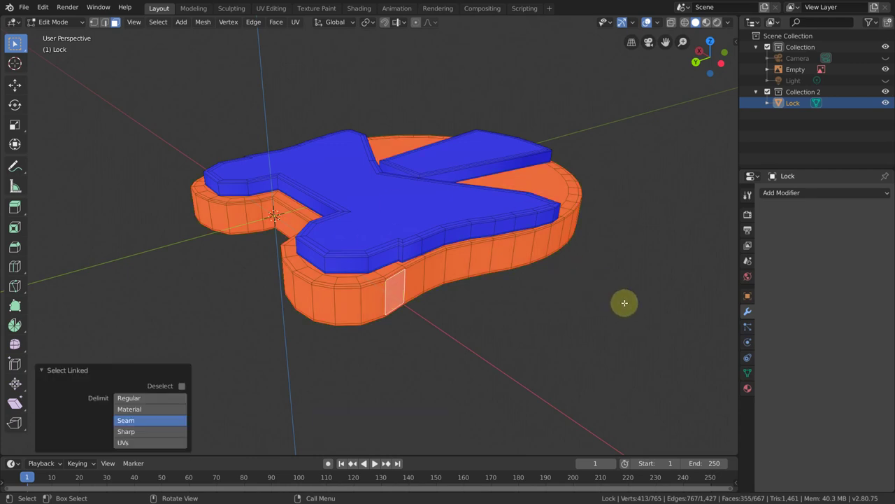
# - Flip the selected faces outward, hide face colouring and return to Object Mode
pyautogui.press('alt+Num_Lock')
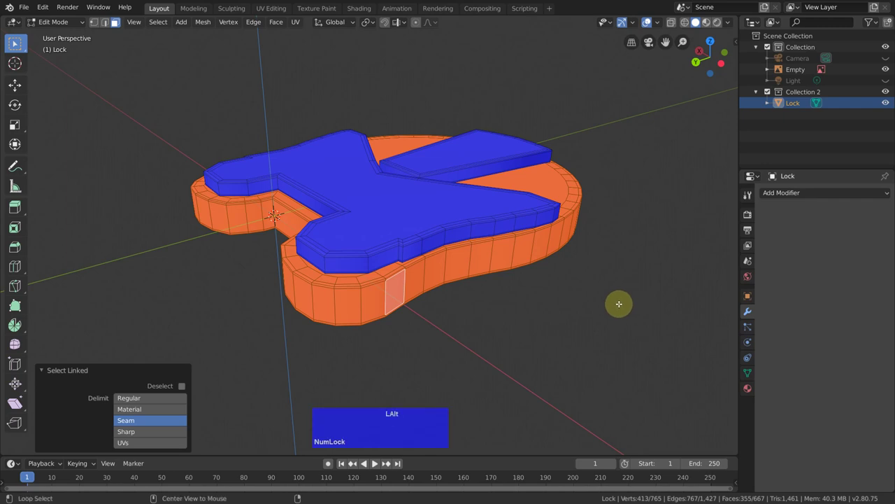
pyautogui.click(610, 310)
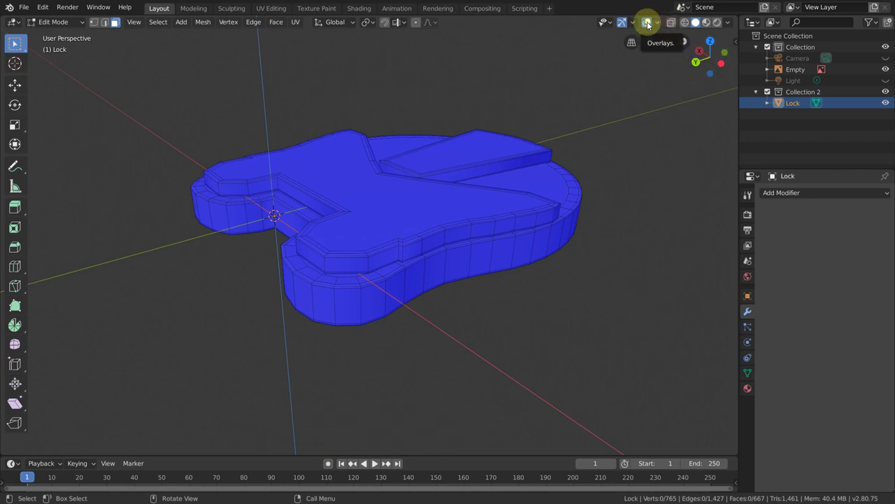
pyautogui.click(661, 25)
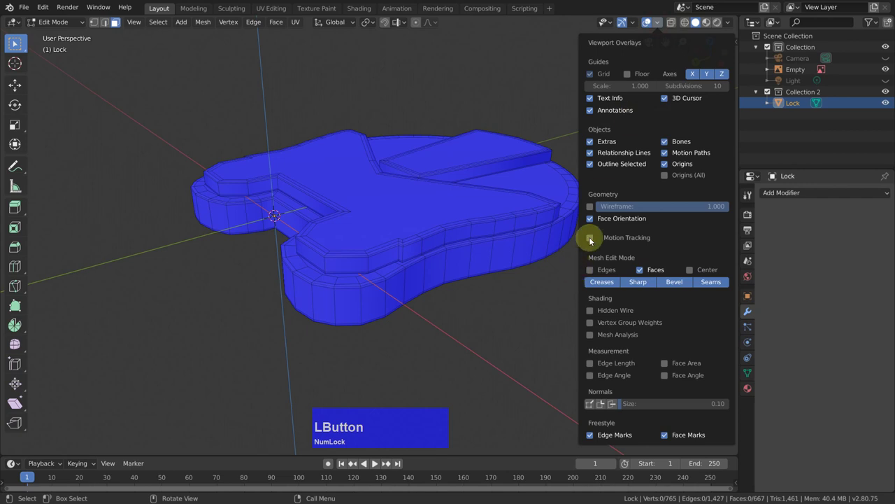
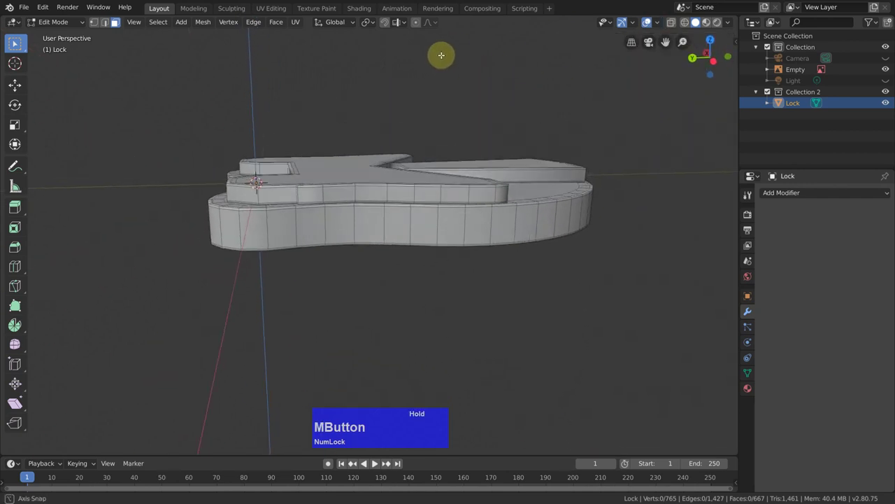
pyautogui.press('Tab')
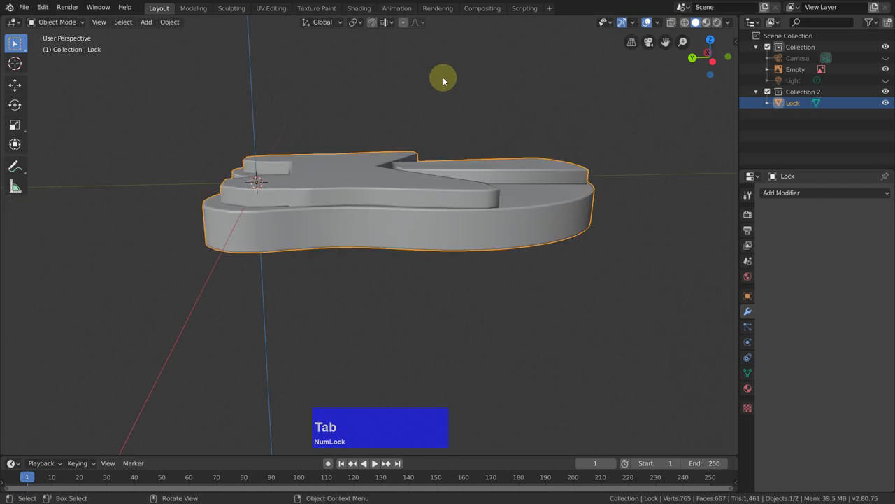
# - In front view, move the lock down along Z so its underside sits on ground level
pyautogui.press('KP_1')
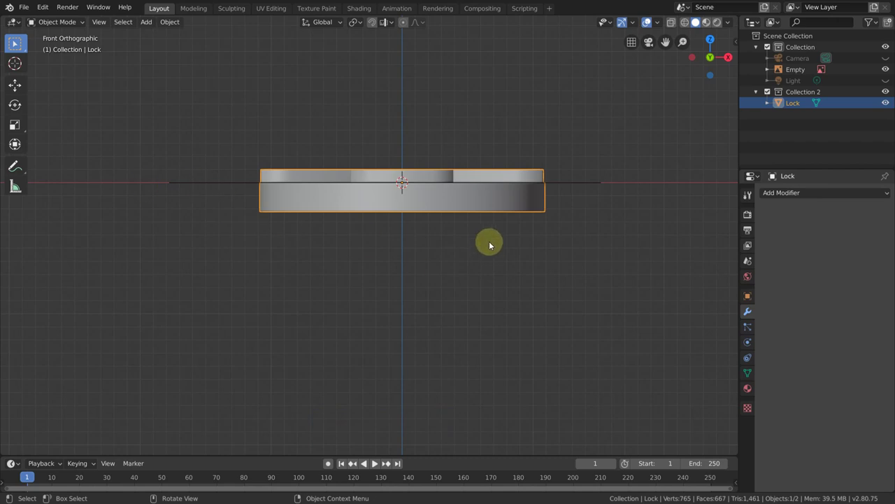
pyautogui.press('g')
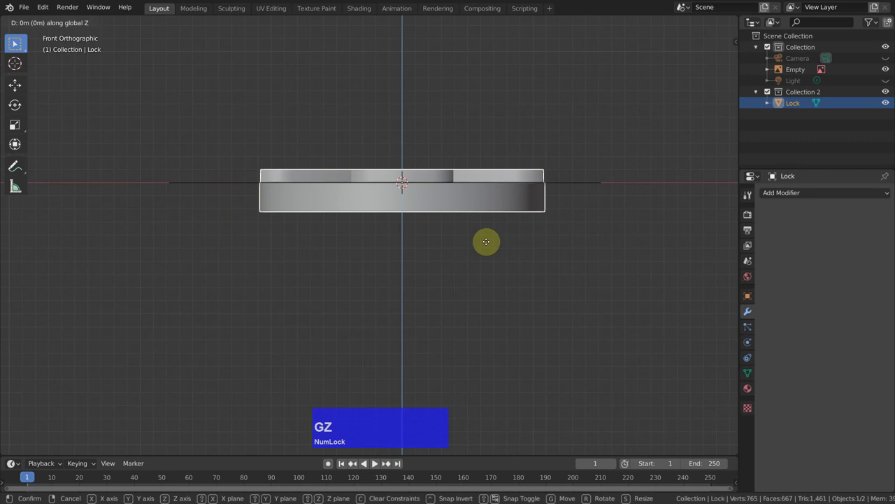
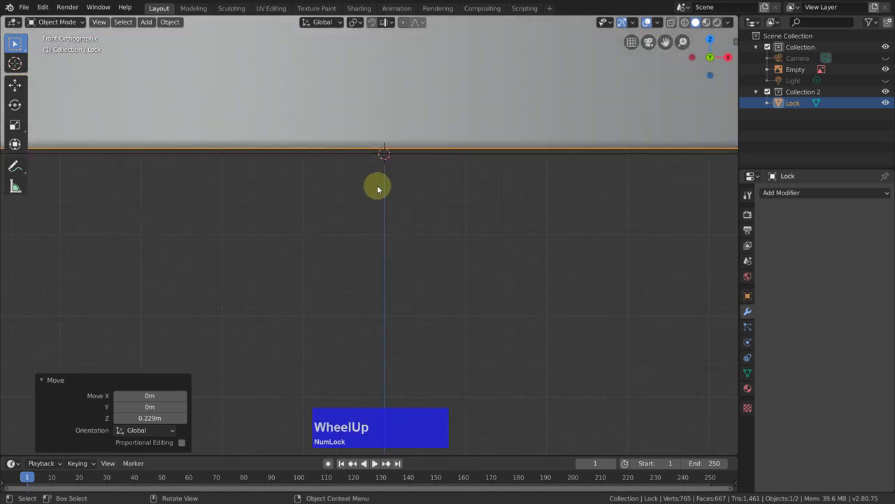
pyautogui.press('g')
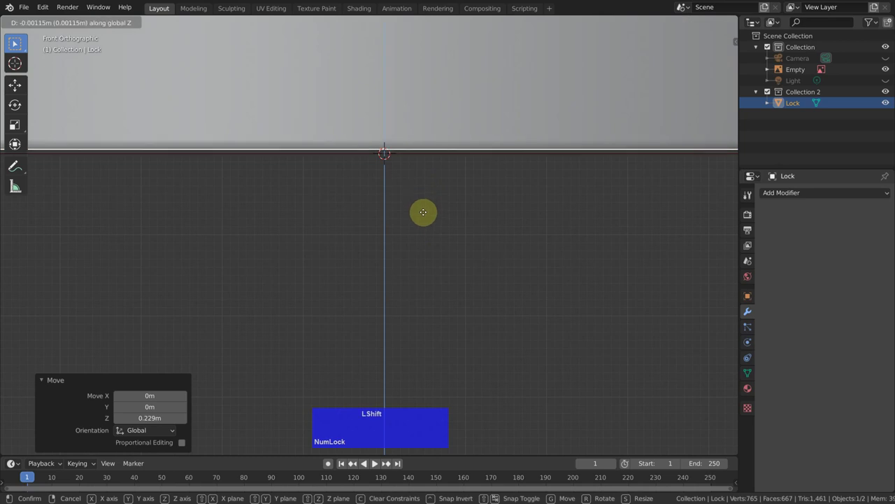
pyautogui.click(426, 226)
# - Apply the lock's location, rotation and scale
pyautogui.scroll(-3)
pyautogui.middleClick(457, 270)
pyautogui.middleClick(512, 287)
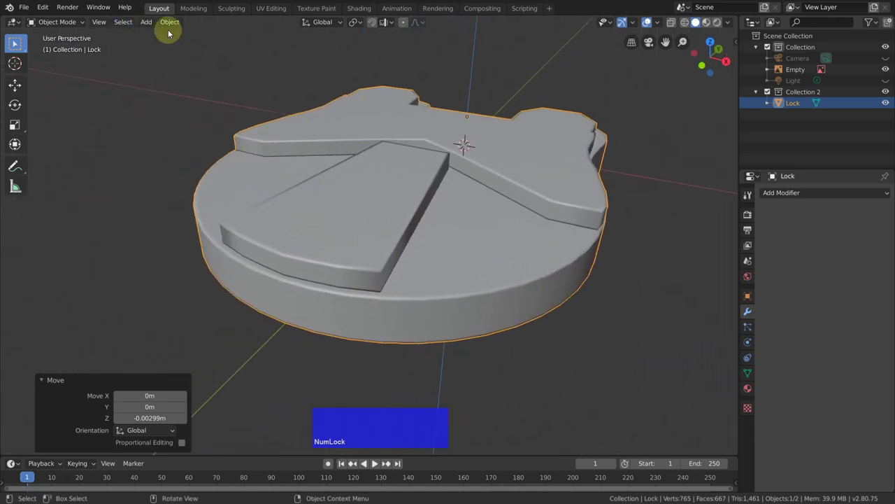
pyautogui.click(175, 26)
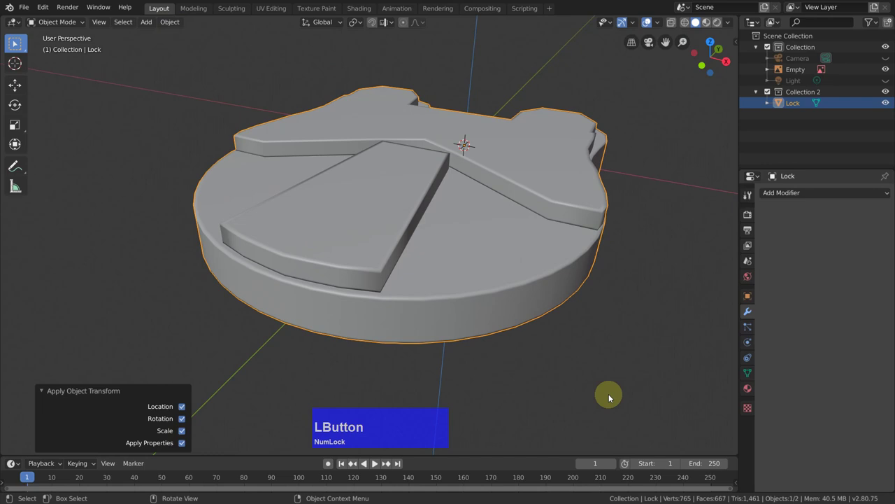
# - Add a Z-axis Mirror modifier to the lock and apply it, giving matching halves
pyautogui.middleClick(569, 378)
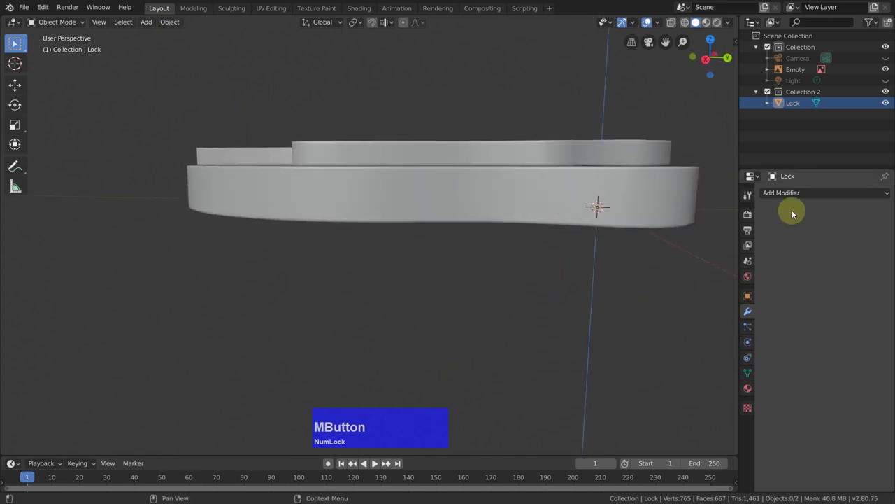
pyautogui.click(787, 192)
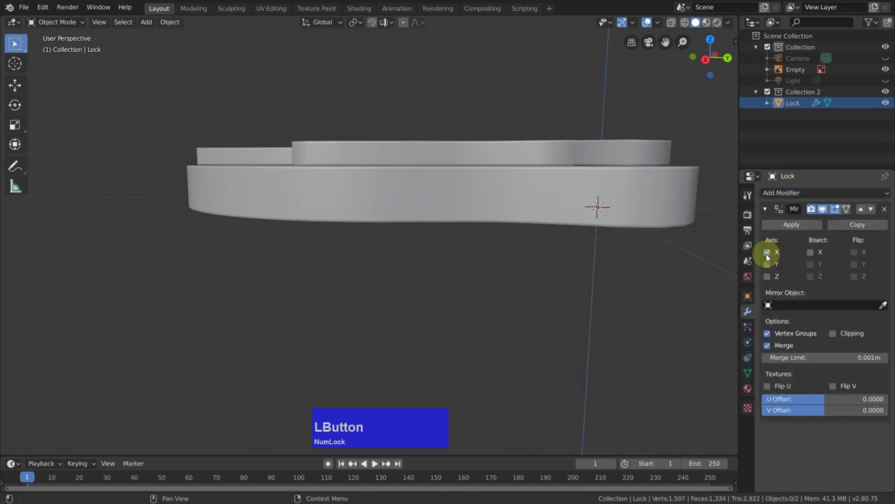
pyautogui.middleClick(537, 322)
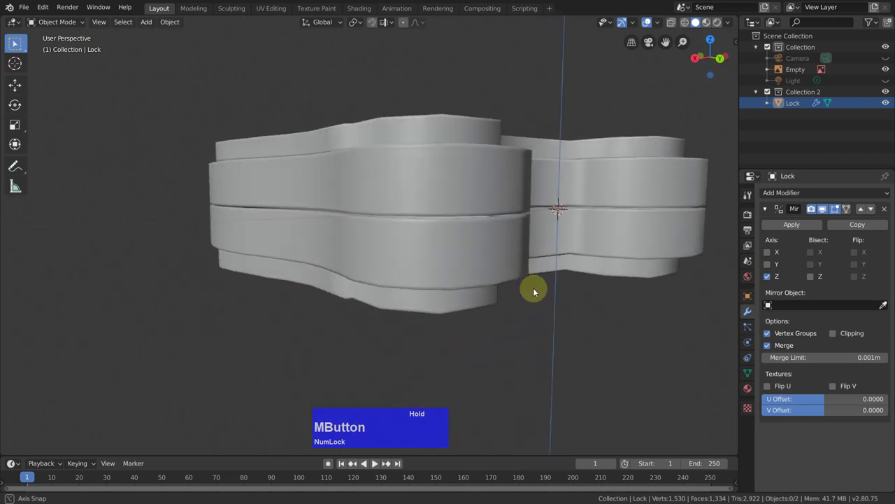
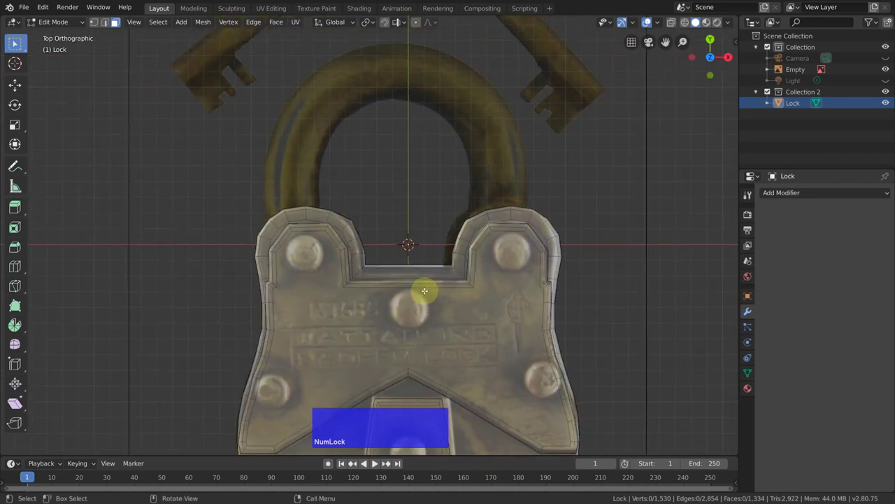
pyautogui.press('Tab')
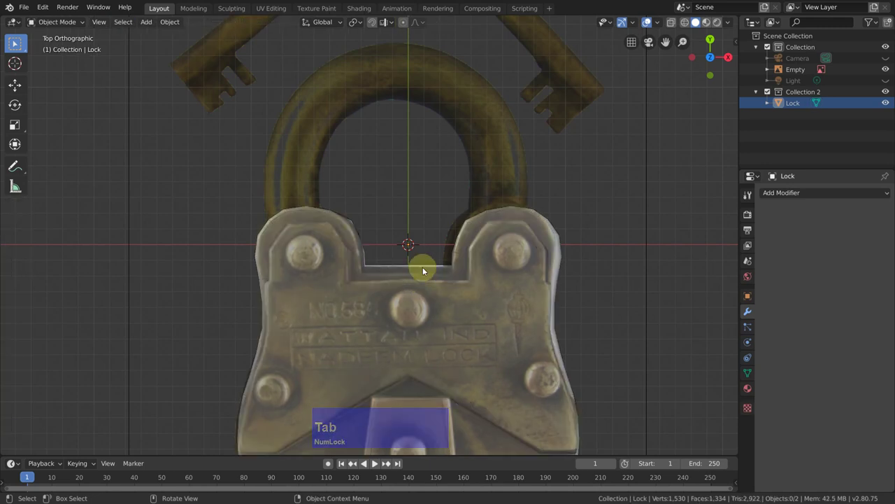
# - Add a 48-vertex Circle to the scene and select it
pyautogui.press('a')
pyautogui.click(485, 261)
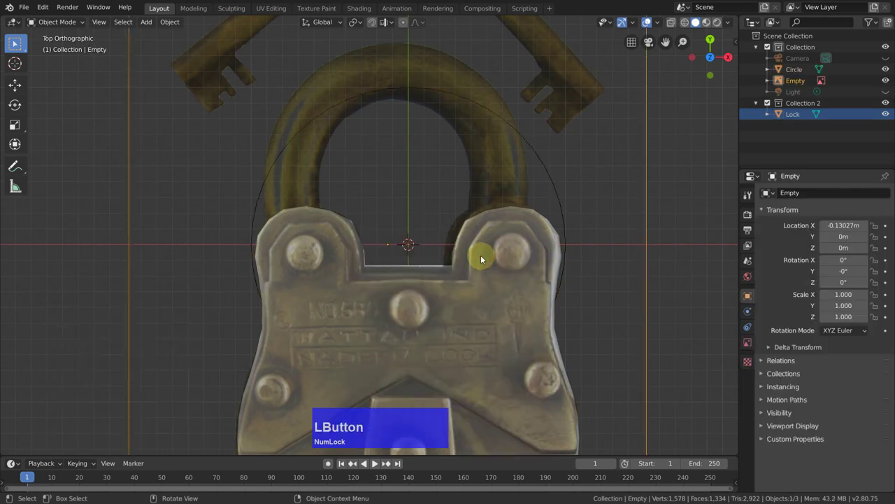
pyautogui.press('Tab')
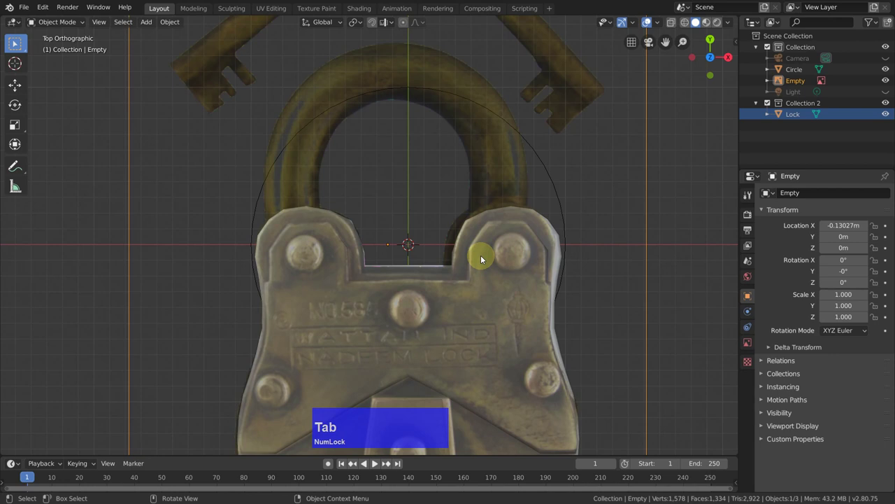
pyautogui.click(526, 141)
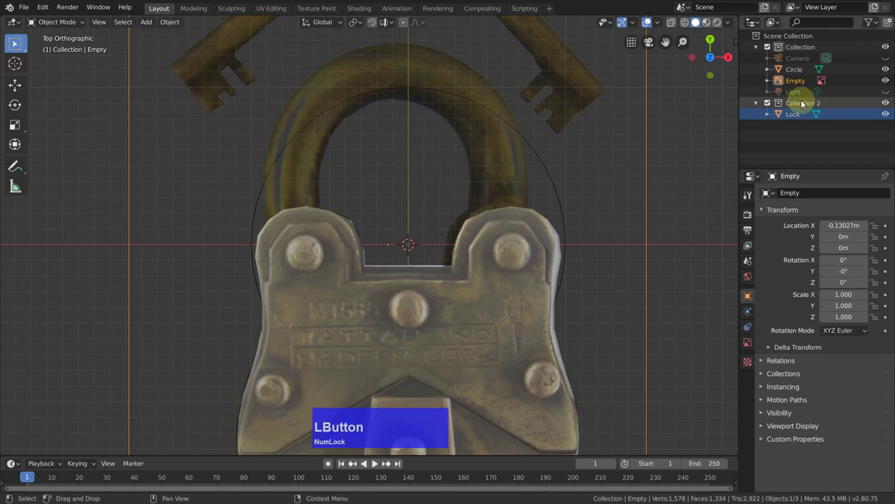
pyautogui.click(15, 41)
# - Select all the circle's vertices and scale it down to about 0.627 to fit the shackle
pyautogui.press('Tab')
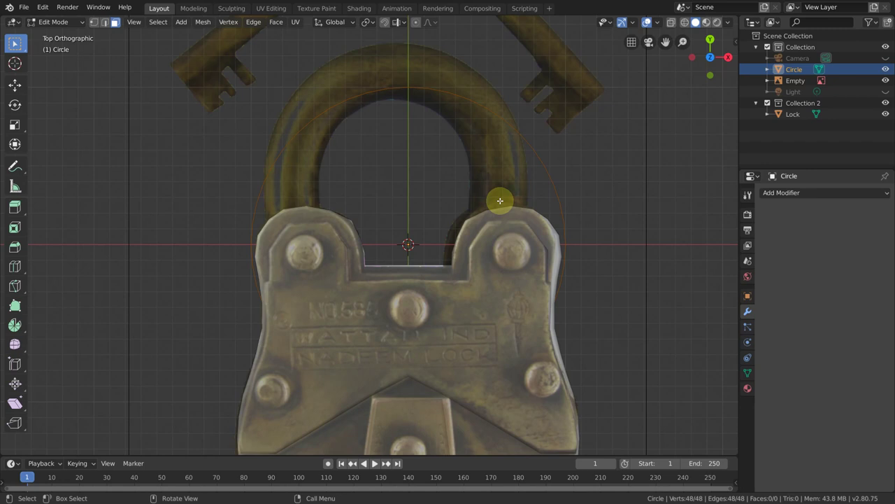
pyautogui.press('a')
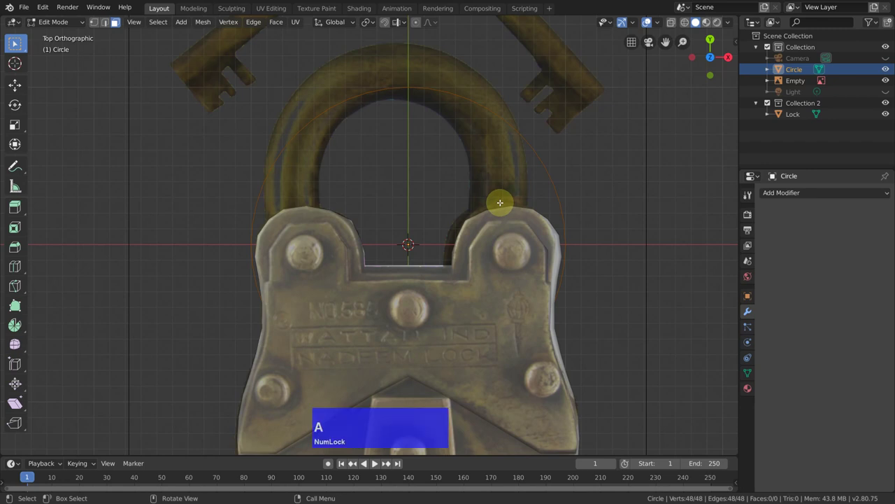
pyautogui.click(96, 21)
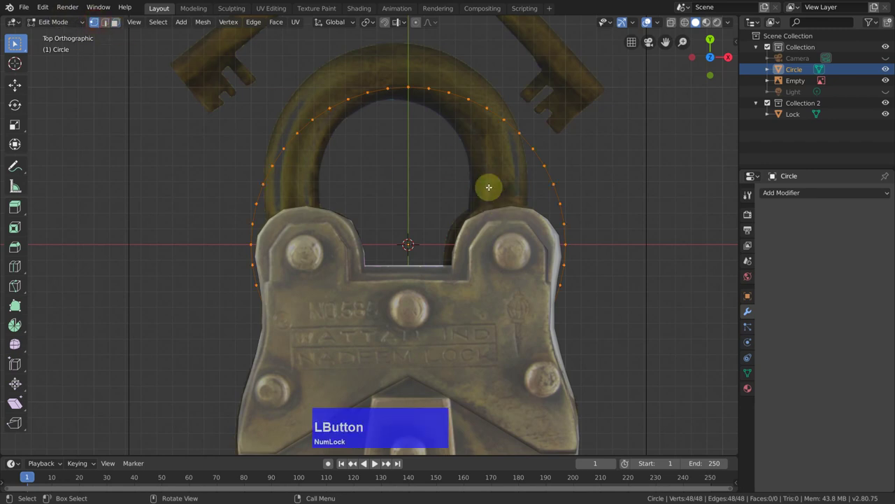
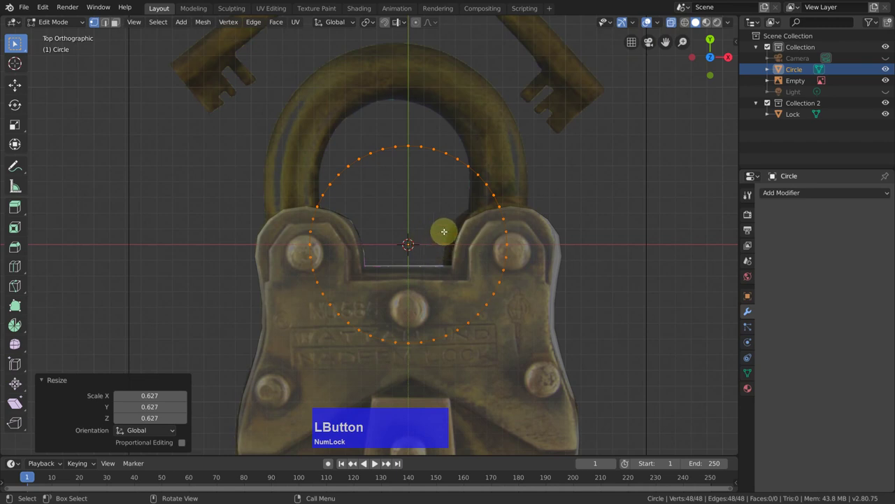
pyautogui.press('s')
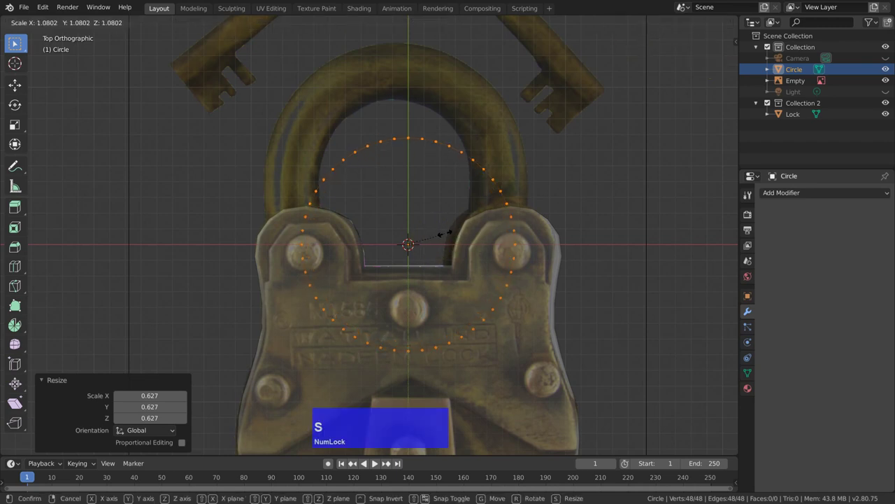
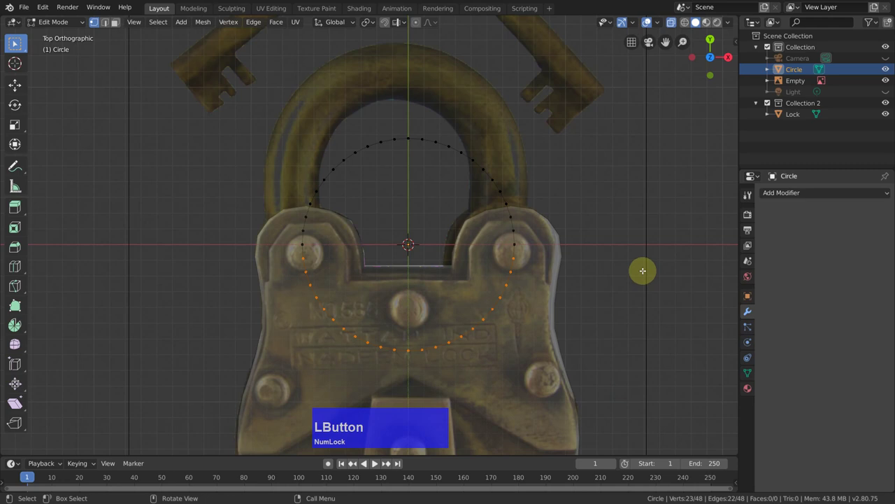
# - Delete the lower vertices, move the arc 0.451 m up along Y and extrude its two ends down
pyautogui.press('x')
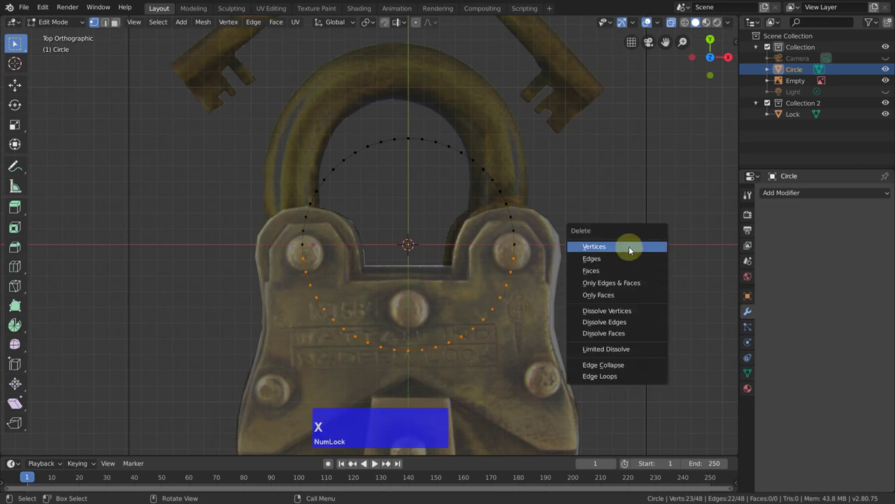
pyautogui.click(630, 249)
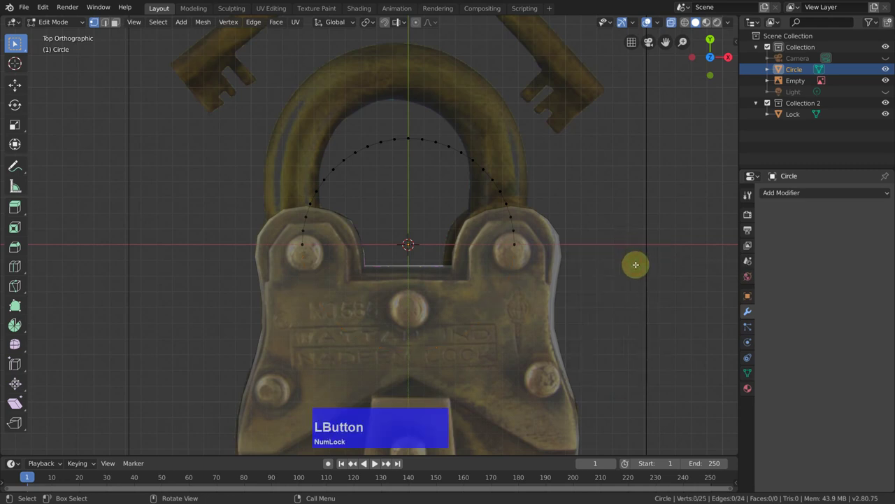
pyautogui.press('a')
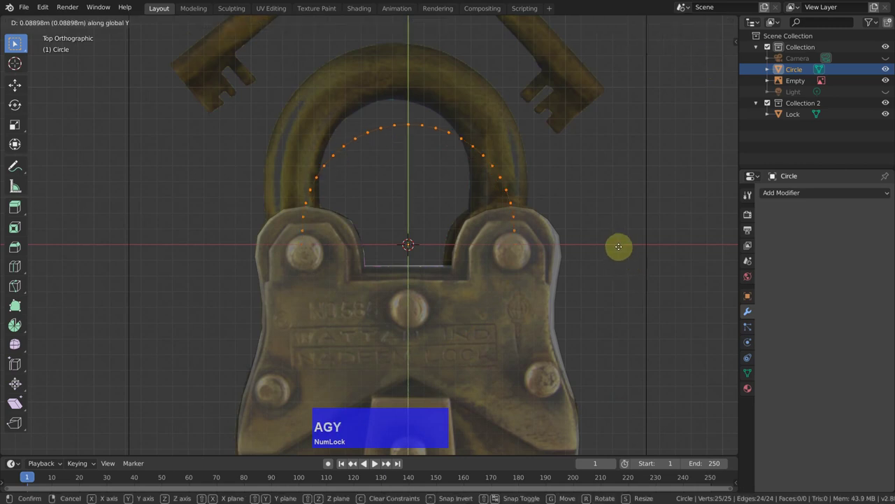
pyautogui.write('agy')
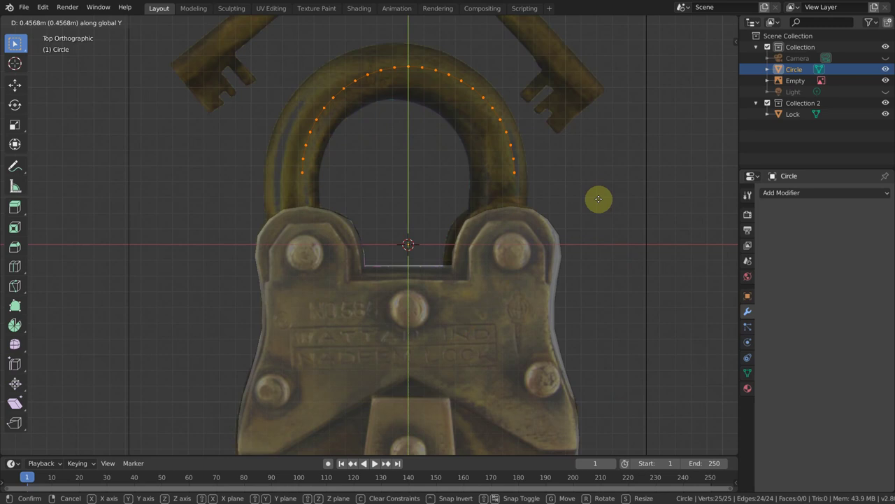
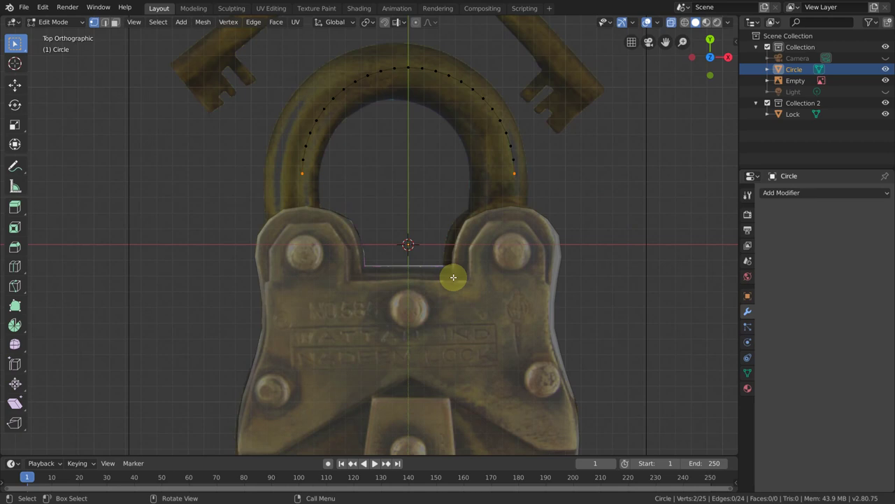
pyautogui.press('e')
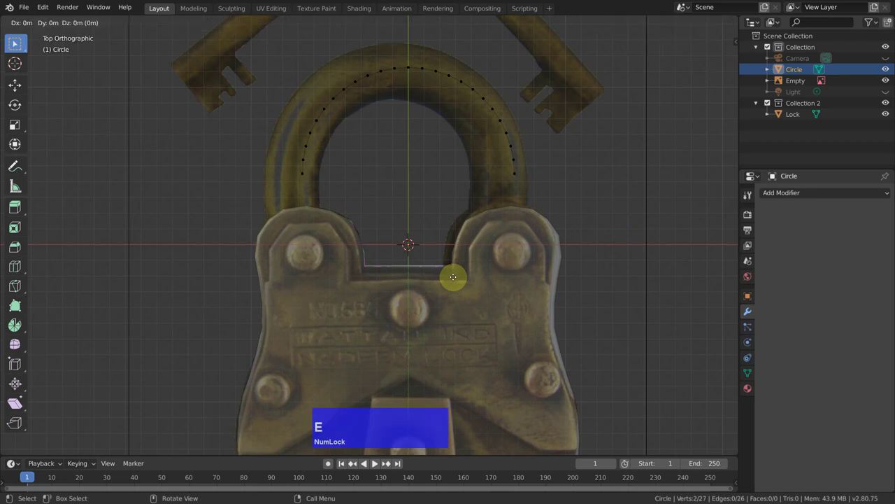
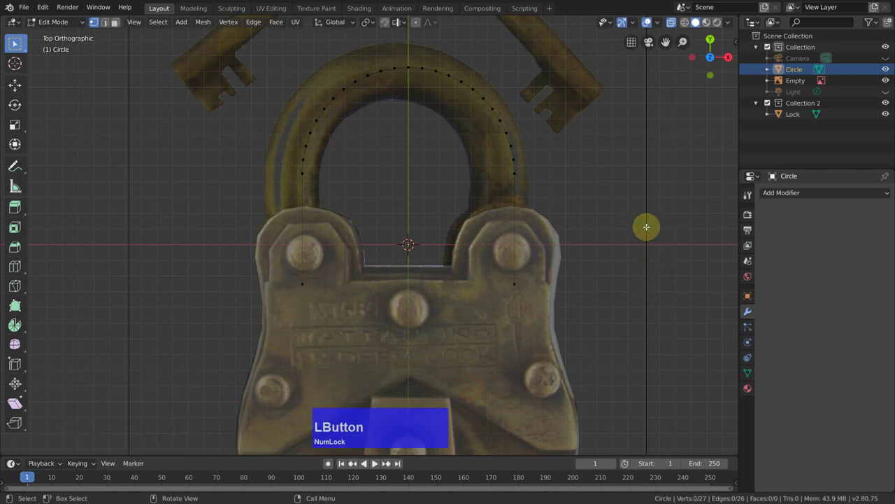
# - Convert the arc to a curve with 0.162 bevel depth and scale it to 0.975
pyautogui.press('Tab')
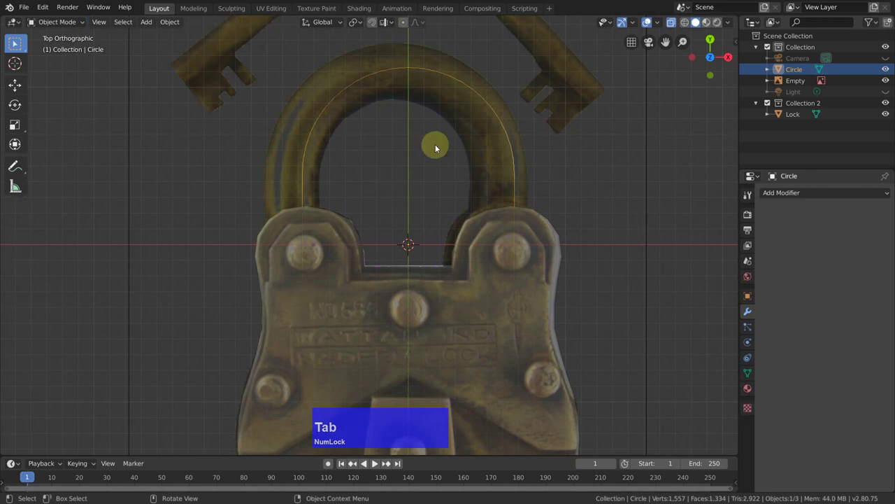
pyautogui.click(168, 25)
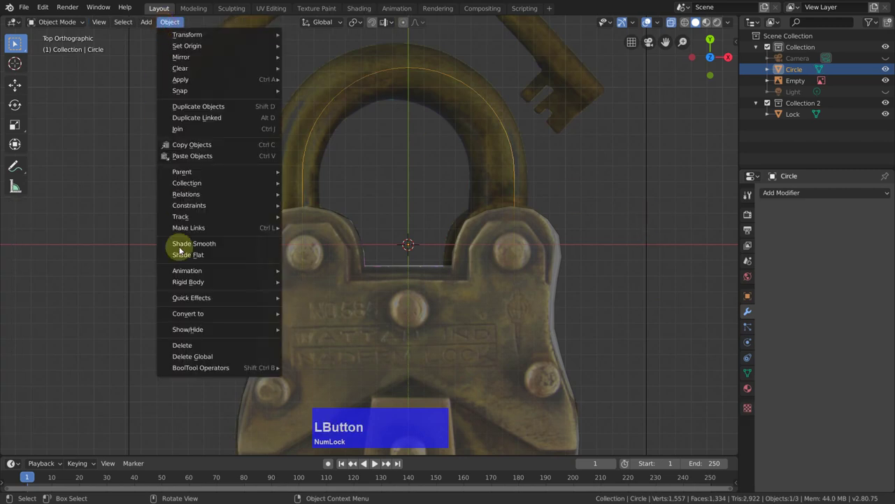
pyautogui.click(327, 315)
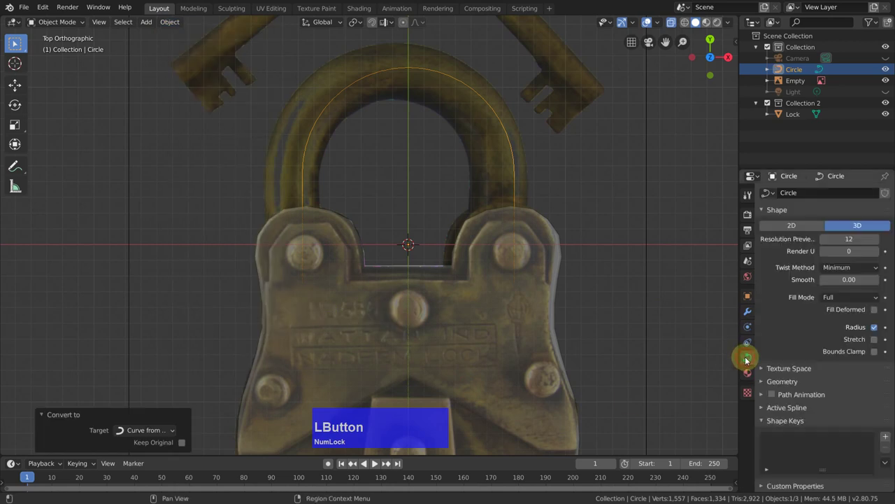
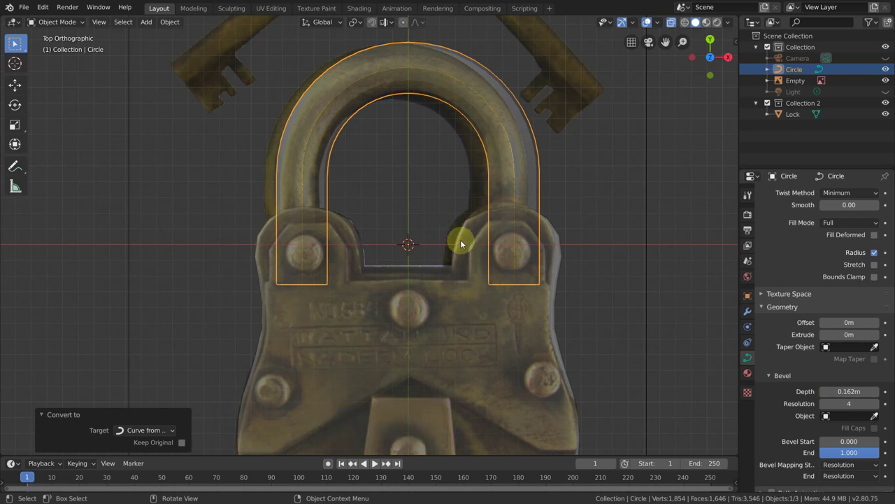
pyautogui.press('s')
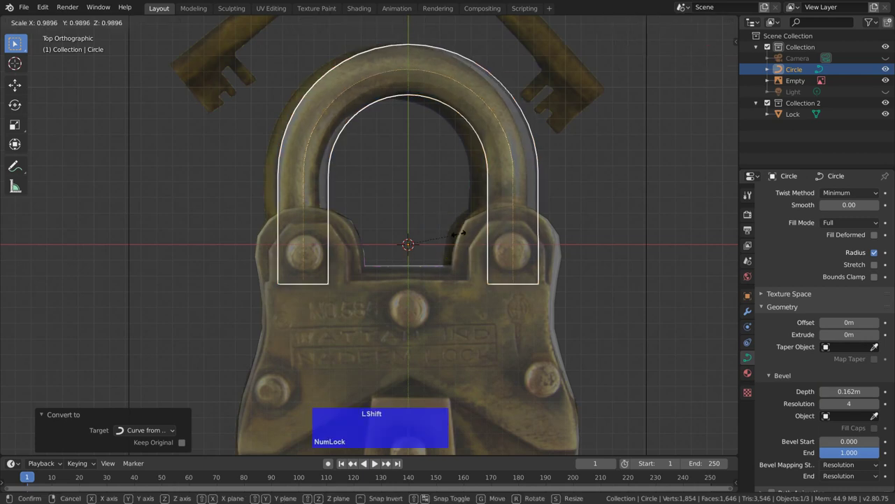
pyautogui.click(452, 237)
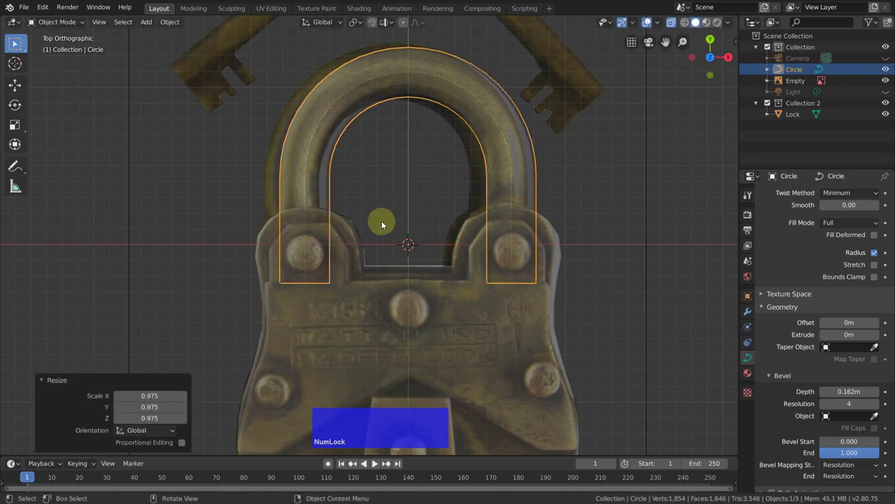
# - Convert the beveled shackle curve back into a mesh and enter Edit Mode
pyautogui.click(168, 23)
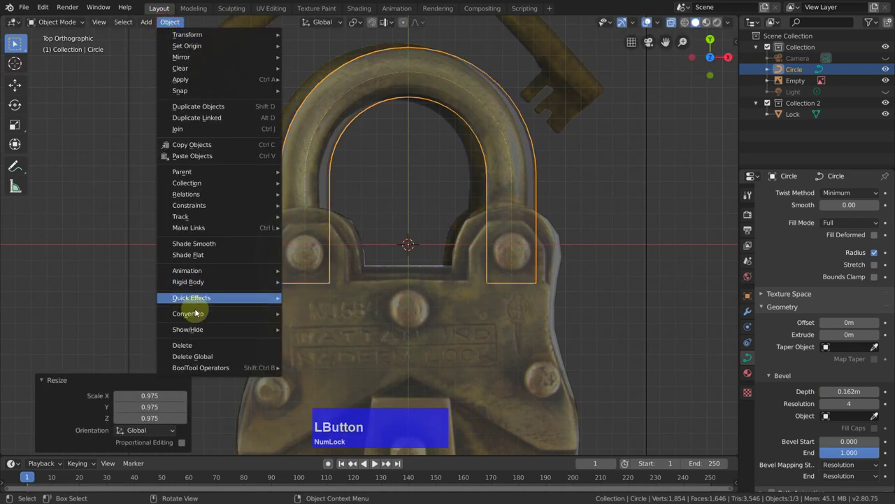
pyautogui.click(328, 326)
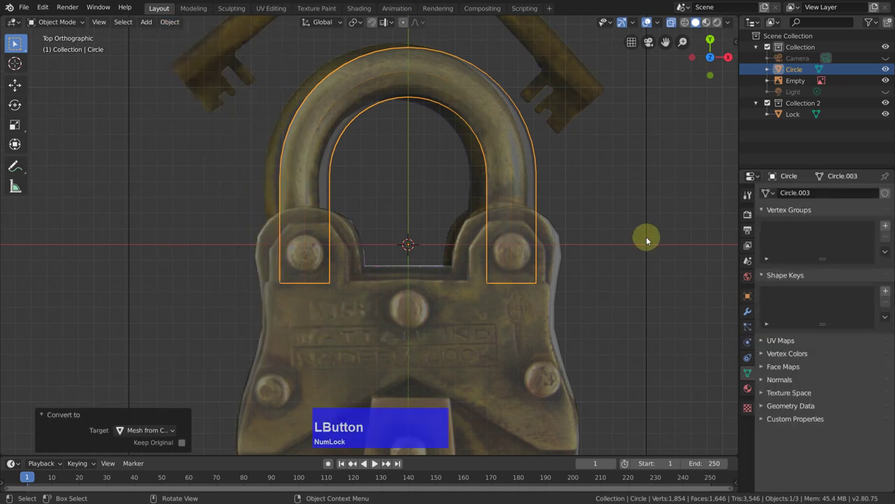
pyautogui.press('Tab')
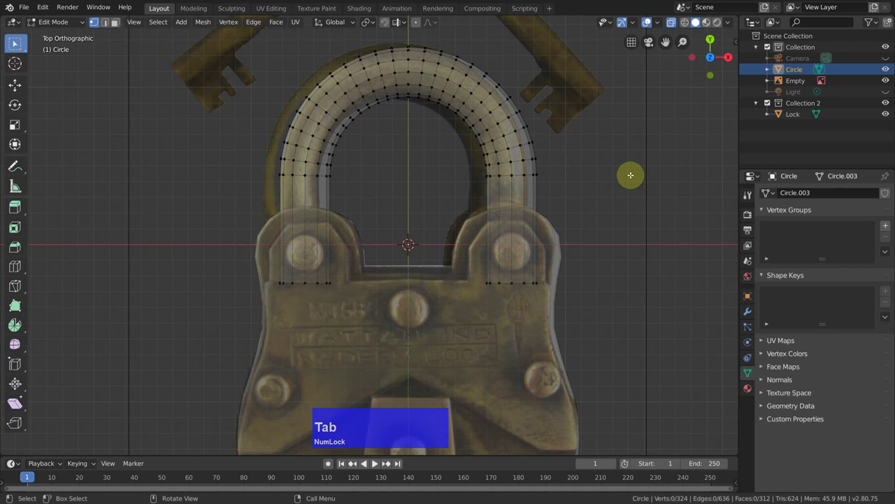
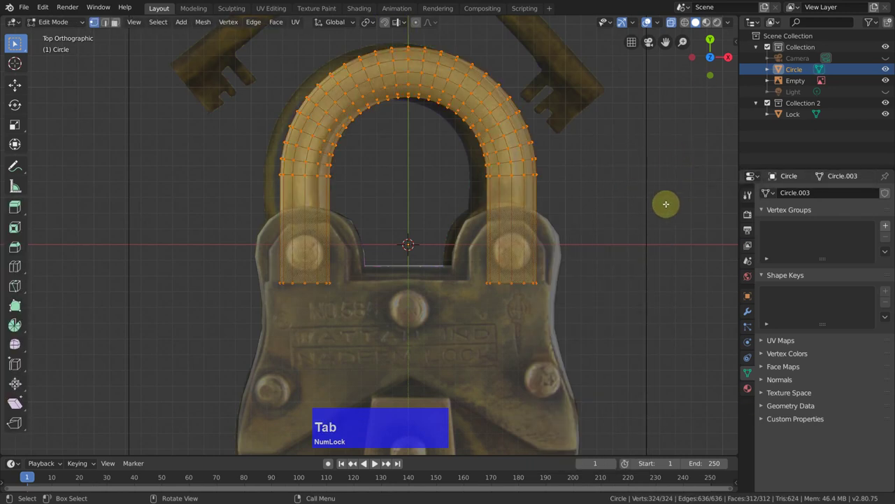
# - Join the shackle and lock body into one Lock object and check the combined mesh
pyautogui.press('Tab')
pyautogui.click(442, 314)
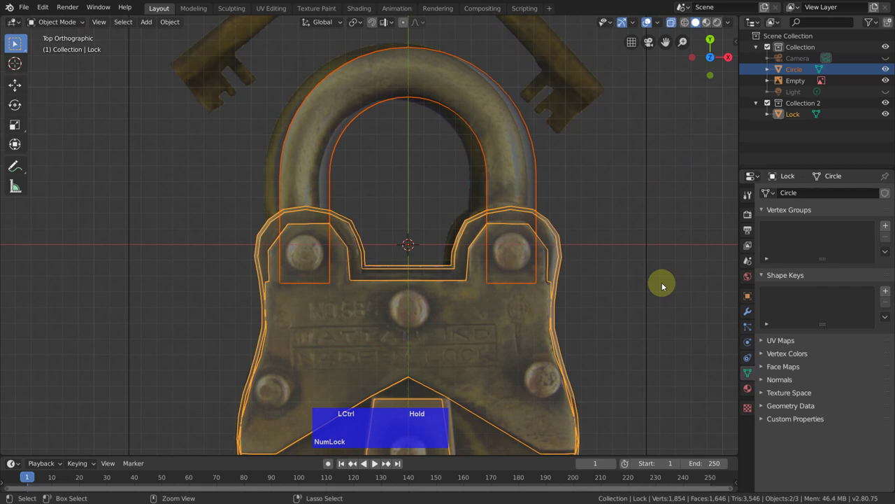
pyautogui.click(644, 193)
pyautogui.scroll(-3)
pyautogui.press('Tab')
pyautogui.click(550, 280)
pyautogui.press('Tab')
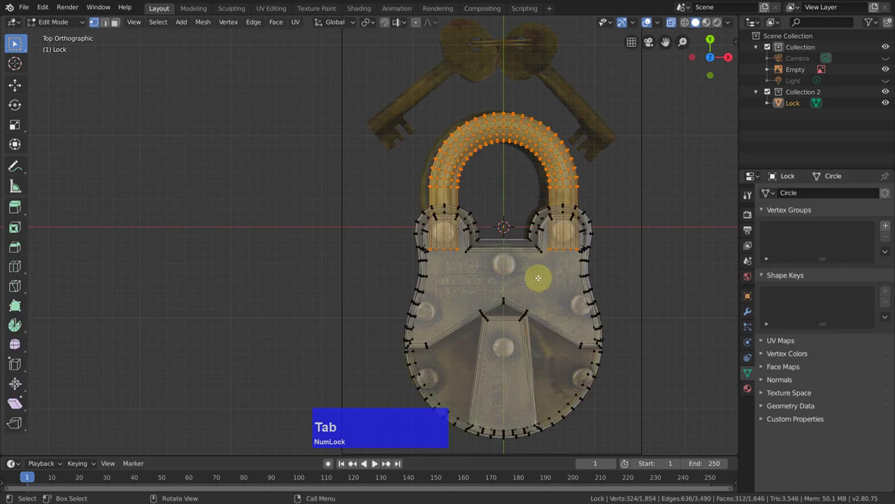
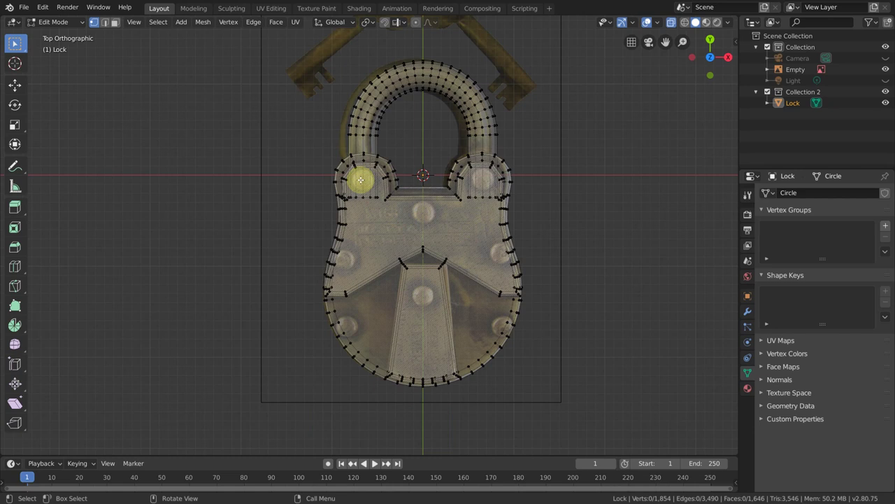
pyautogui.press('Tab')
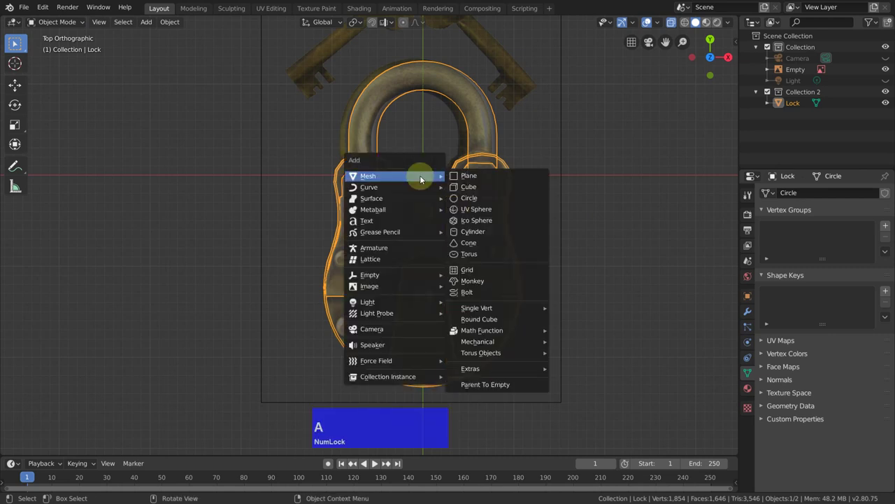
# - Add an icosphere, remove its bottom and extrude the middle ring downward along Z
pyautogui.click(484, 222)
pyautogui.press('Tab')
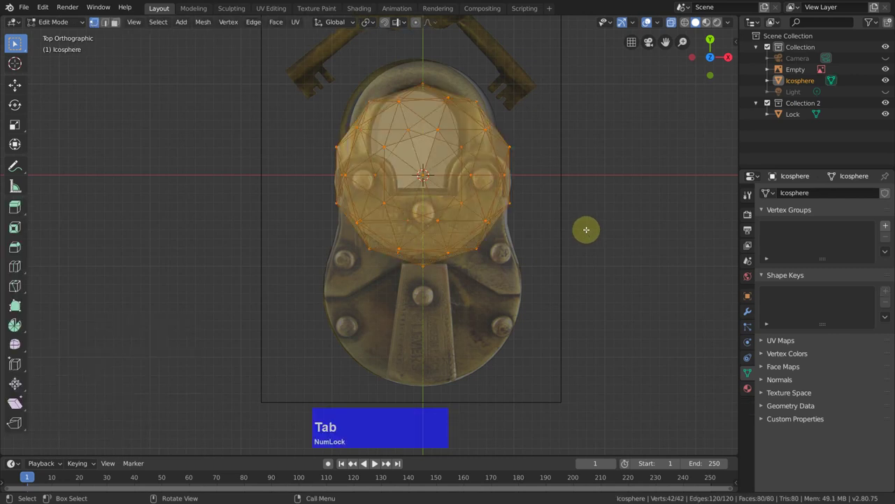
pyautogui.press('KP_1')
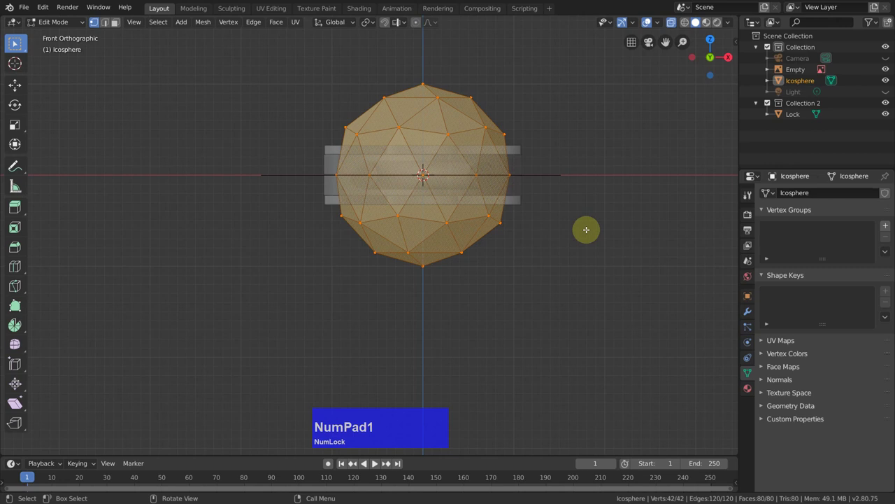
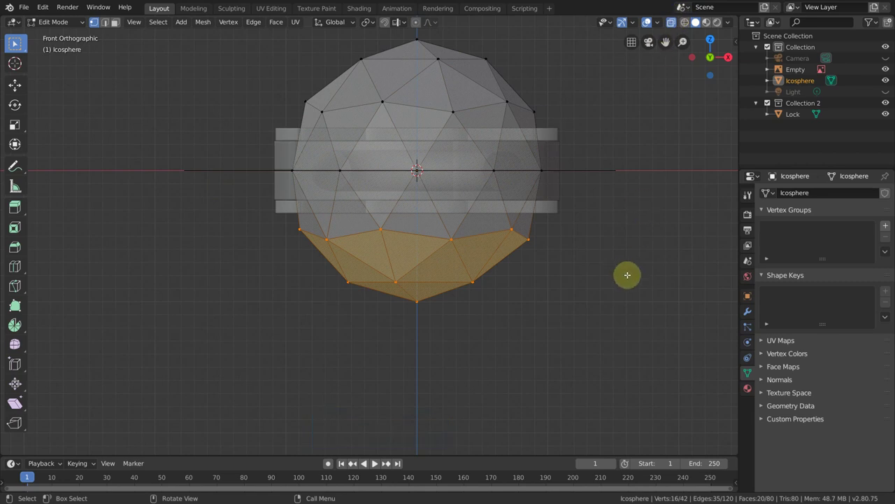
pyautogui.press('x')
pyautogui.click(631, 276)
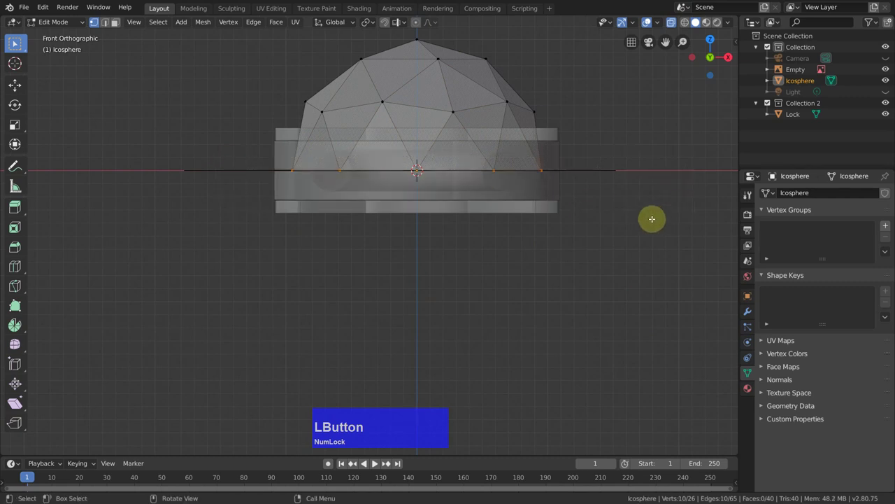
pyautogui.press('e')
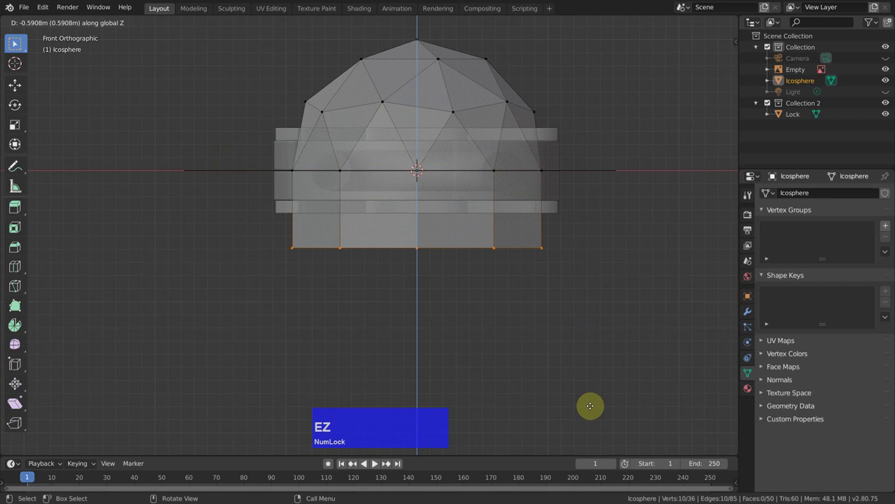
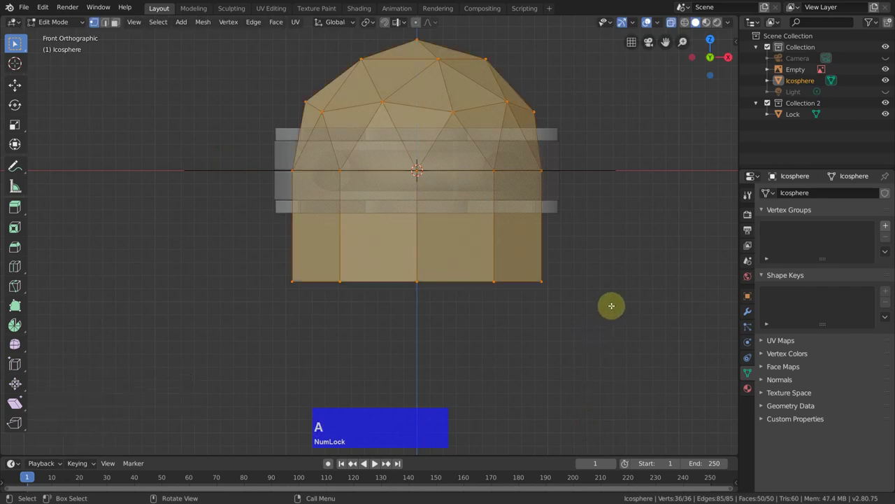
# - Scale the icosphere to 0.474 height along Z and switch to top view
pyautogui.press('s')
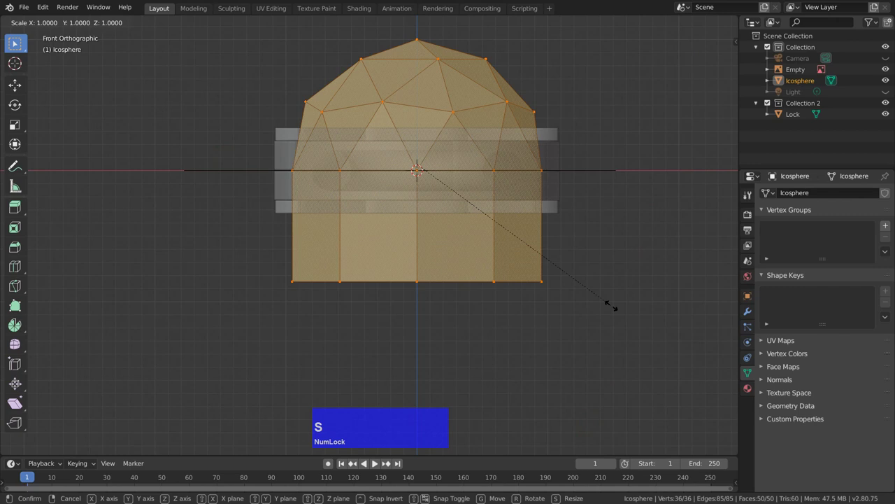
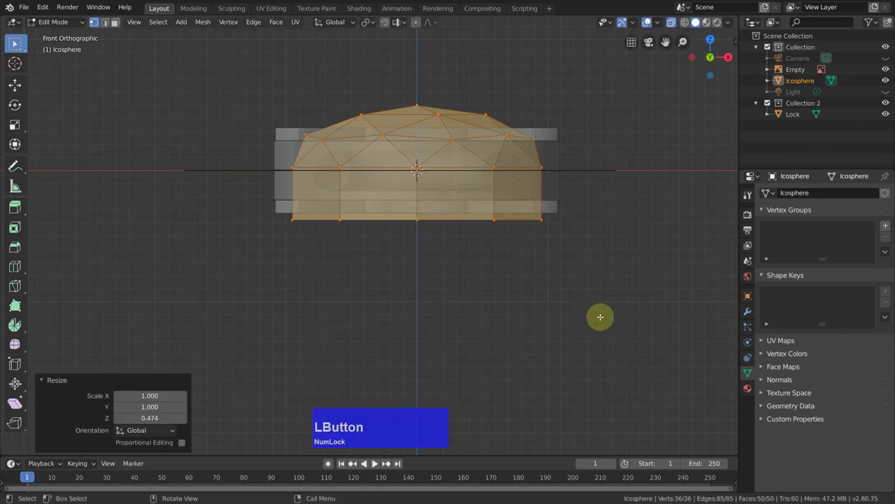
pyautogui.press('KP_7')
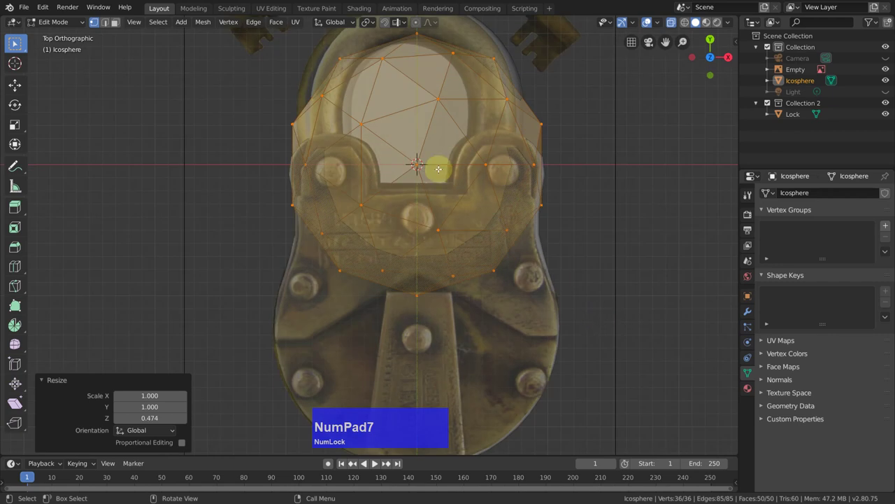
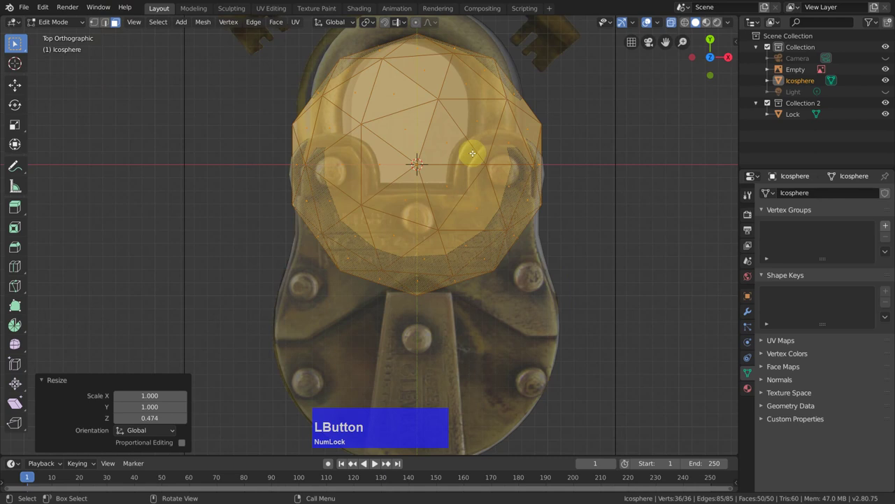
# - Shrink the dome to rivet size and seat it on the lock's upper-left rivet spot
pyautogui.press('s')
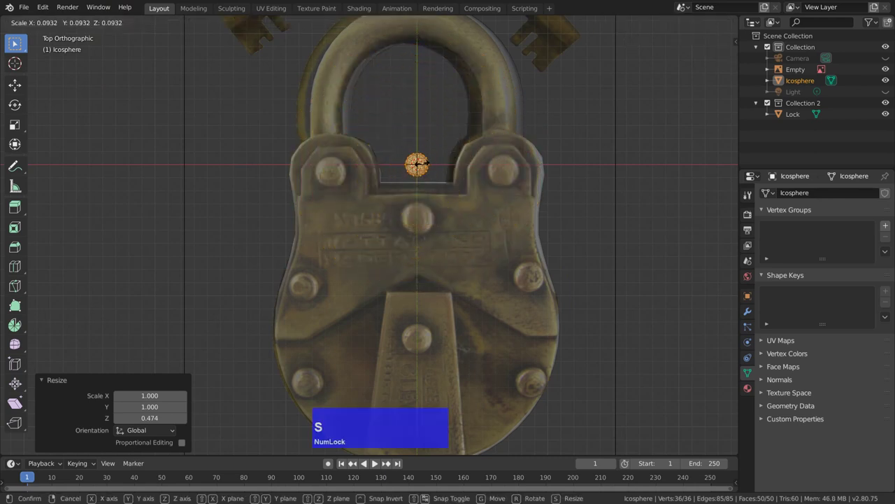
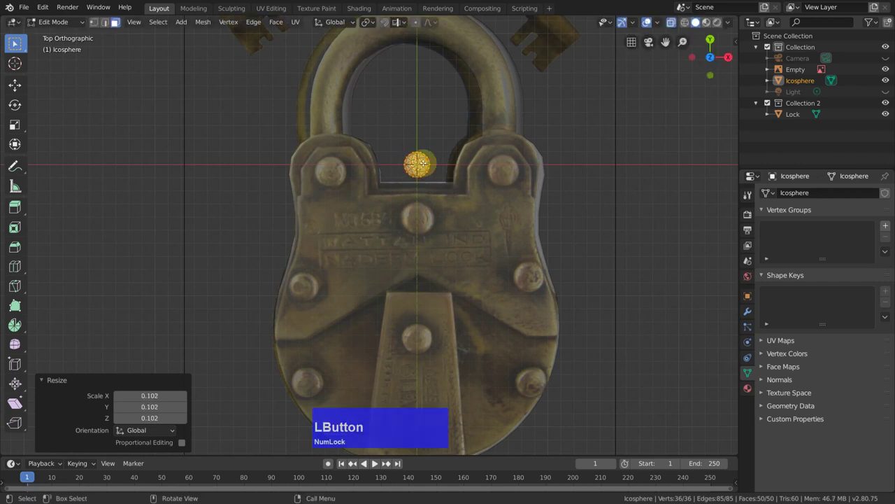
pyautogui.press('g')
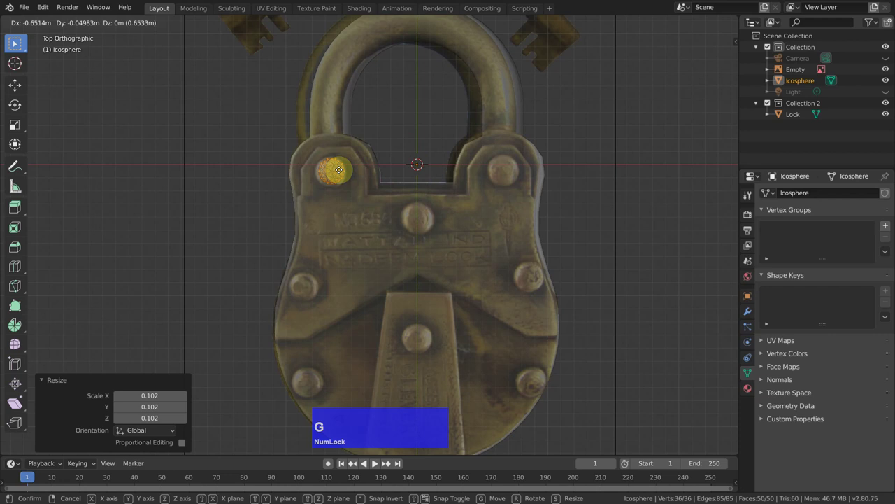
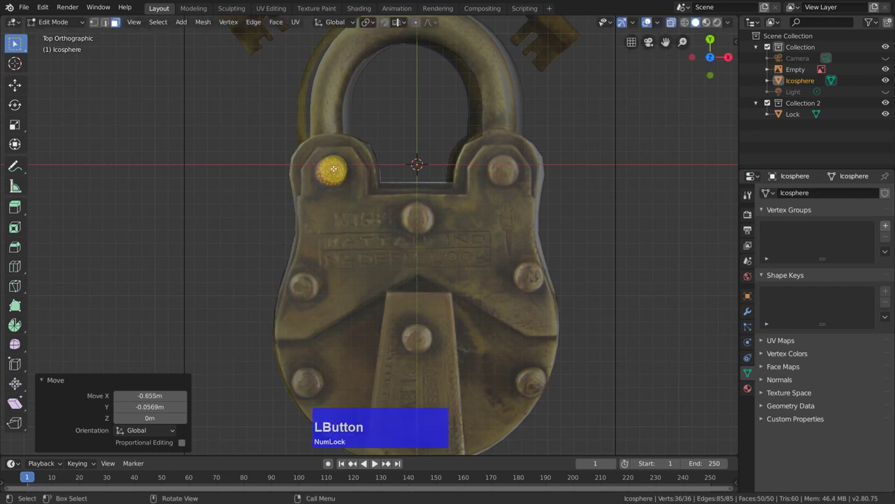
pyautogui.press('s')
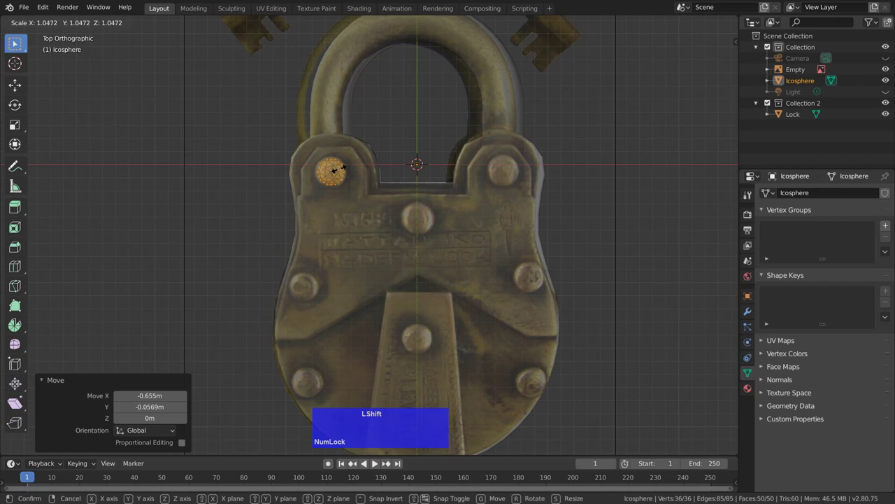
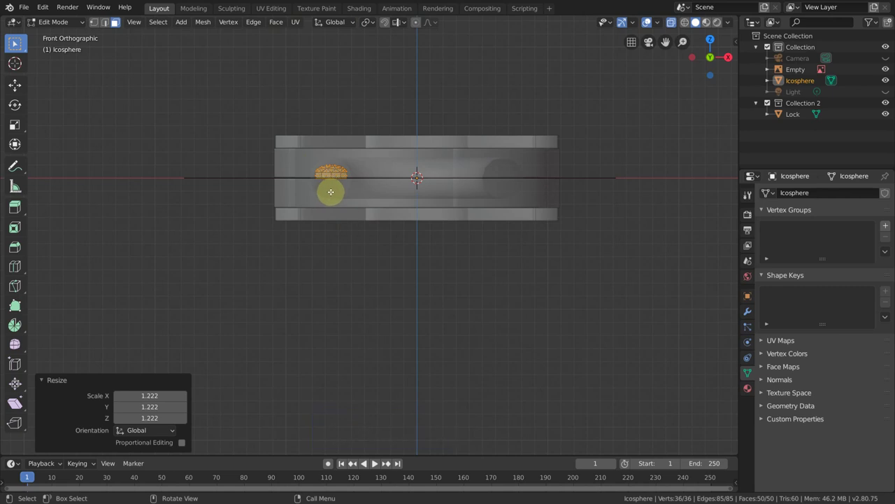
pyautogui.press('g')
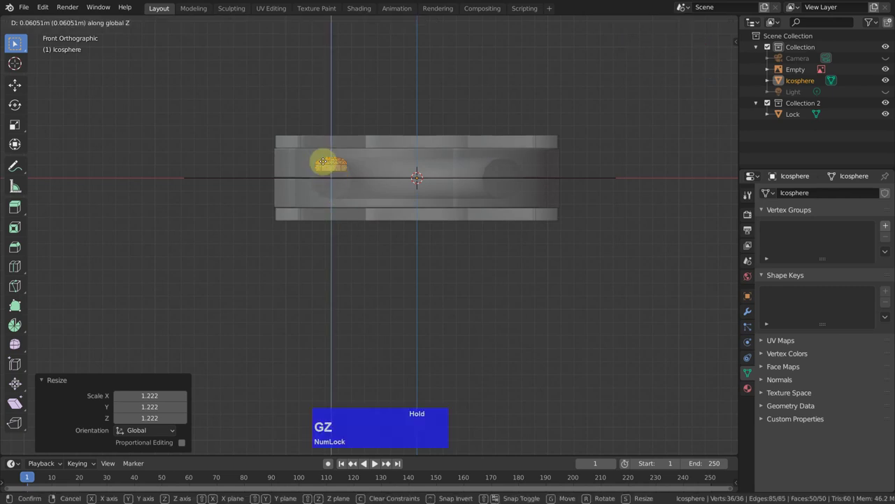
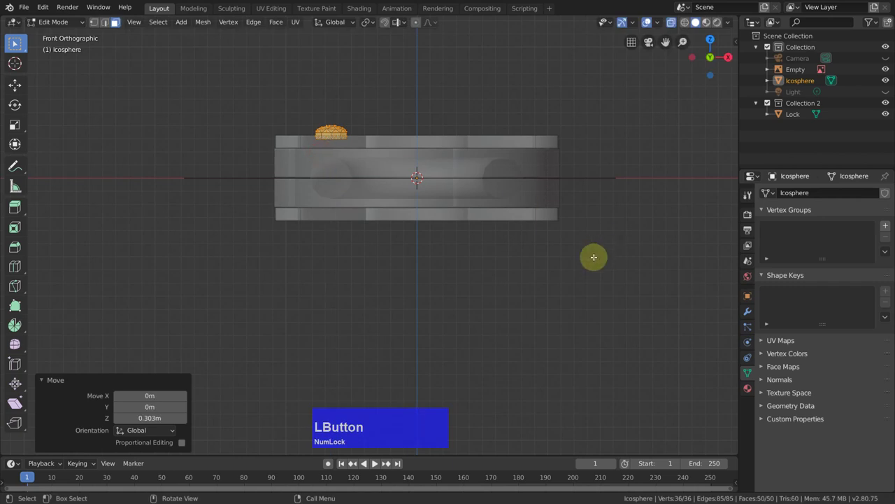
# - Duplicate the rivet onto the lower-left rivet spots from top view, then return to object mode
pyautogui.press('KP_7')
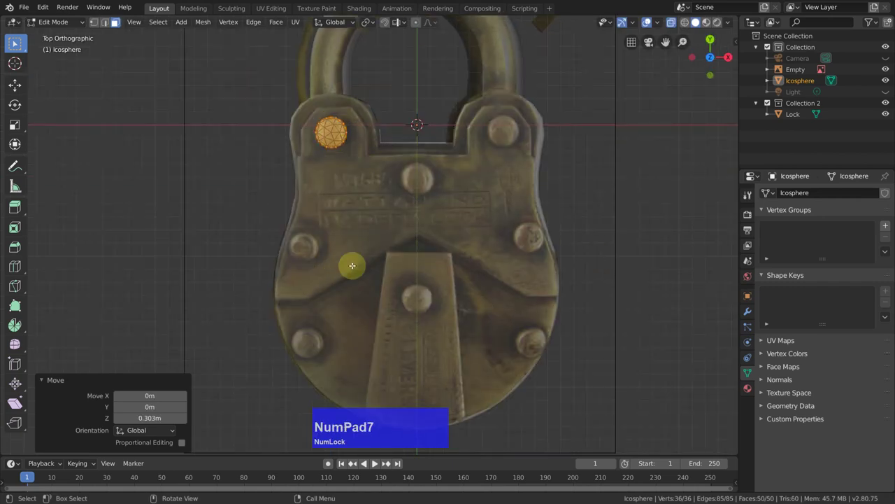
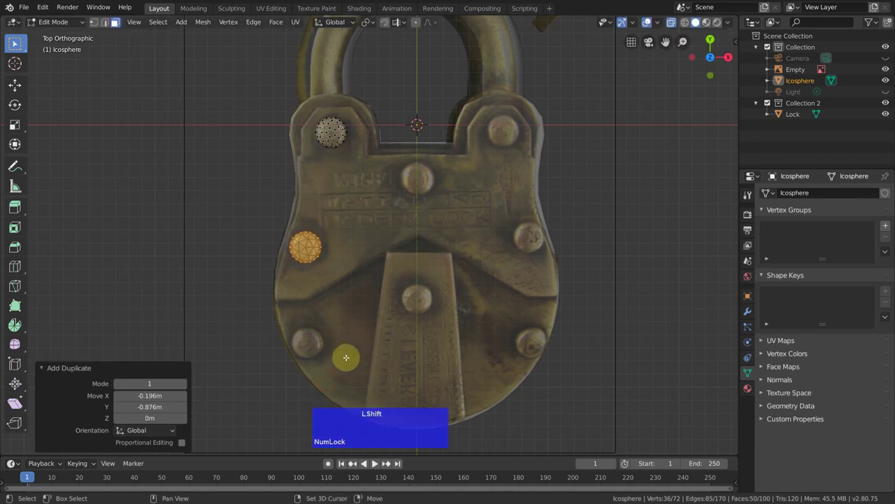
pyautogui.press('shift+d')
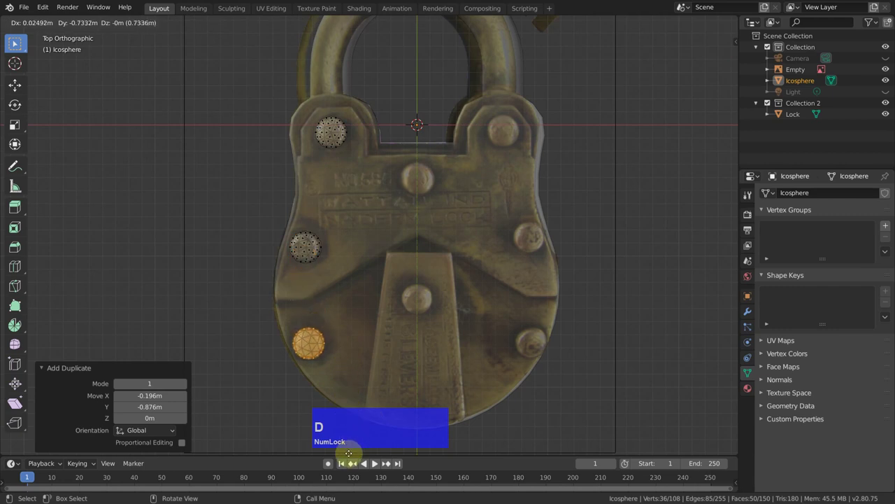
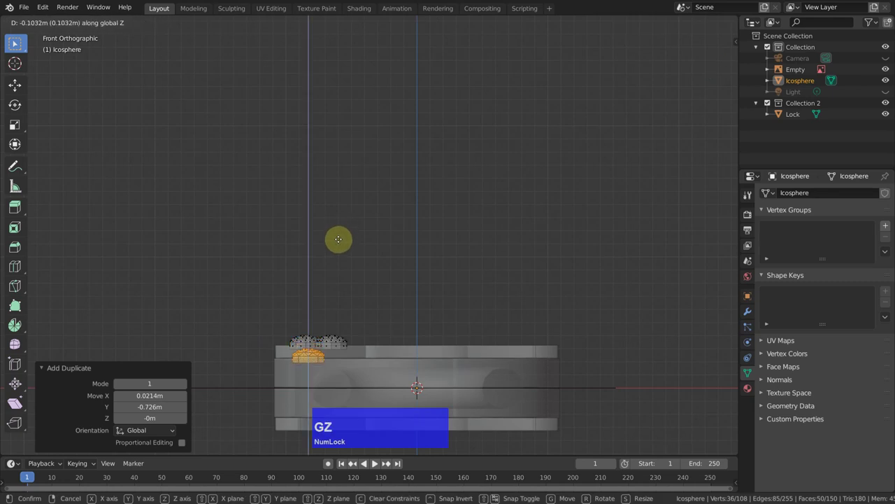
pyautogui.write('gz')
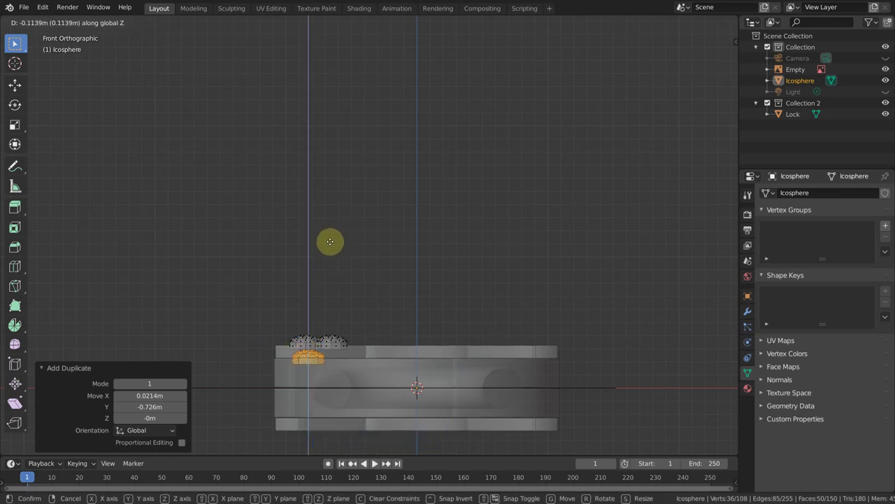
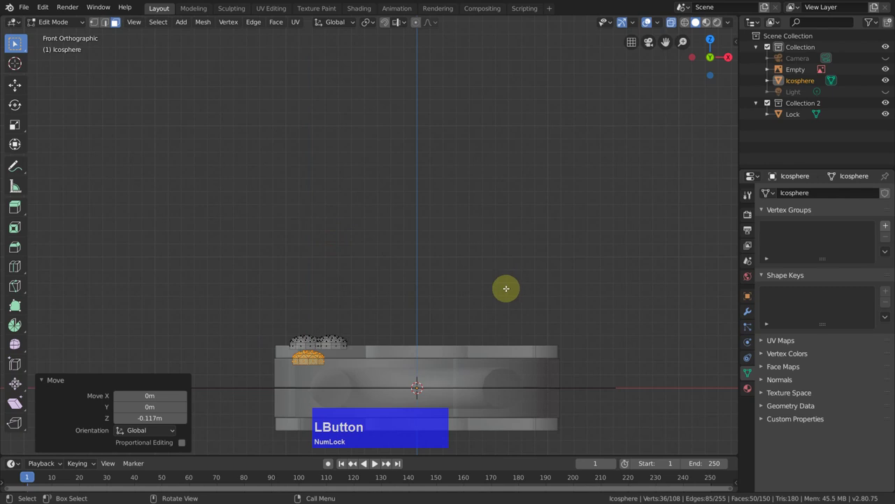
pyautogui.press('KP_7')
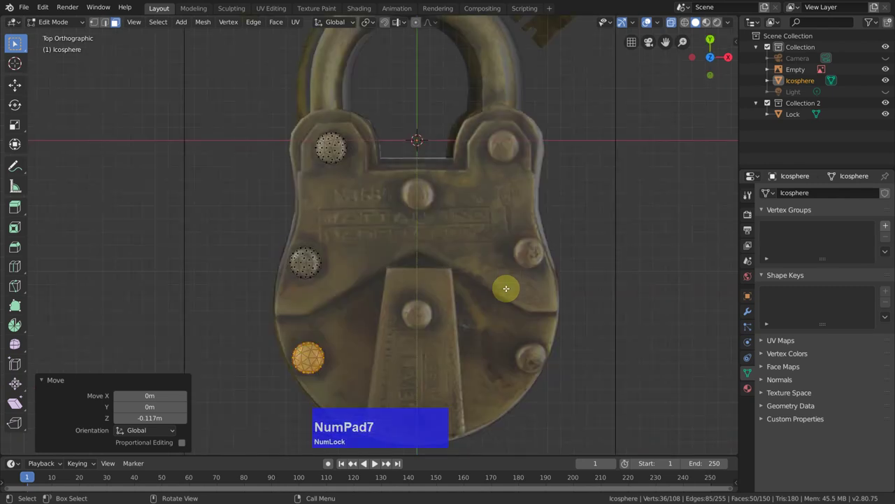
pyautogui.press('Tab')
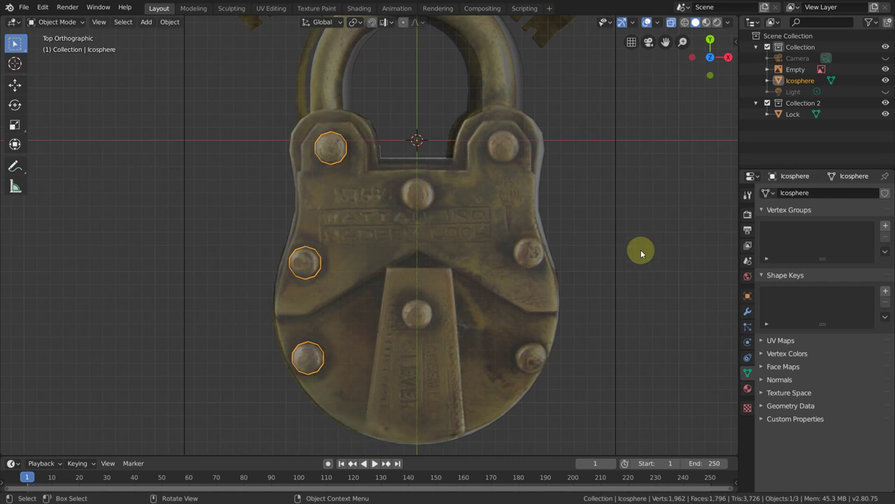
# - Mirror the left rivets onto the lock's right side and apply the modifier permanently
pyautogui.click(749, 312)
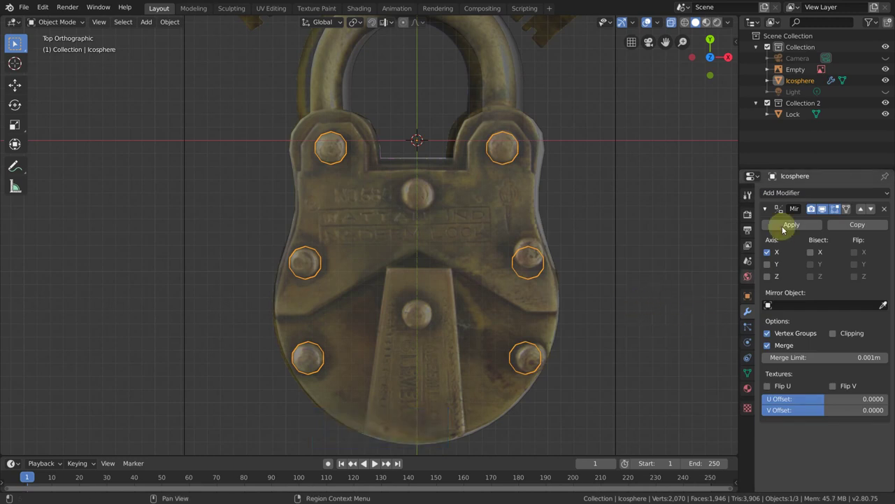
pyautogui.click(794, 226)
pyautogui.press('Tab')
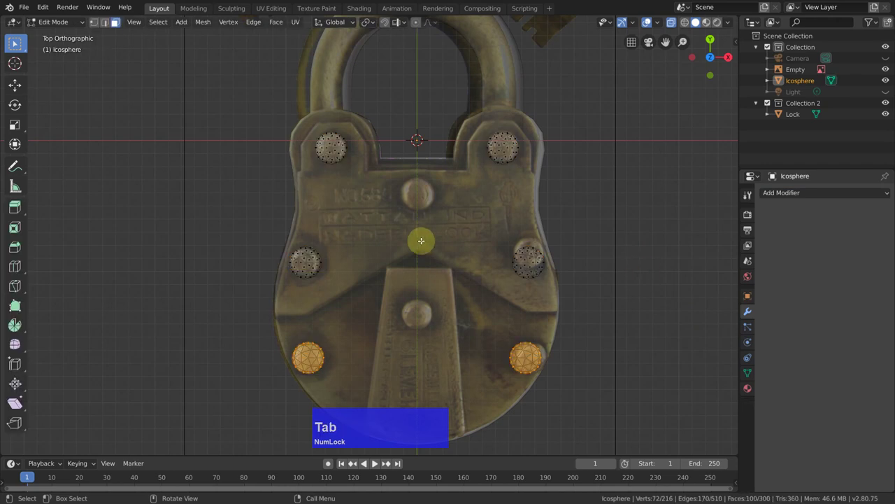
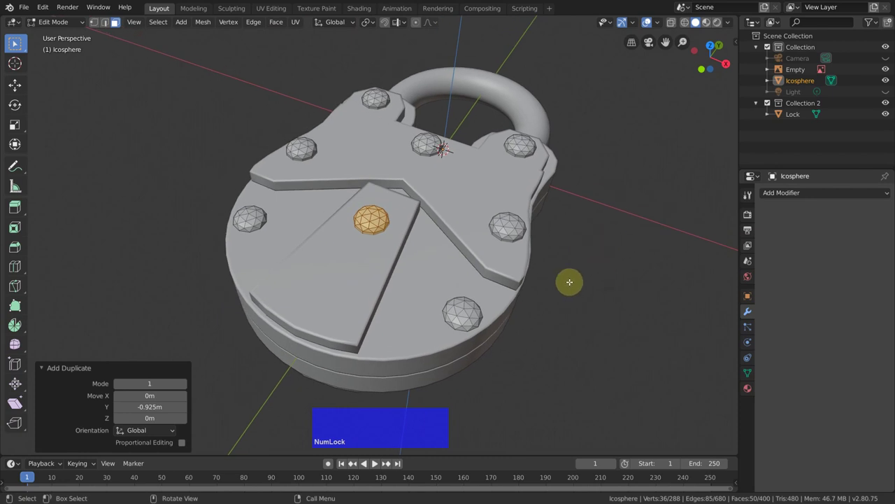
# - Finish adding the centre-plate rivets and give all eight rivets smooth shading
pyautogui.press('Tab')
pyautogui.rightClick(650, 143)
pyautogui.click(648, 146)
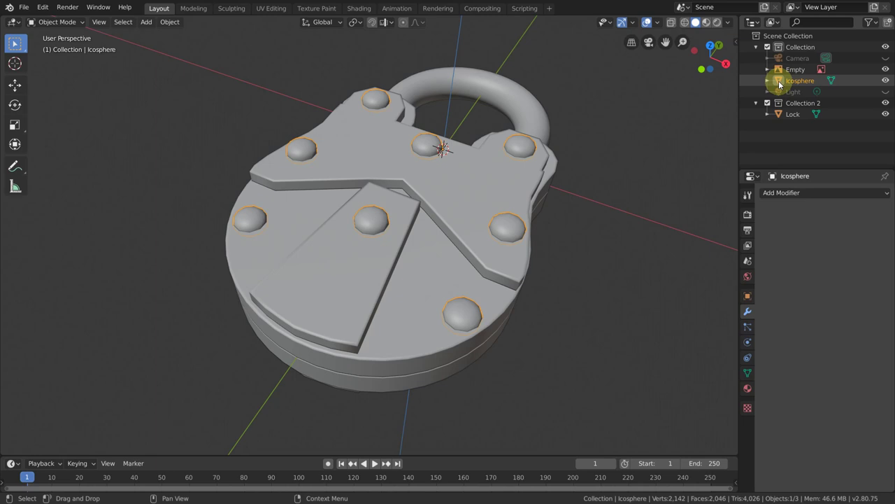
# - Select the rivets together with the lock body and orbit around to inspect them
pyautogui.click(780, 84)
pyautogui.click(779, 115)
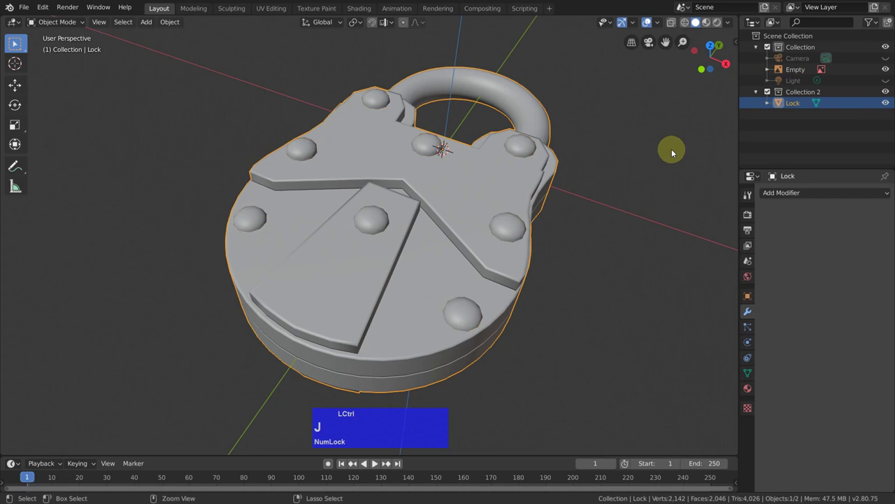
pyautogui.middleClick(511, 177)
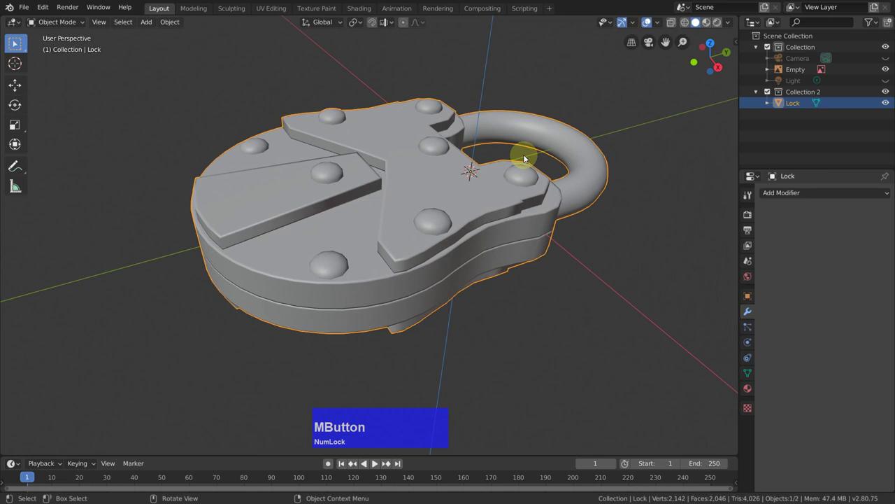
pyautogui.middleClick(383, 185)
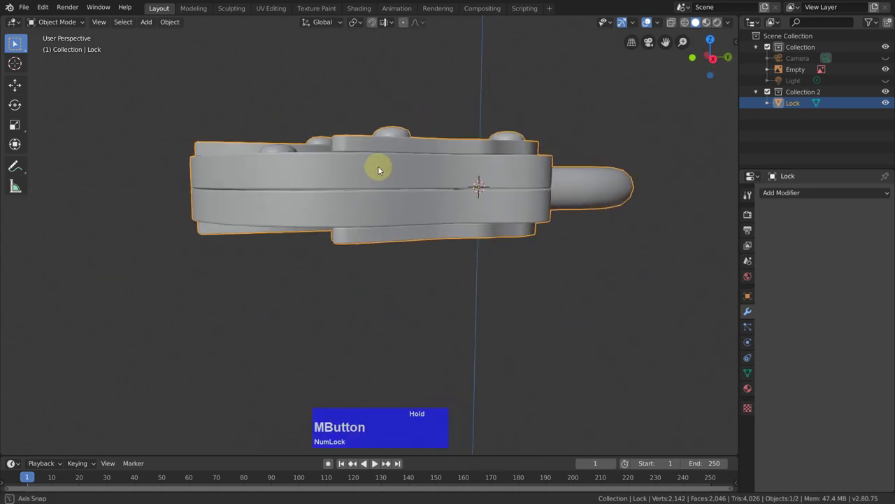
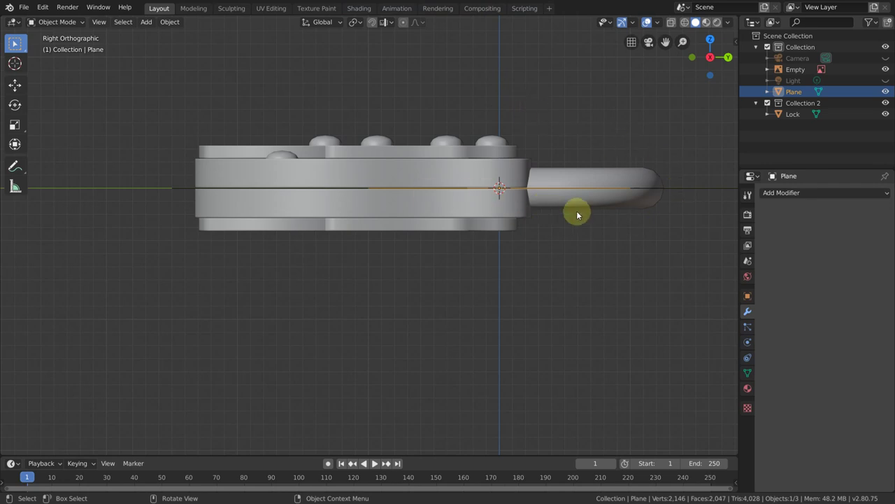
# - Enlarge the plane 22 times and lower it along Z just beneath the lock as ground
pyautogui.press('s')
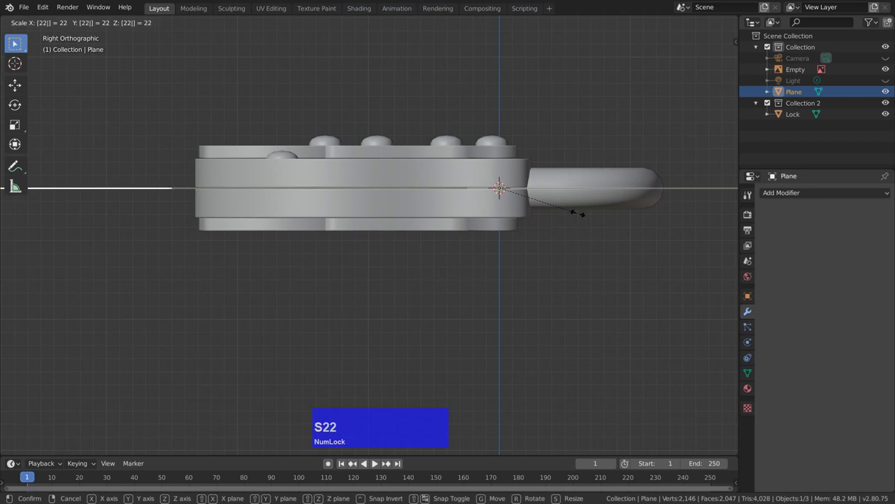
pyautogui.write('s22')
pyautogui.click(573, 213)
pyautogui.press('g')
pyautogui.write('gz')
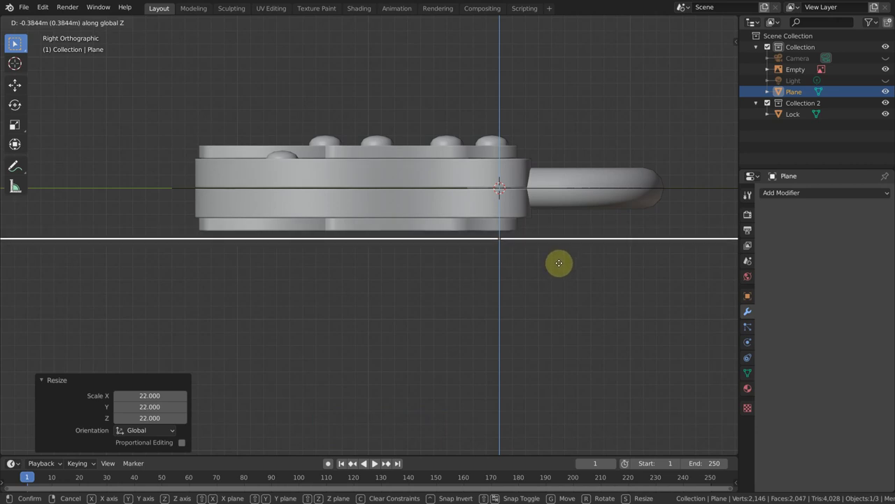
pyautogui.click(561, 265)
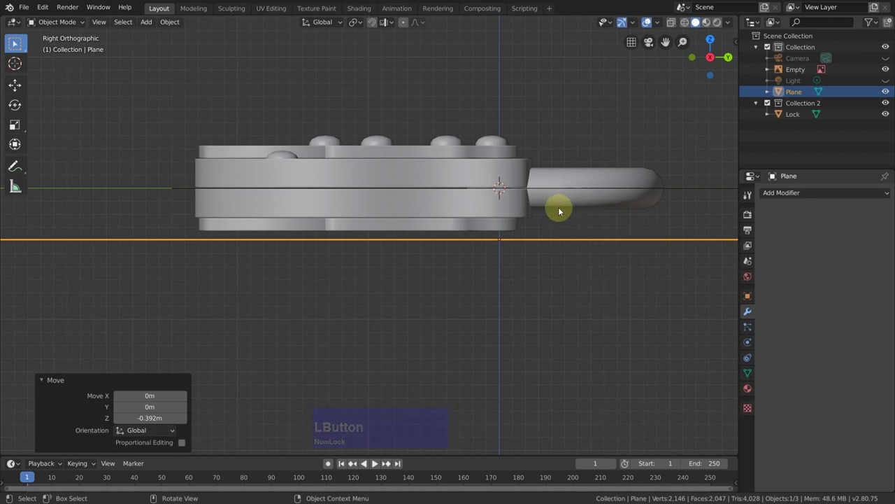
# - Orbit back to a perspective view of the scene and select the lock model
pyautogui.middleClick(570, 224)
pyautogui.click(507, 242)
pyautogui.scroll(-3)
pyautogui.scroll(3)
pyautogui.scroll(-3)
pyautogui.scroll(3)
pyautogui.click(450, 231)
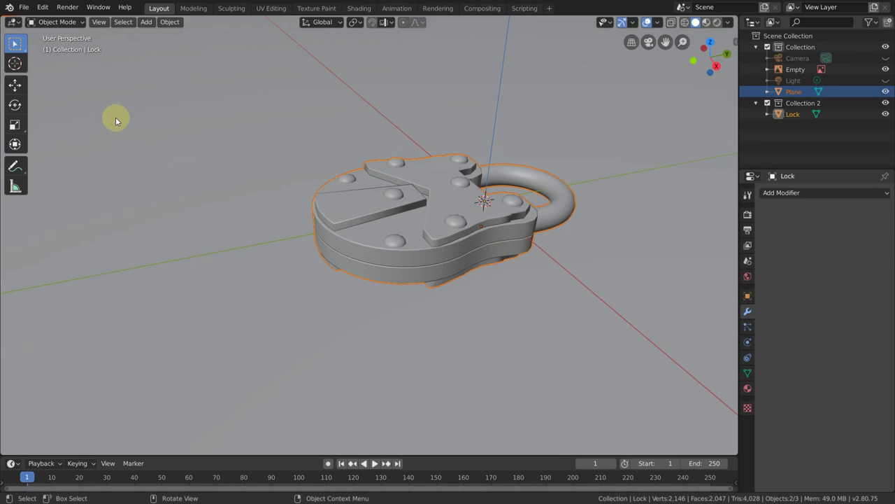
# - In Preferences > Add-ons, search 'kit' to confirm the BlenderKit Asset Library is enabled
pyautogui.click(44, 7)
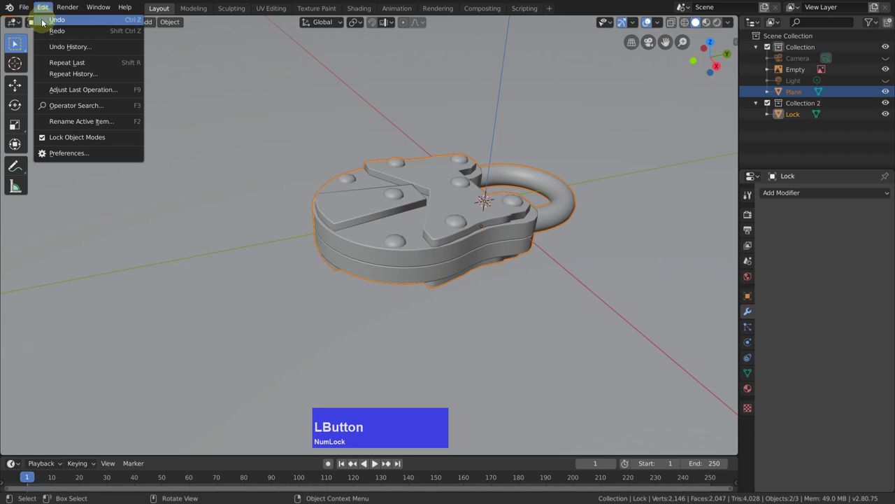
pyautogui.click(75, 153)
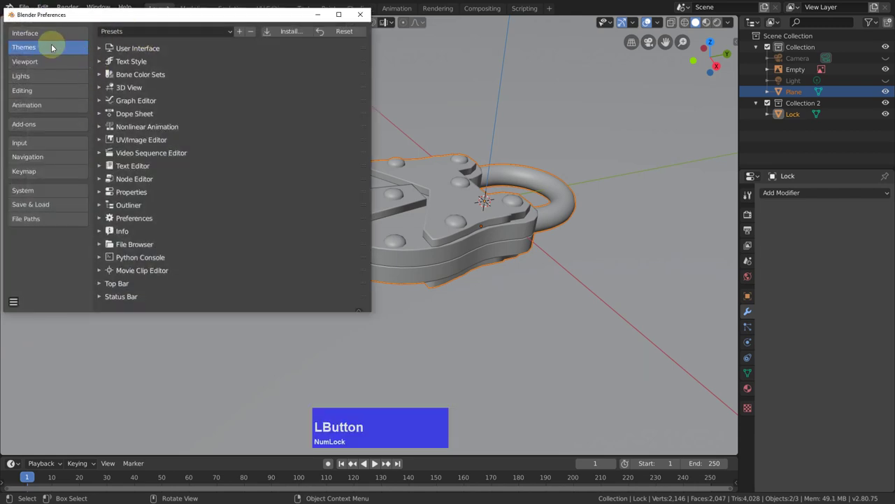
pyautogui.click(31, 126)
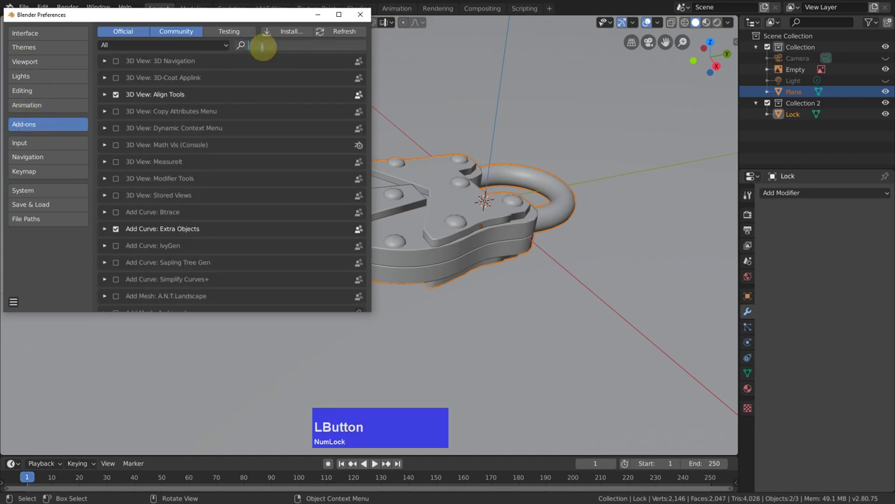
pyautogui.press('m')
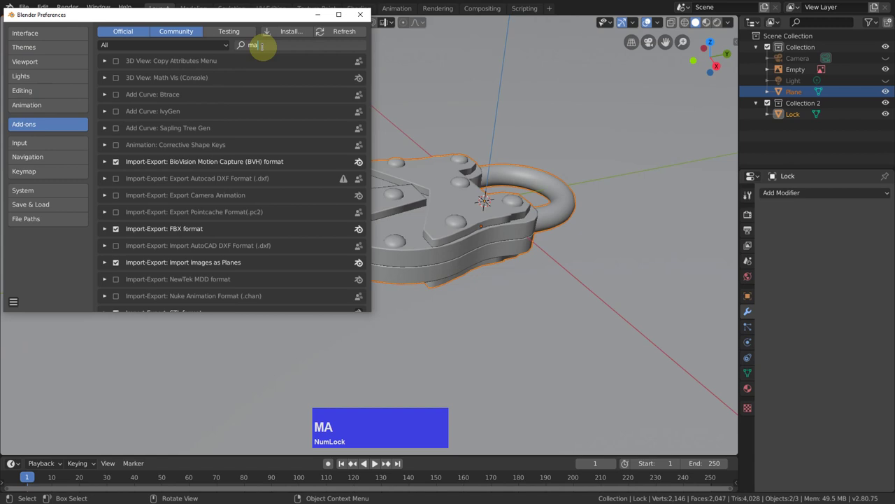
pyautogui.press('BackSpace')
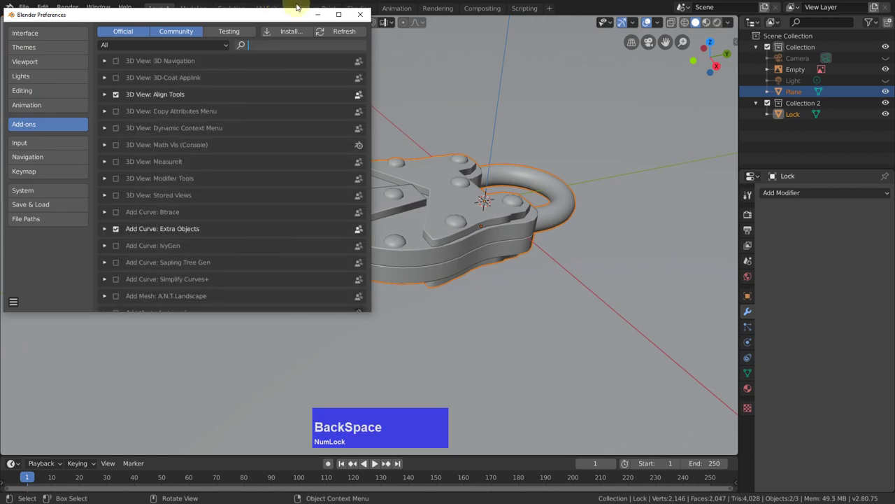
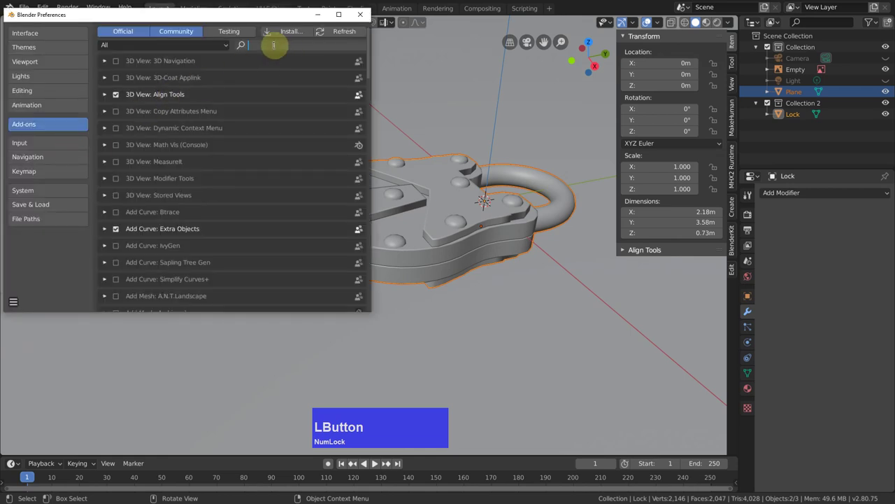
pyautogui.write('k')
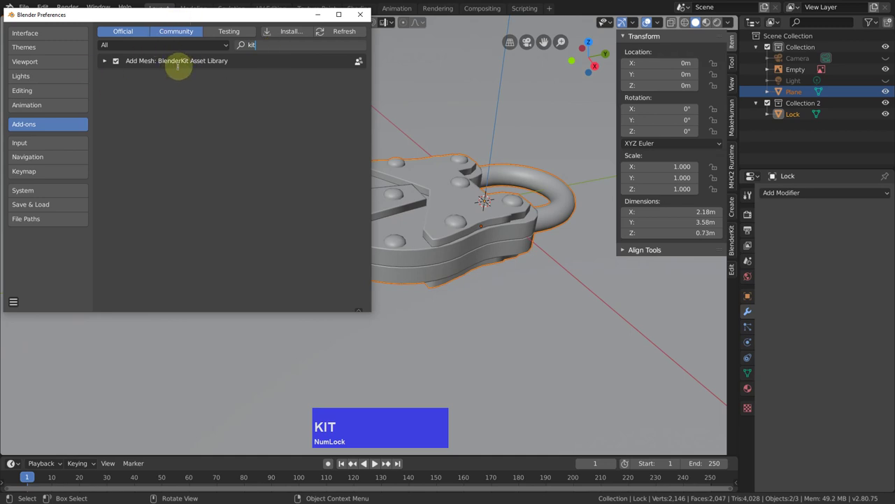
pyautogui.write('it')
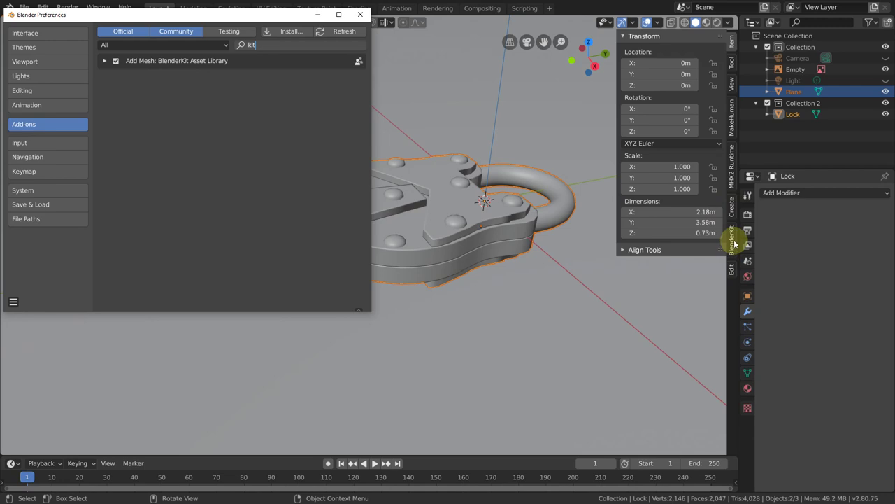
# - Browse BlenderKit's metal category and apply the 'Steel dark clean' material to the Lock
pyautogui.click(736, 241)
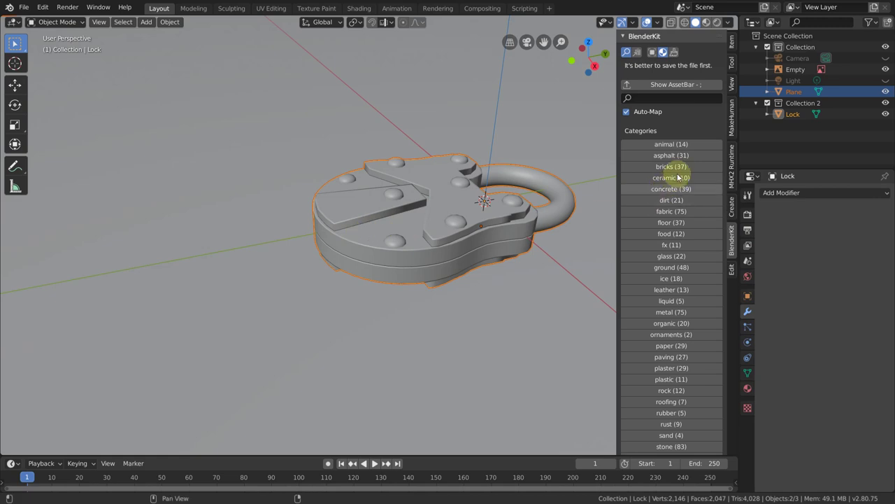
pyautogui.click(679, 311)
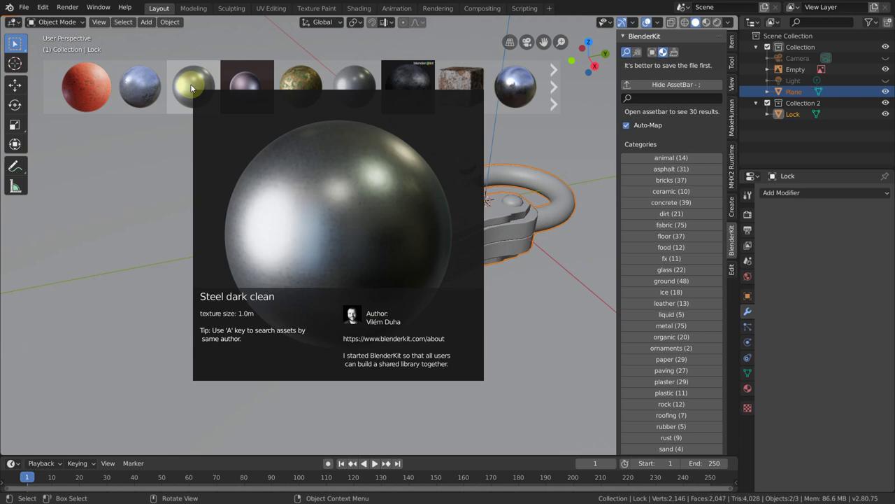
pyautogui.click(193, 86)
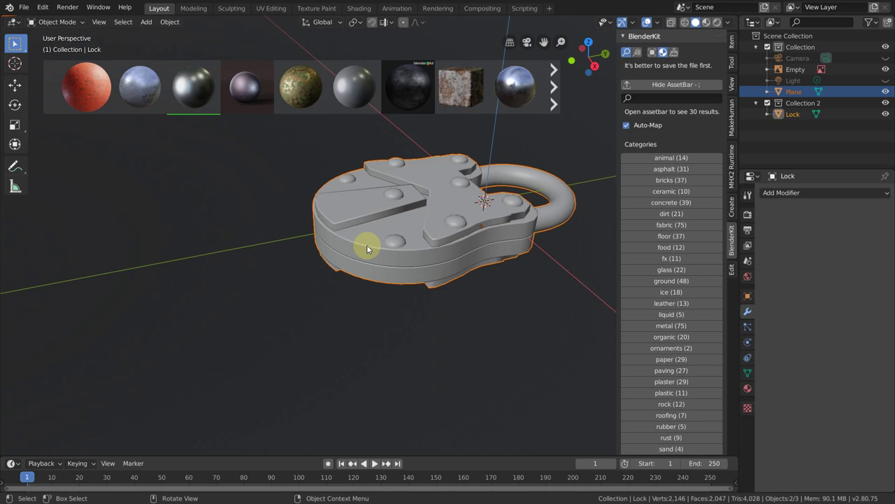
pyautogui.click(431, 234)
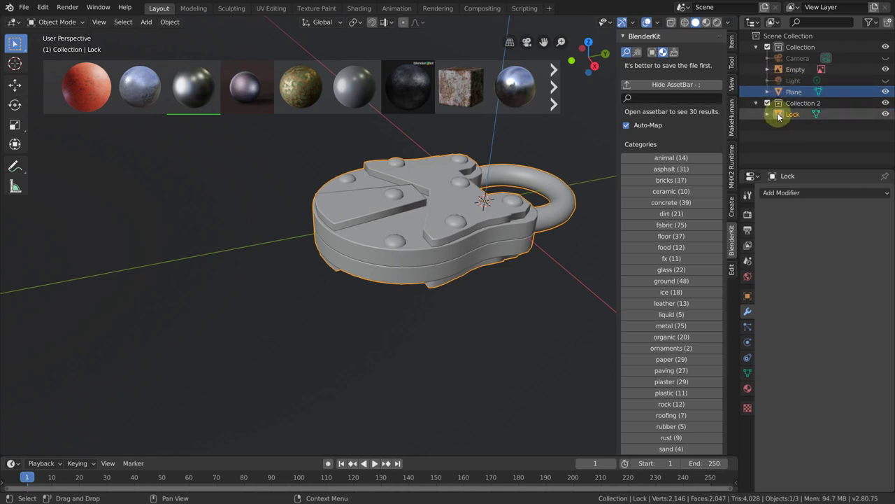
pyautogui.click(780, 115)
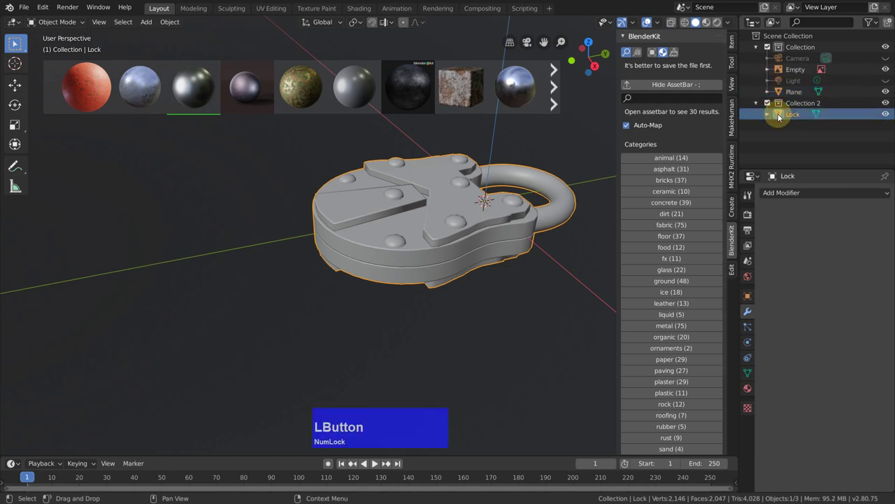
# - Reposition the light over the steel lock and bring up the Cycles render settings
pyautogui.click(183, 90)
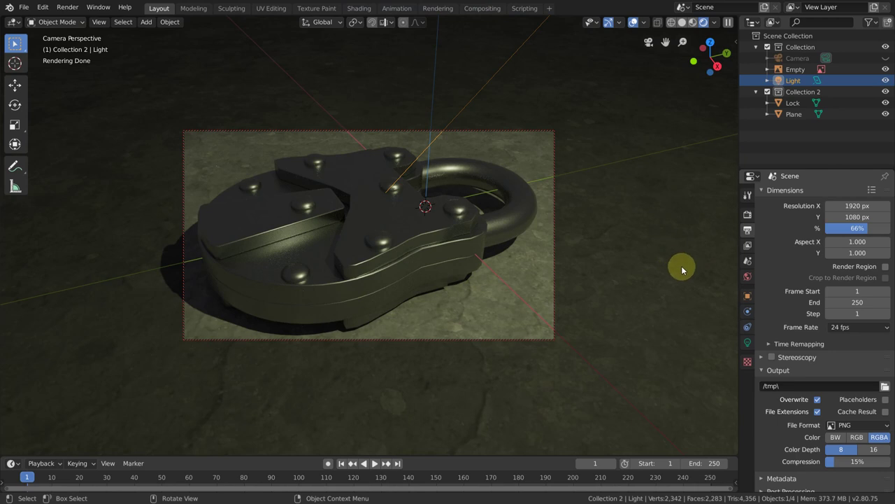
pyautogui.middleClick(643, 237)
pyautogui.middleClick(636, 248)
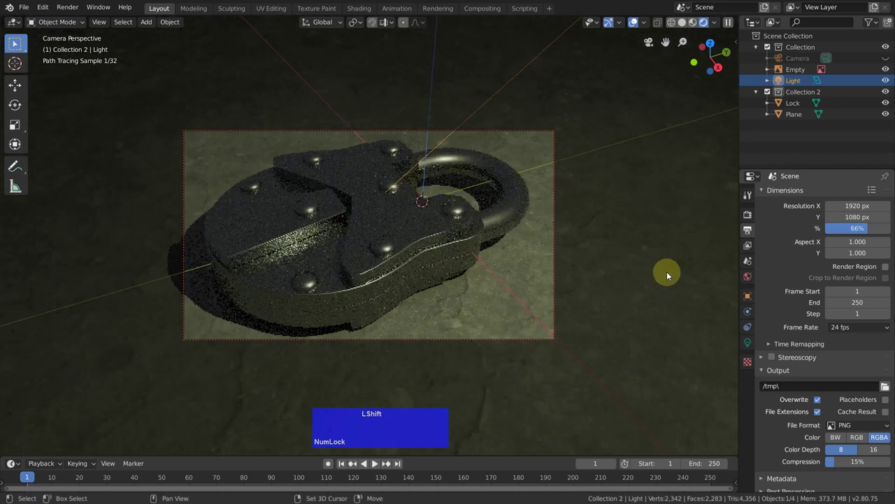
pyautogui.middleClick(668, 280)
pyautogui.middleClick(637, 271)
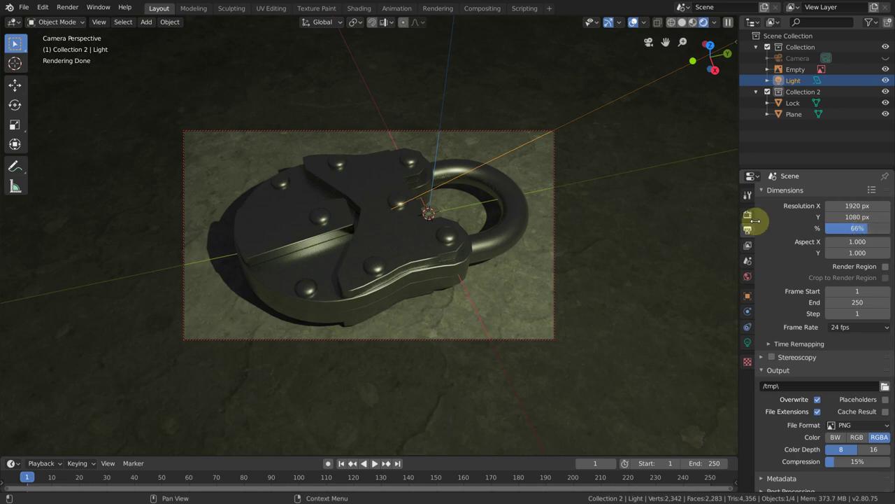
pyautogui.click(750, 217)
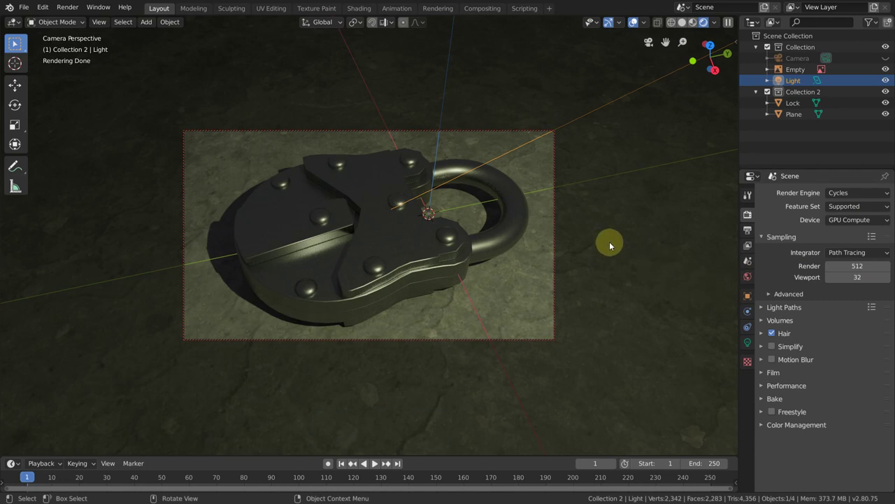
# - Start the final Cycles render of the steel padlock with F12
pyautogui.press('F12')
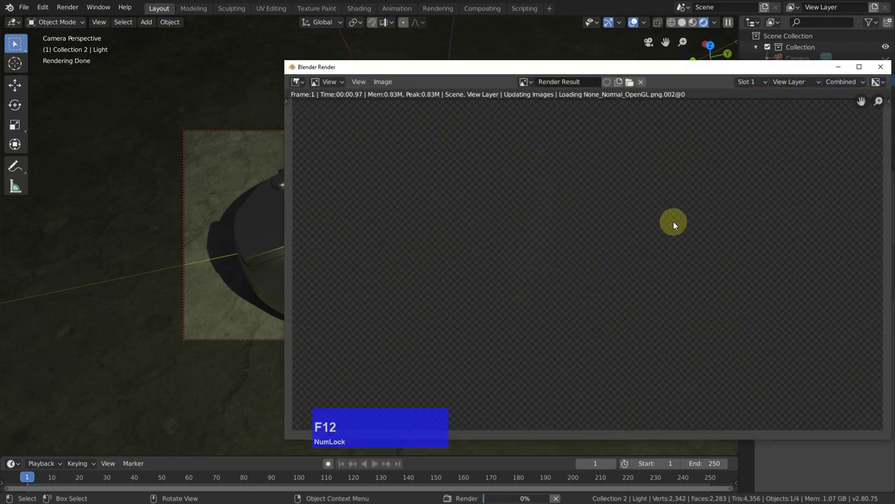
pyautogui.press('F12')
pyautogui.click(455, 35)
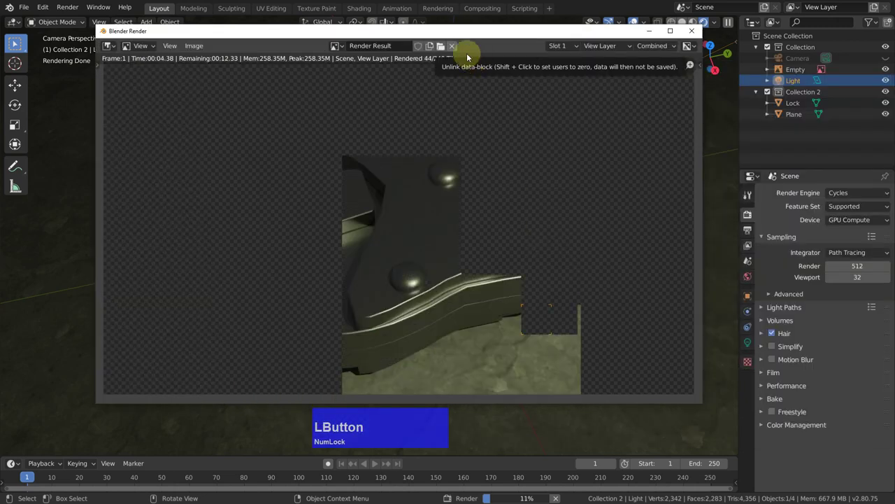